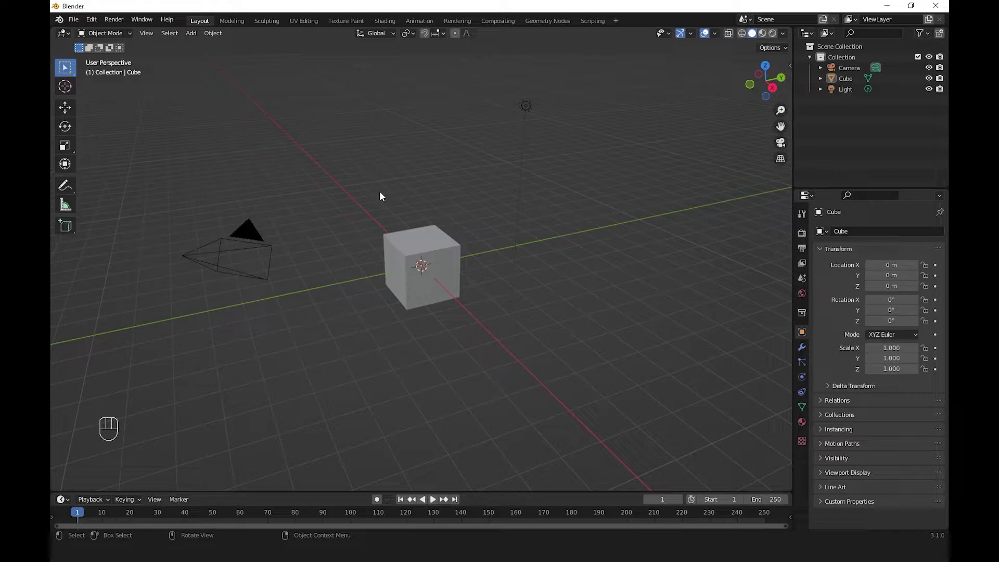
Step: Delete the default camera, cube and light, then bring up the Add menu for a new mesh
key(a)
key(Delete)
drag(522, 276, 487, 288)
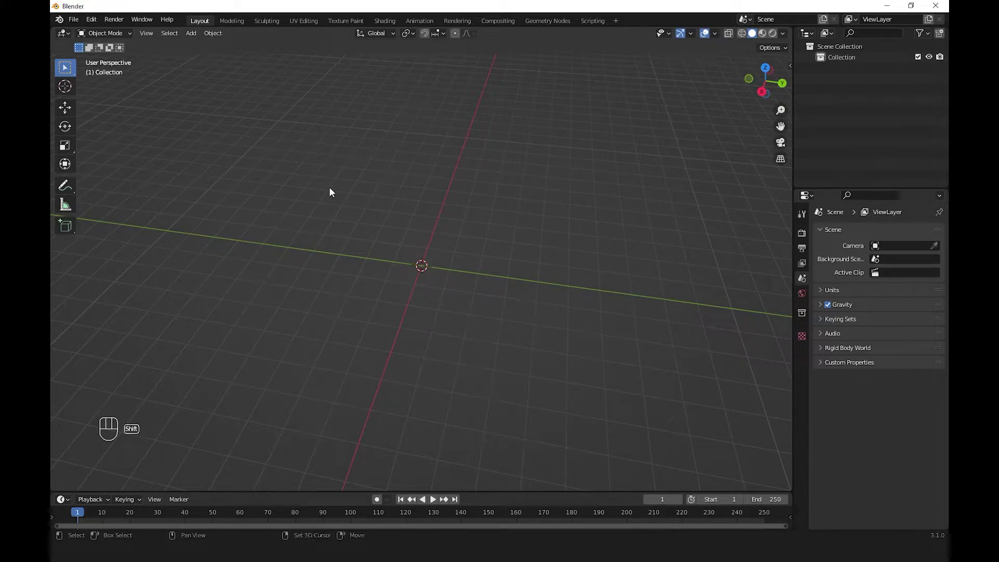
key(shift+a)
Step: Add a plane at the origin and set the scene length unit to centimeters
drag(443, 268, 449, 243)
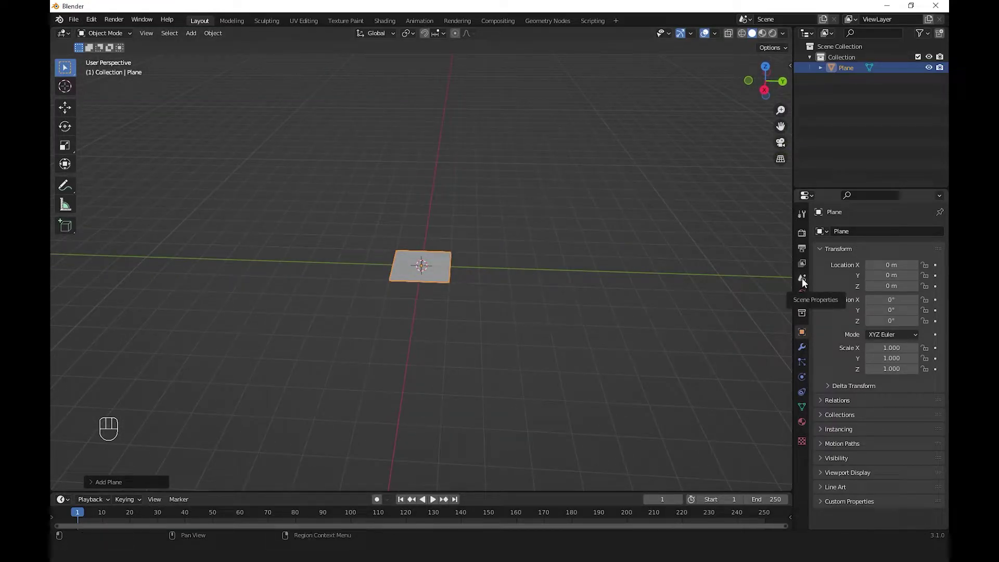
click(805, 282)
click(827, 293)
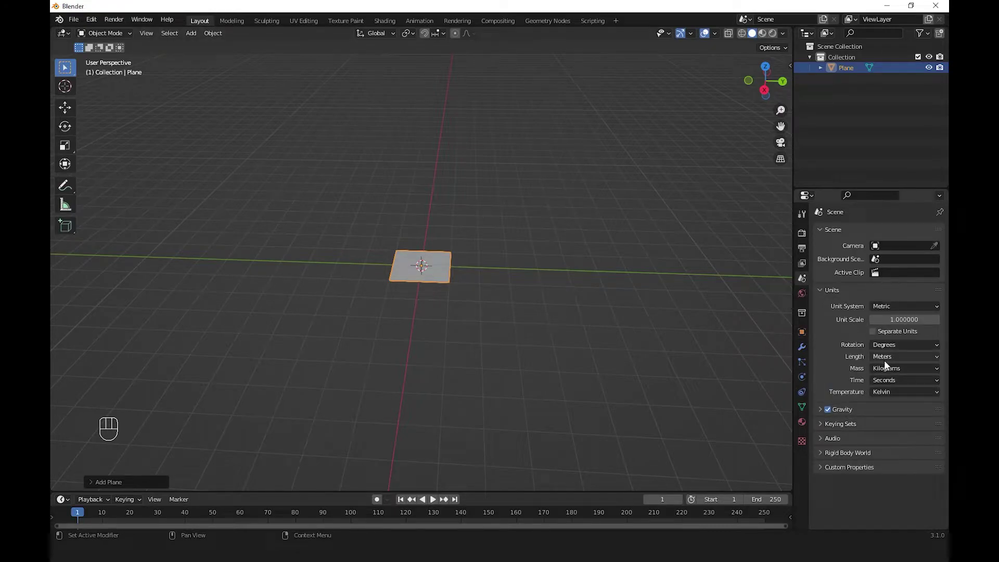
drag(894, 360, 897, 405)
drag(450, 312, 469, 318)
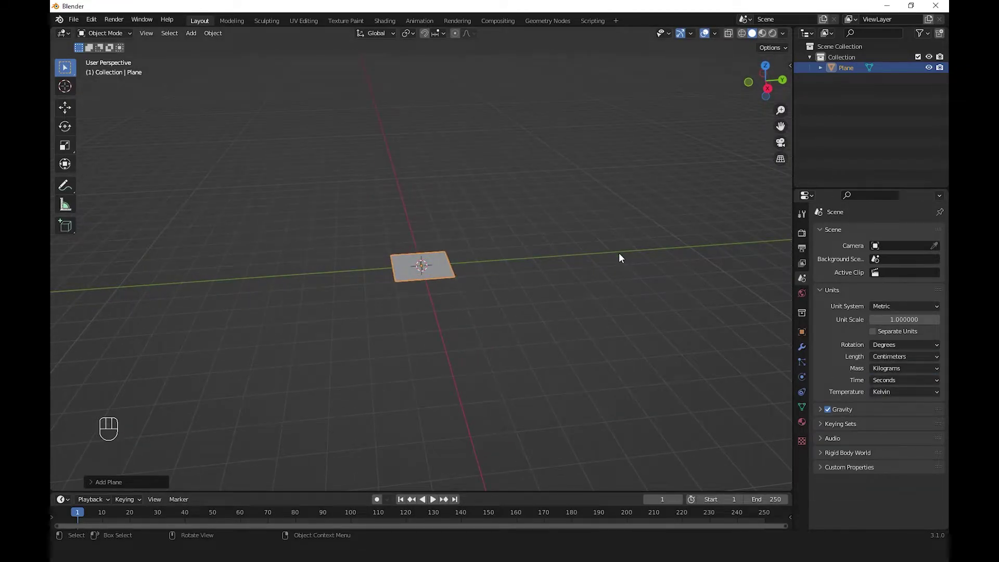
Step: Show the Transform sidebar so the plane reads 200 × 200 cm, viewed from the top
key(n)
drag(497, 282, 495, 268)
drag(429, 319, 424, 343)
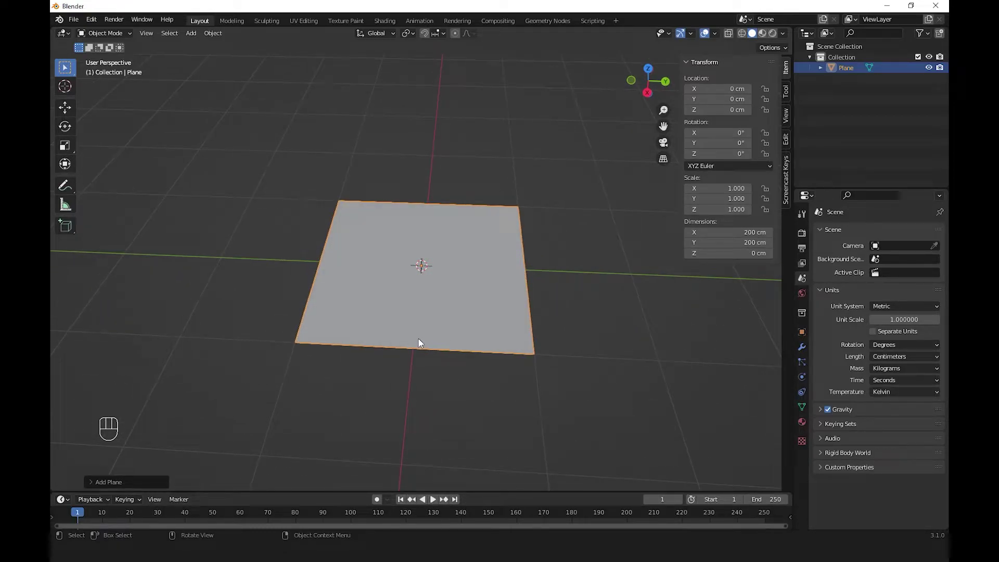
key(KP_7)
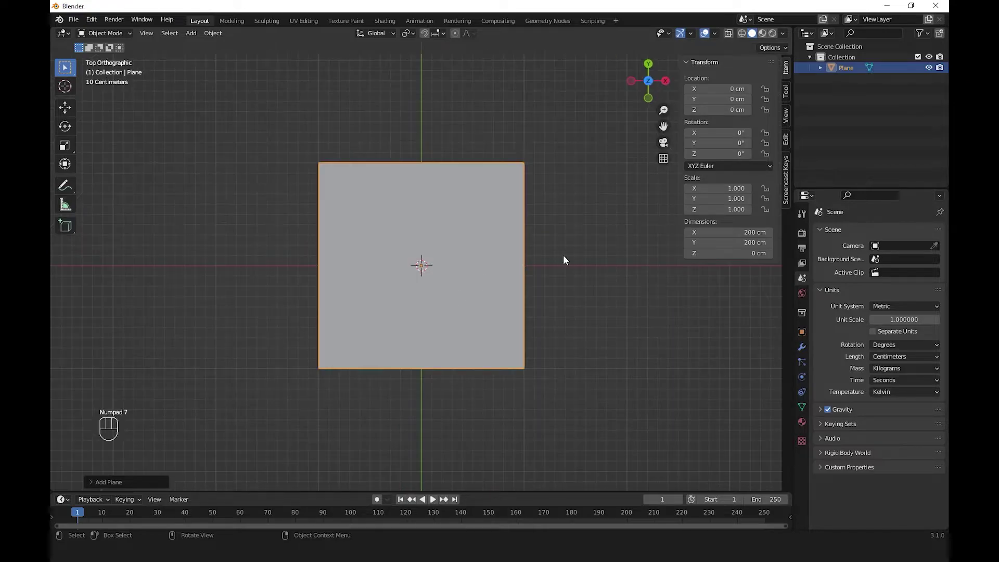
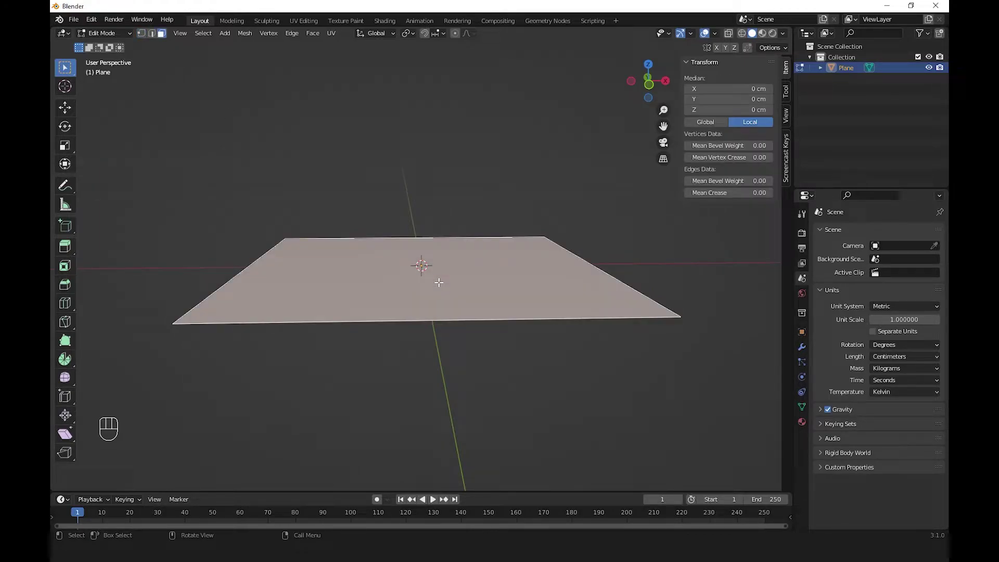
Step: Extrude the plane 3 cm thick, scale it to a 45 × 45 cm slab and apply the scale
key(e)
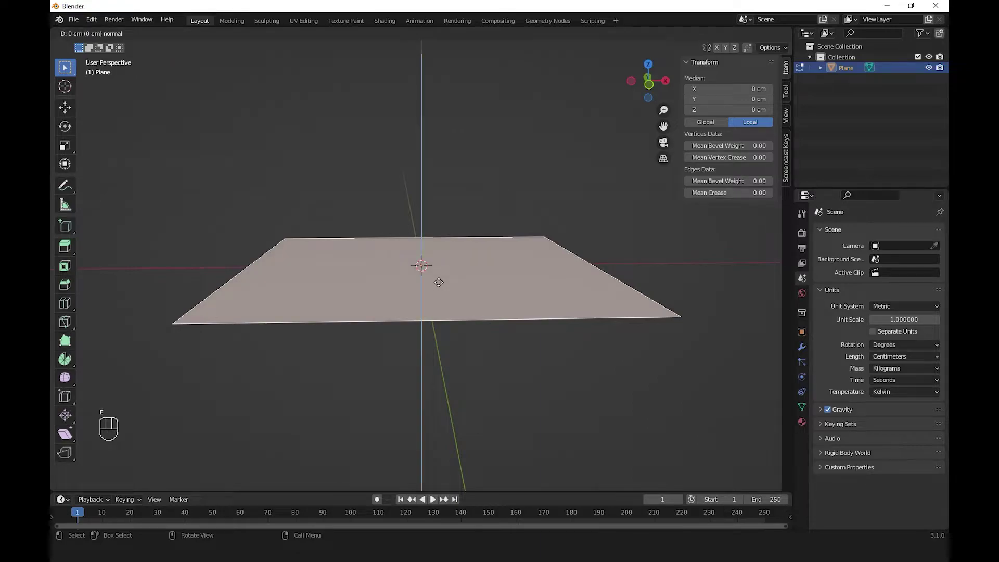
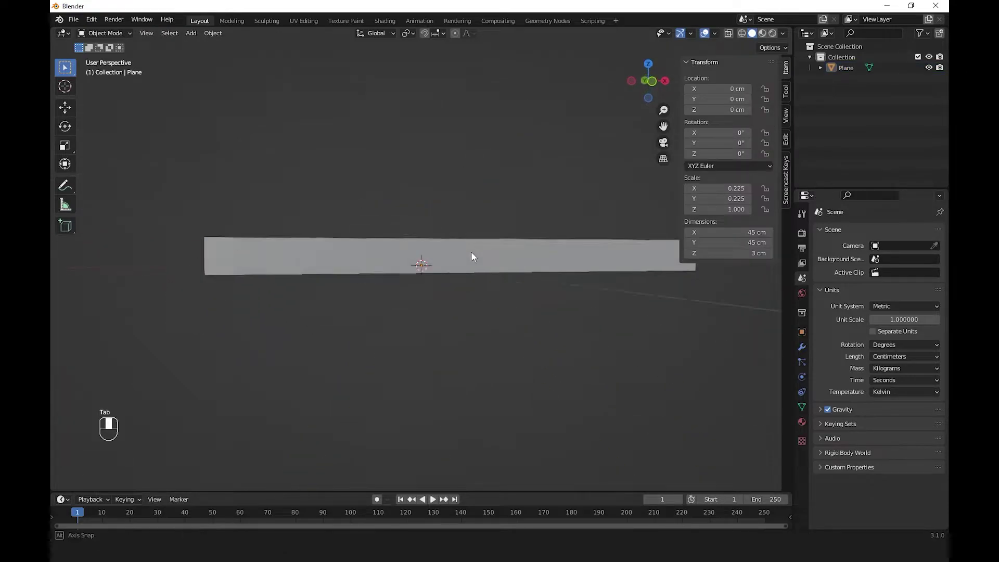
click(407, 239)
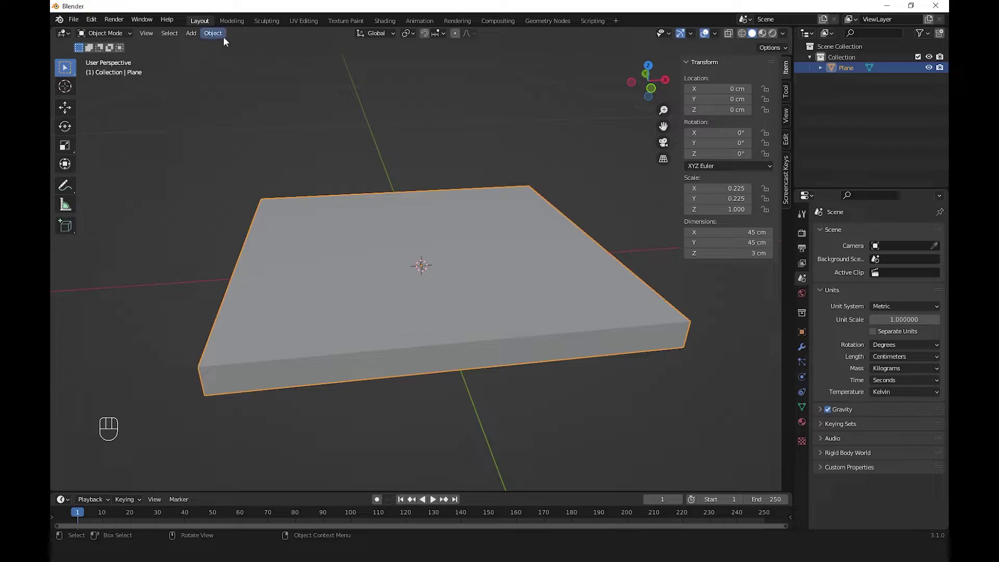
drag(209, 38, 373, 113)
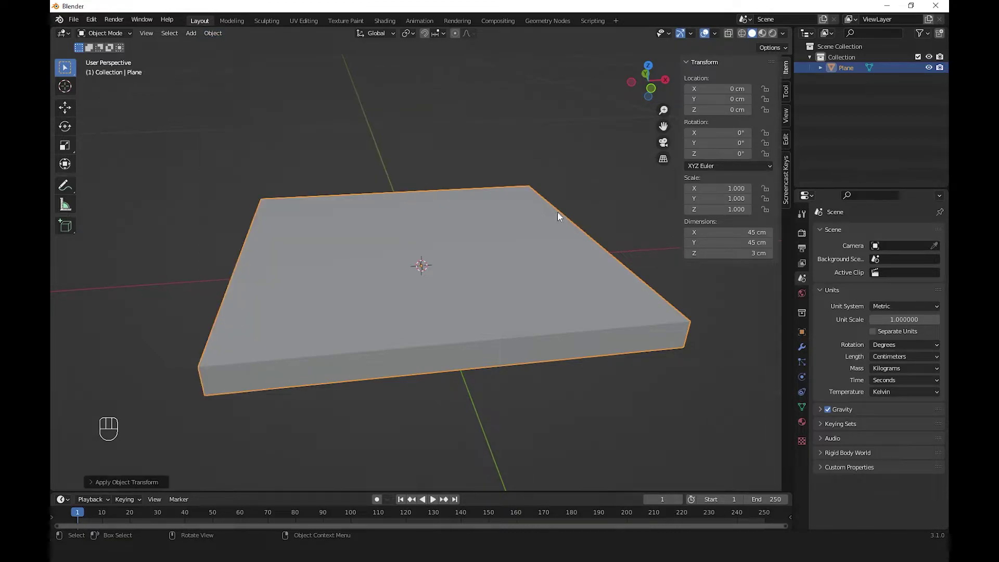
drag(520, 231, 524, 215)
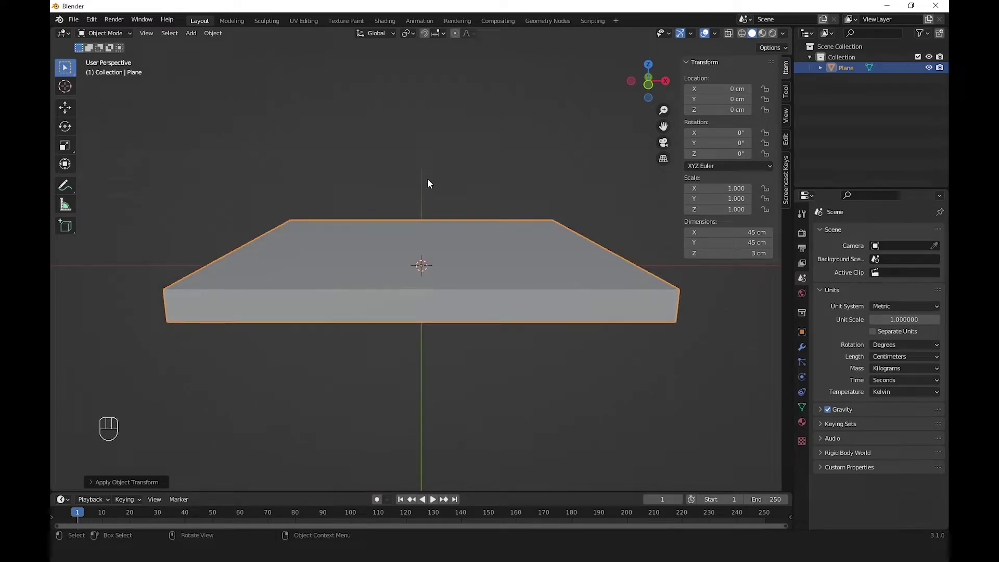
drag(360, 220, 358, 235)
Step: Loop-cut the slab along both axes into roughly a 10 × 10 grid of square faces
key(Tab)
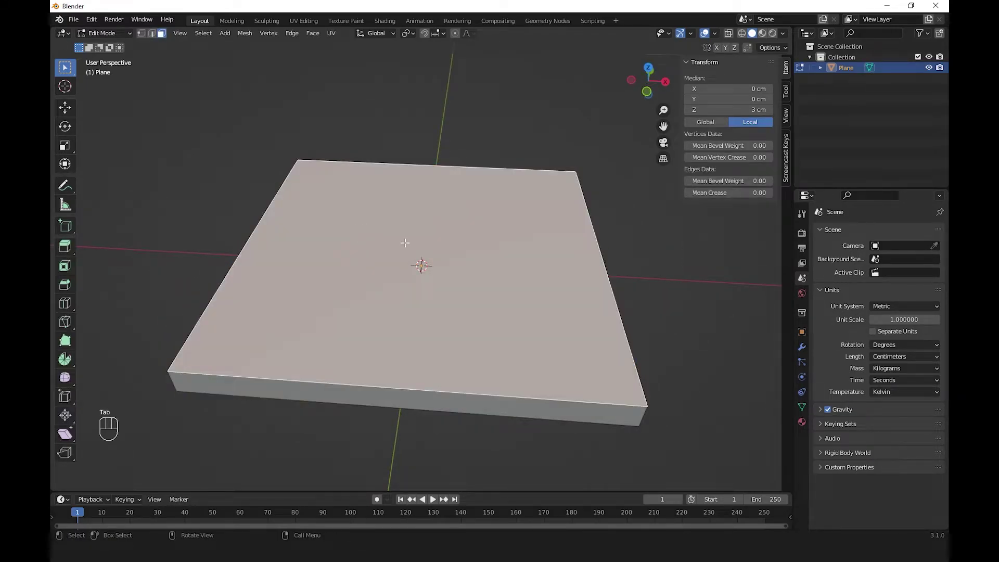
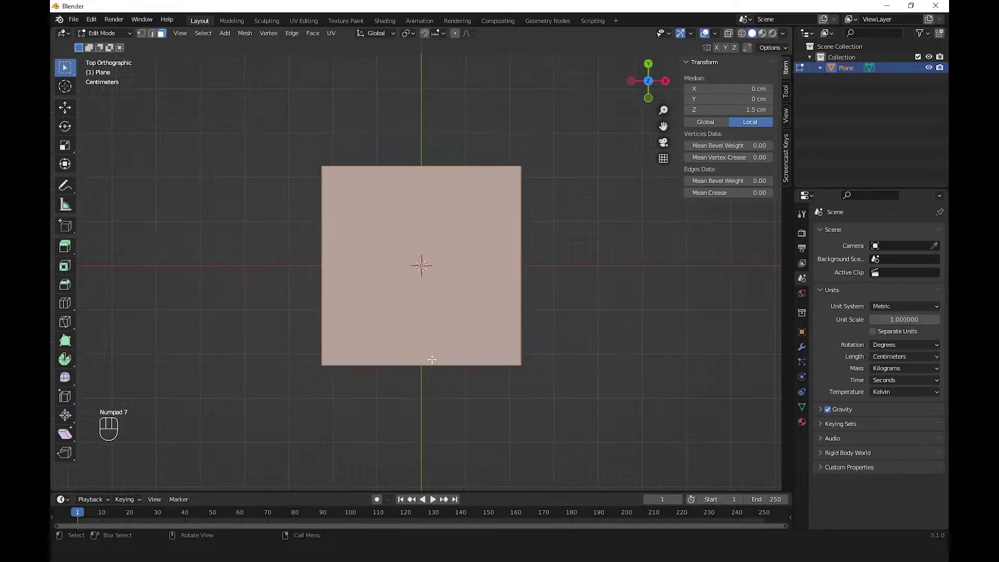
click(396, 190)
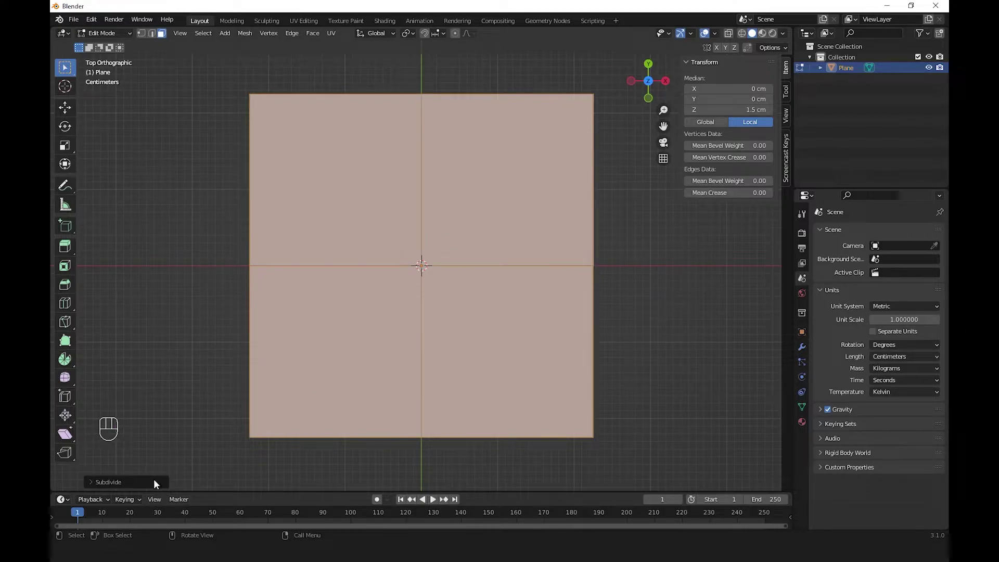
click(157, 483)
click(110, 486)
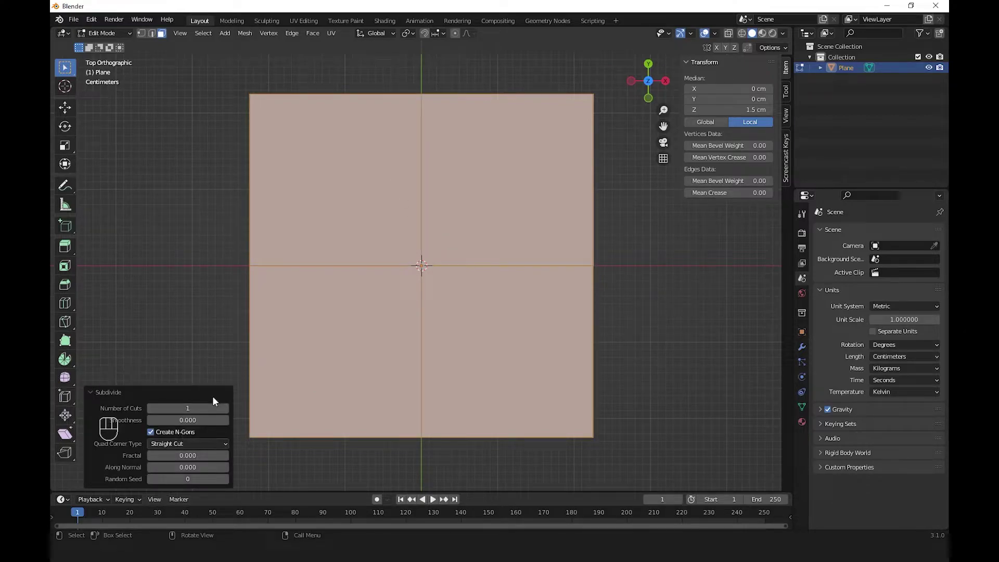
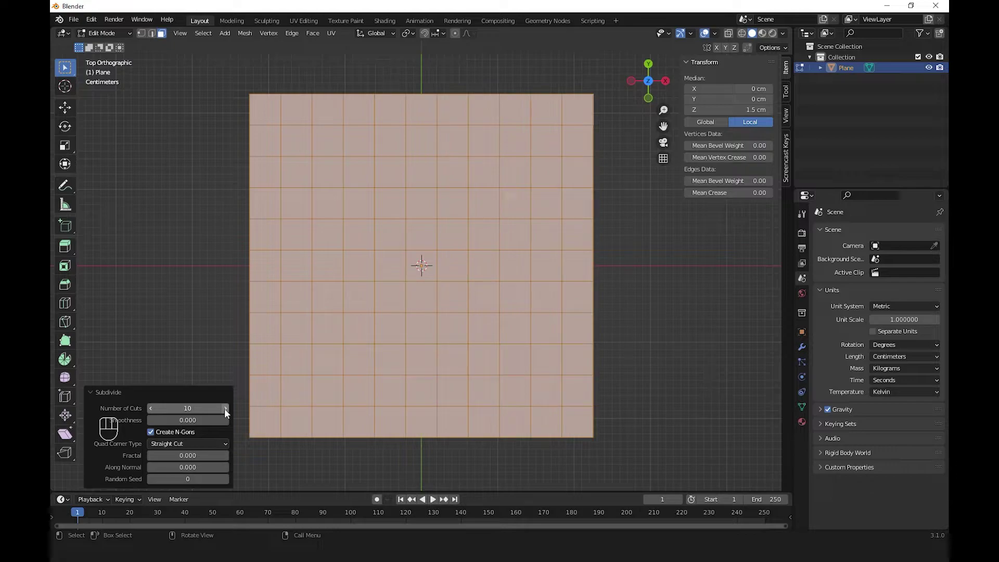
click(151, 413)
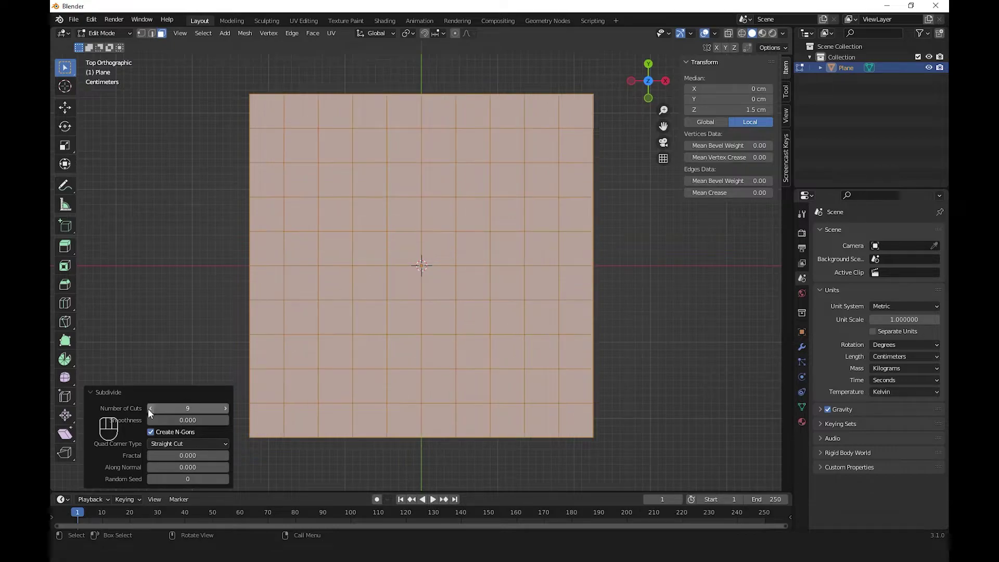
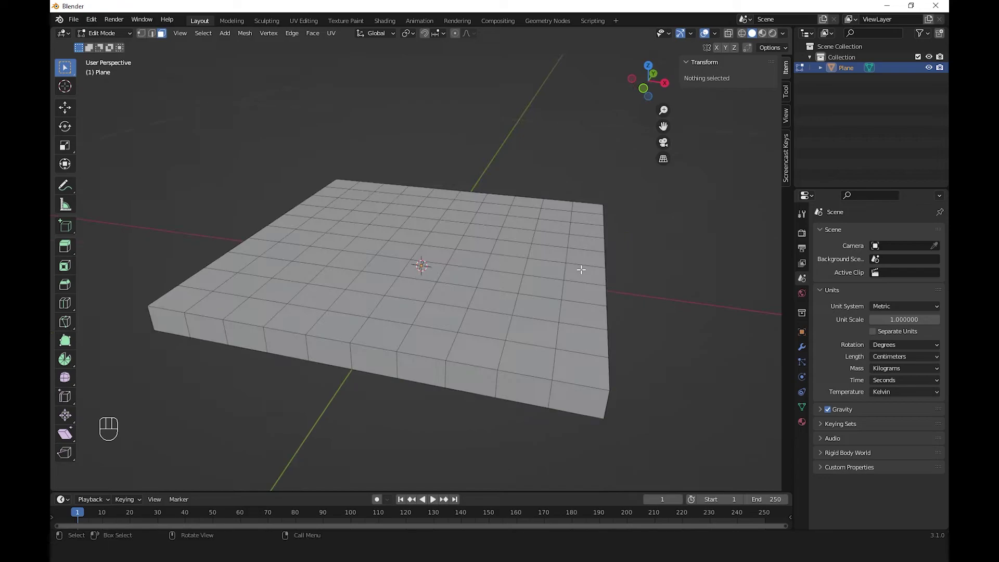
key(KP_7)
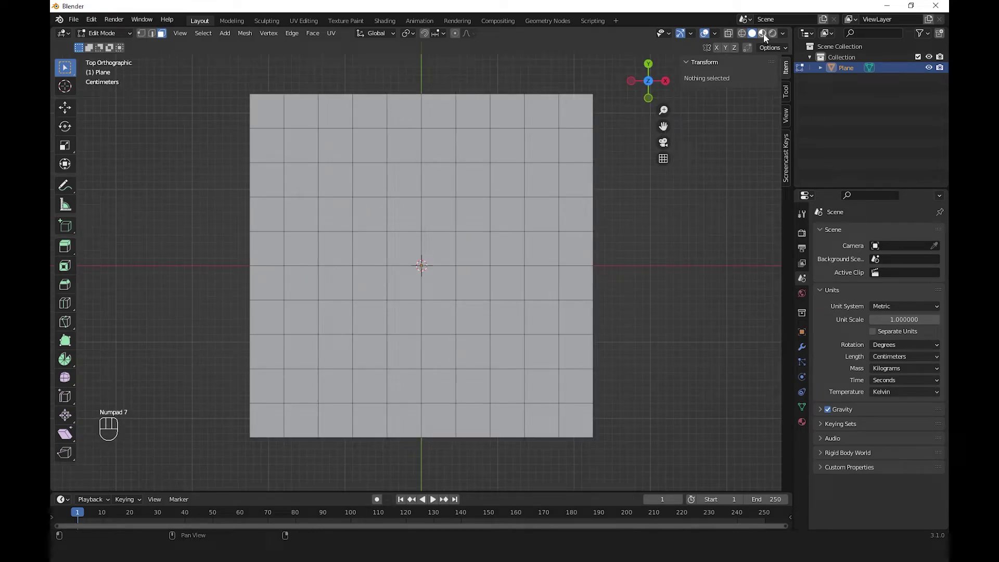
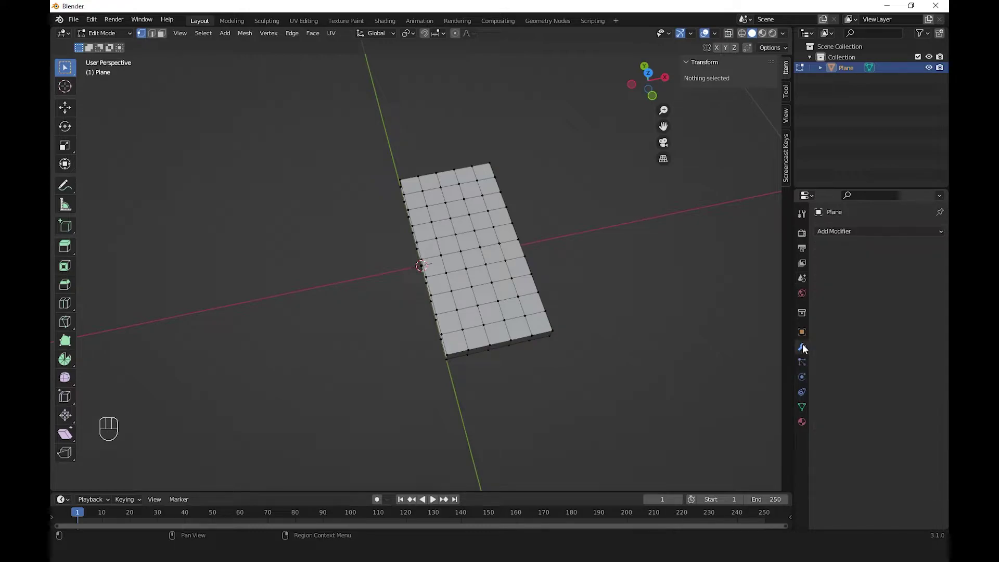
Step: Add a Mirror modifier on X with clipping and merge to the half seat grid
drag(855, 238, 737, 346)
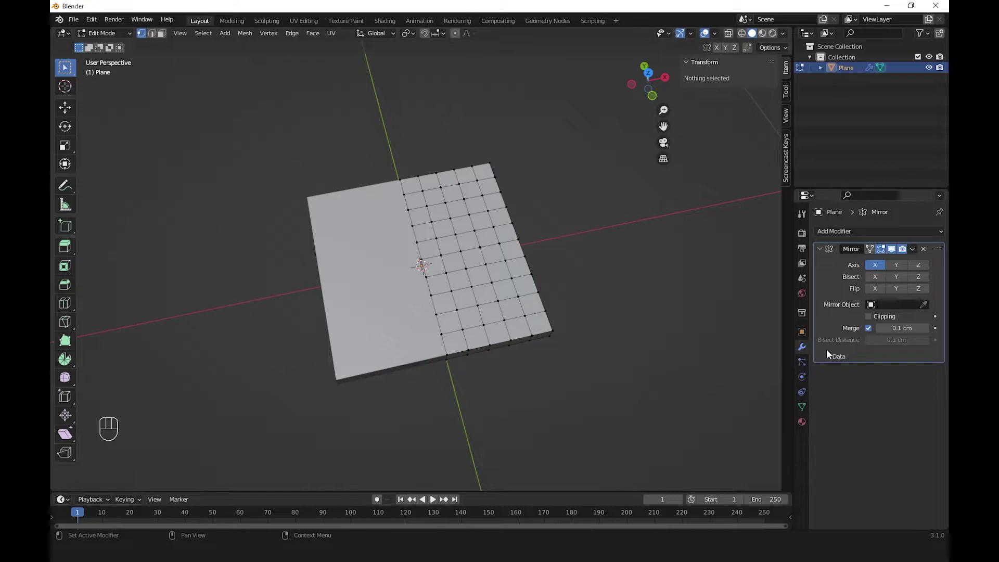
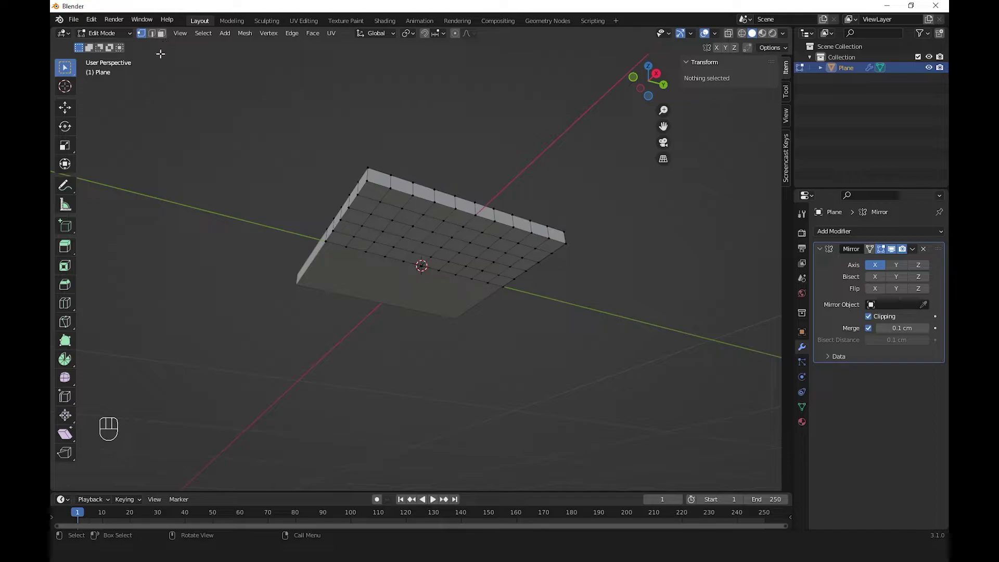
click(166, 36)
click(379, 193)
click(547, 243)
drag(506, 287, 468, 434)
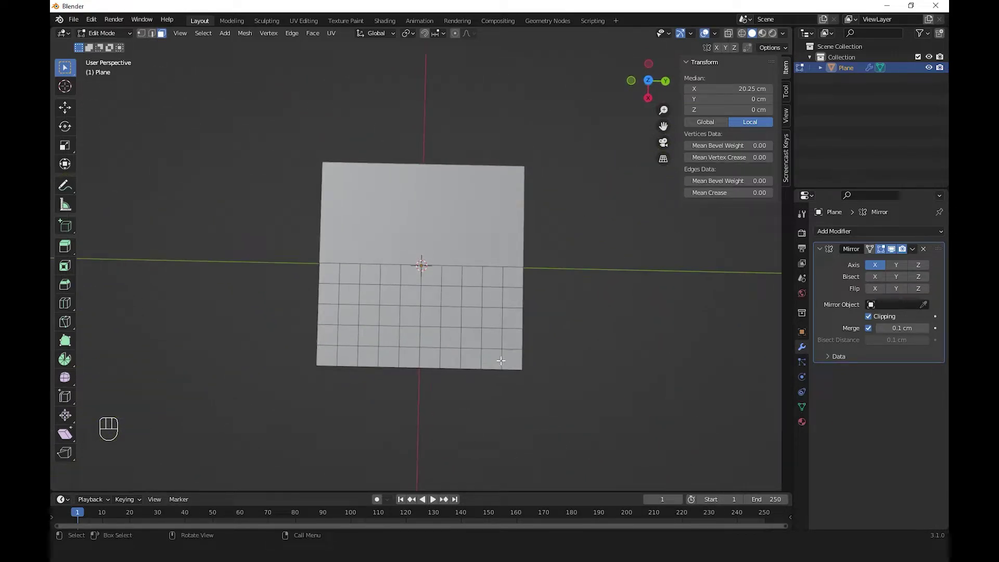
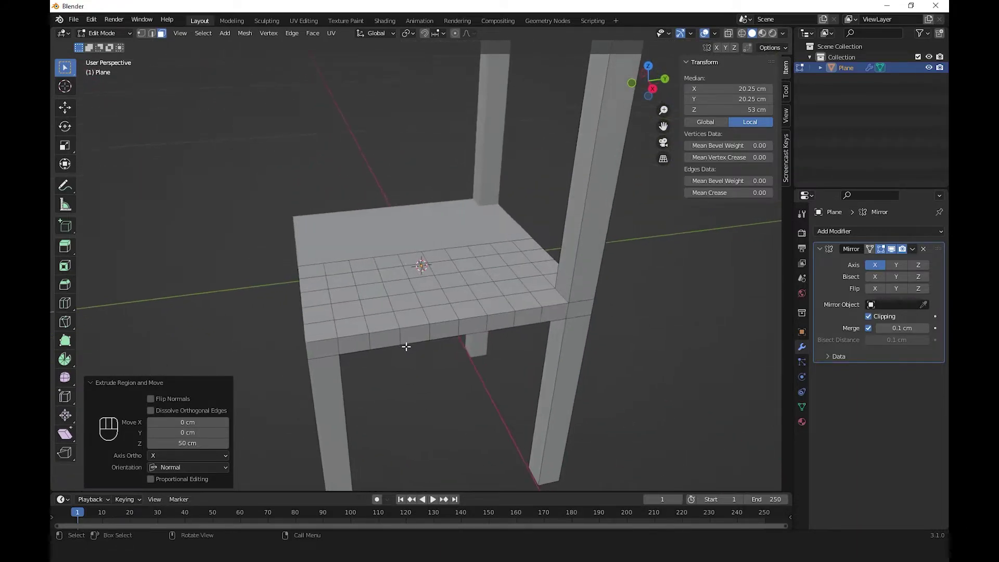
Step: Orbit around the chair seat to reach its front edge loop
middle_click(416, 362)
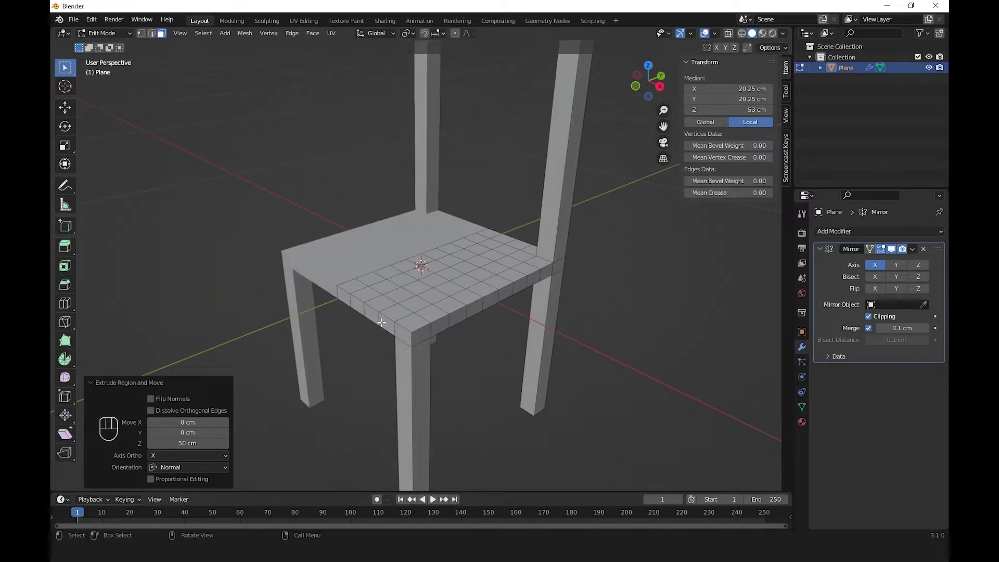
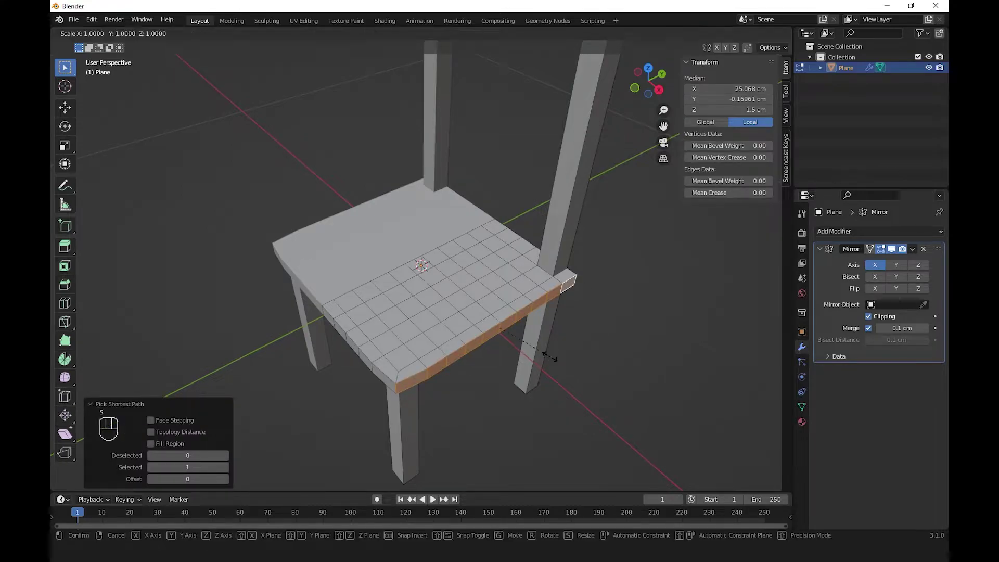
Step: Scale the seat's front rim along X and the side rim along Y by 0
key(x)
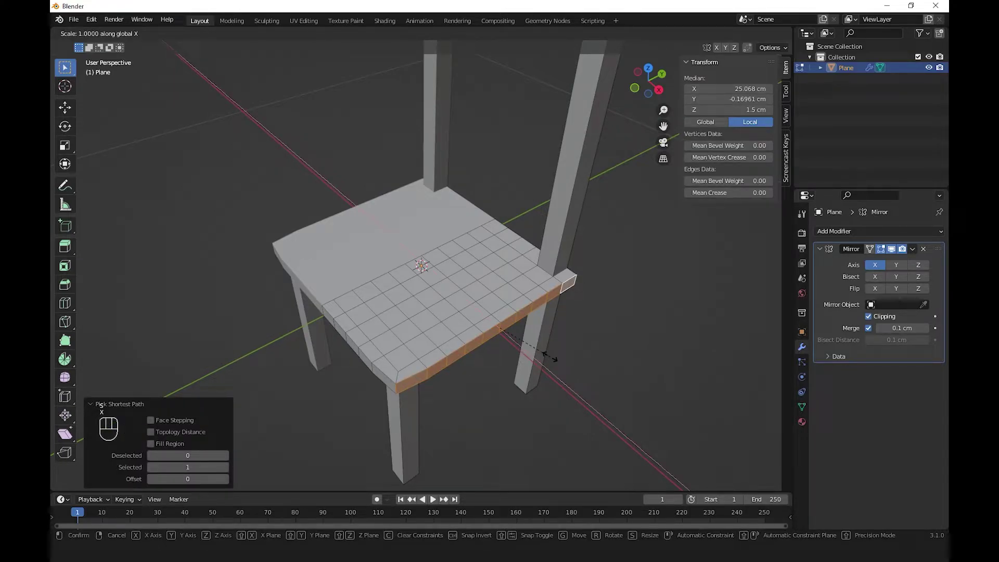
key(KP_0)
key(KP_Enter)
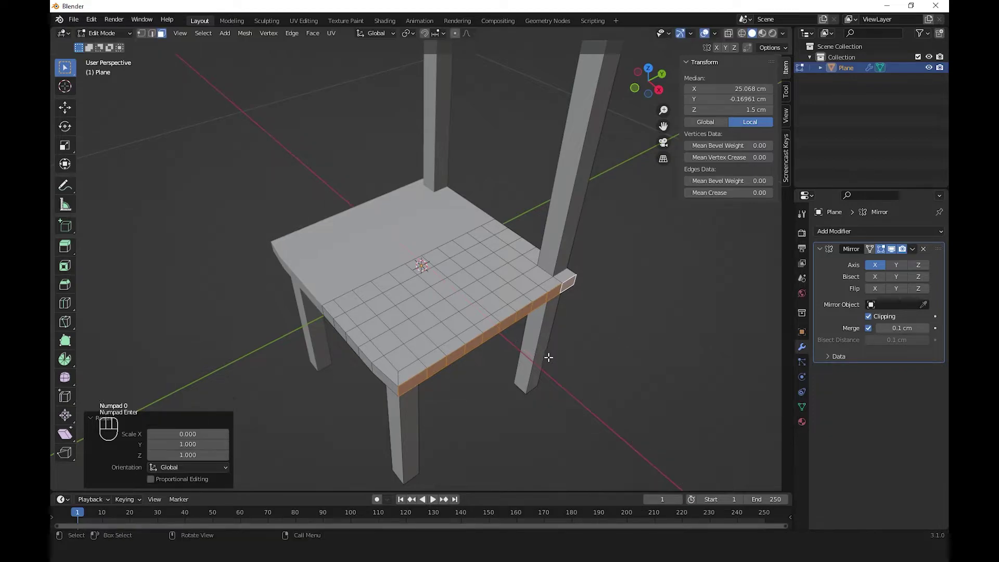
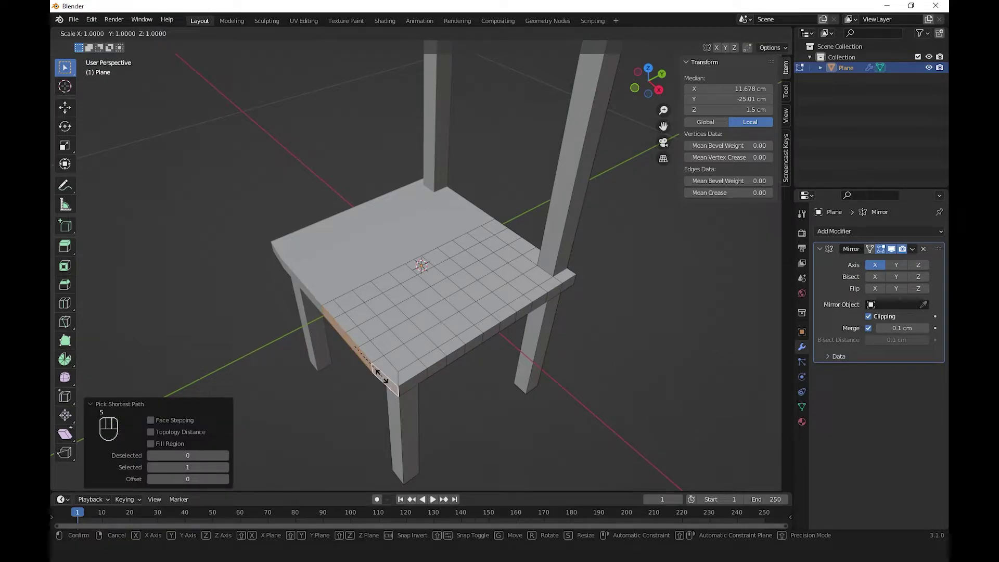
key(y)
key(KP_0)
key(KP_Enter)
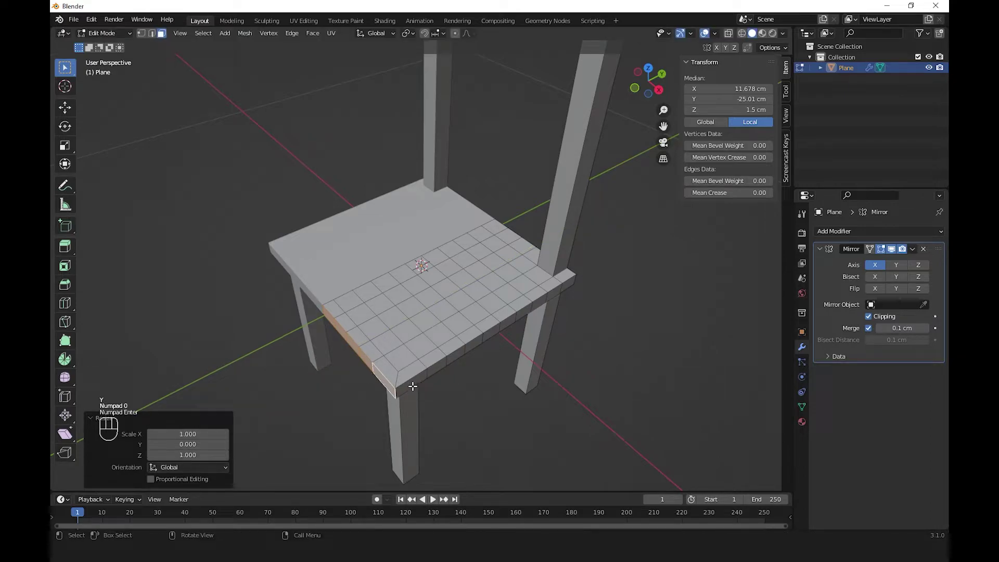
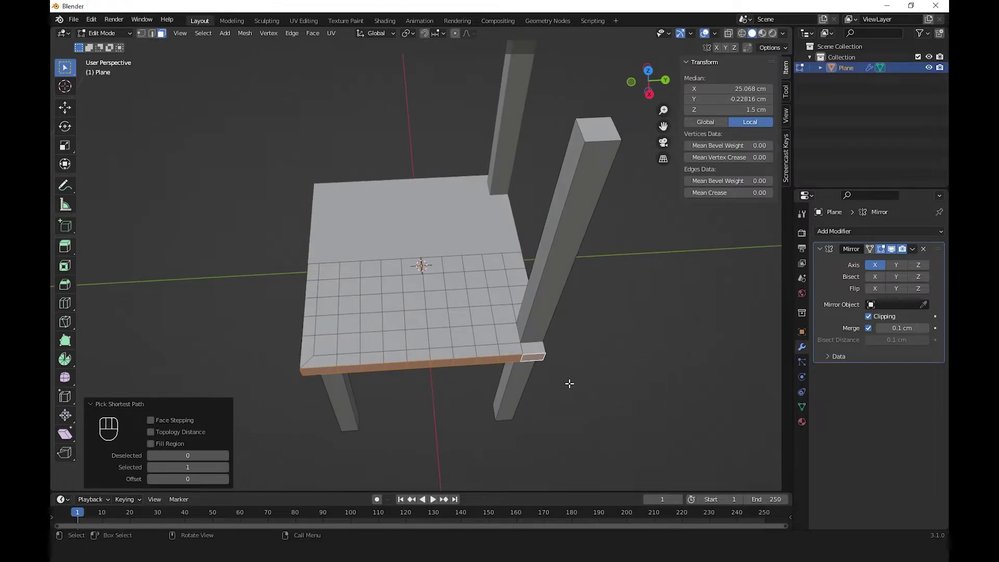
Step: Rotate the front rim about the Z axis to angle the seat outline
key(r)
key(z)
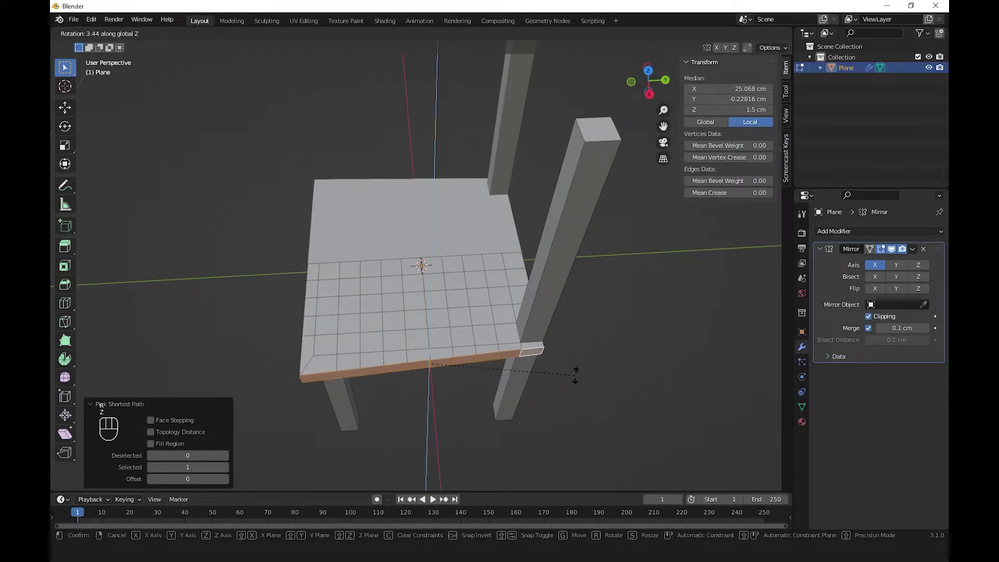
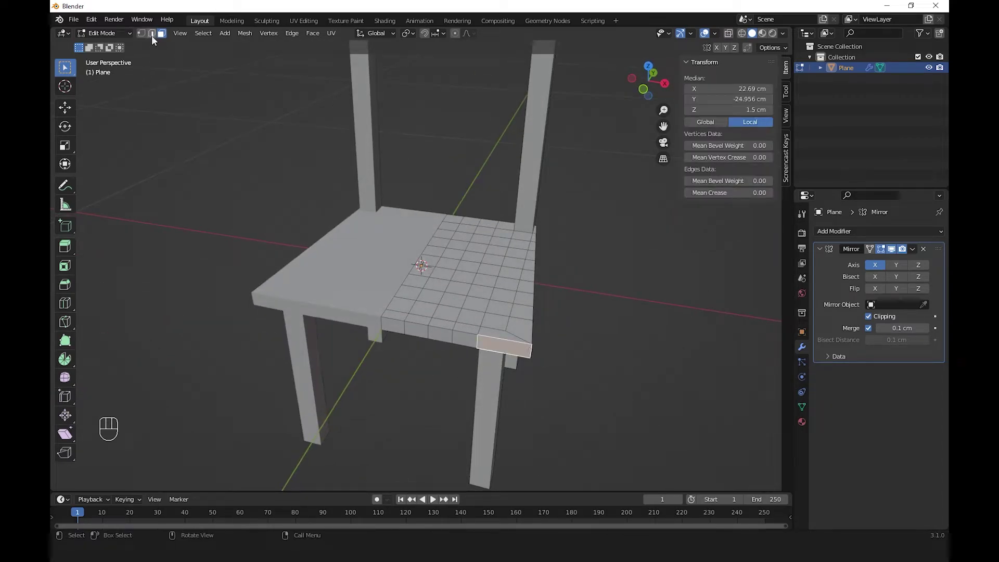
Step: In edge select mode, bevel the seat's front corner edges to round them off
click(155, 39)
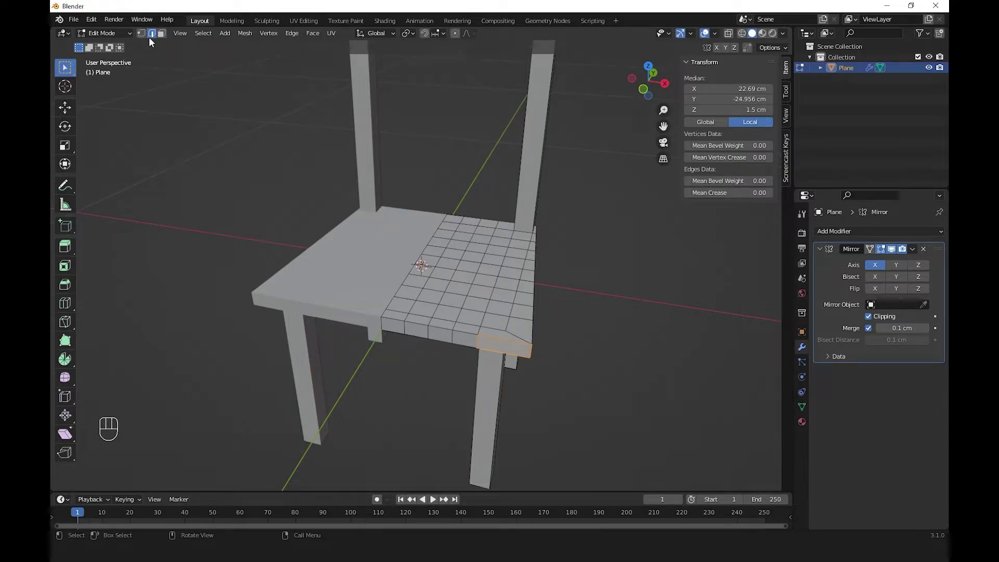
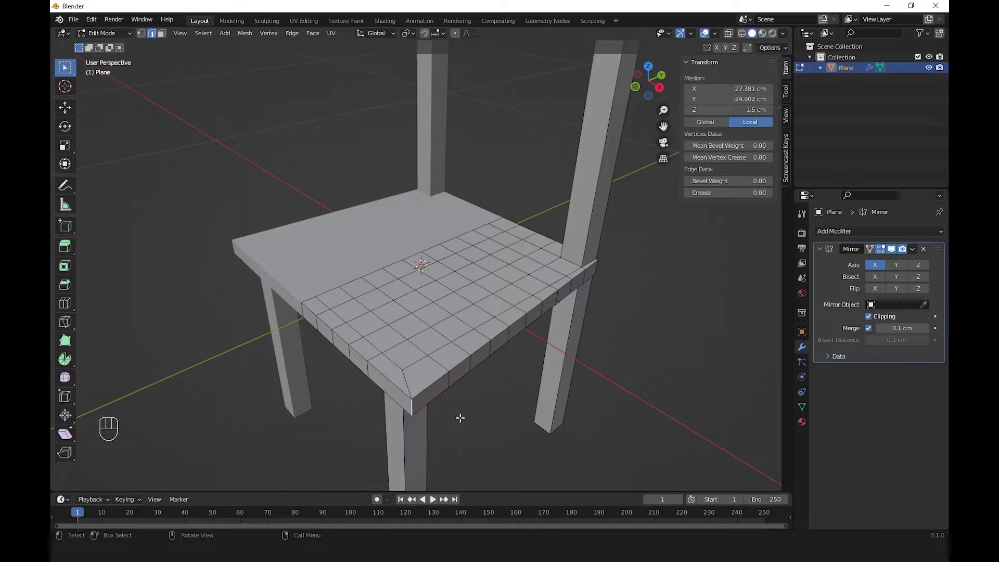
key(ctrl+b)
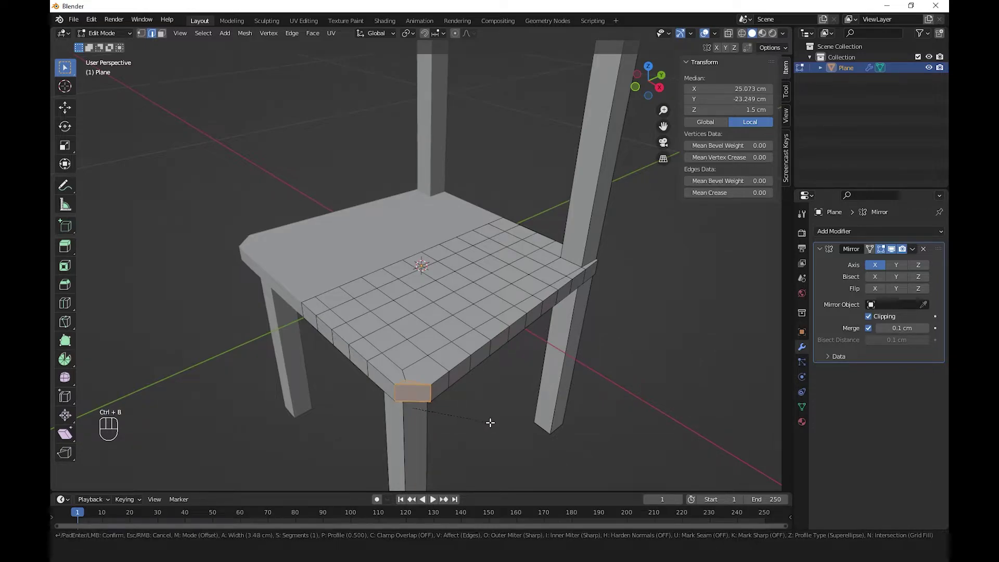
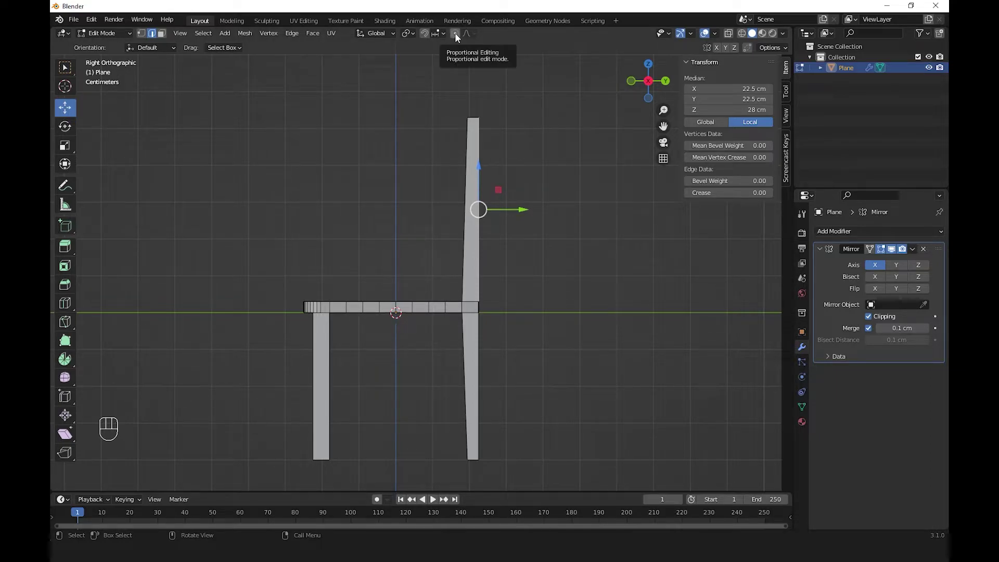
Step: With proportional editing on, move the back-post vertices along Y with smooth falloff
click(459, 37)
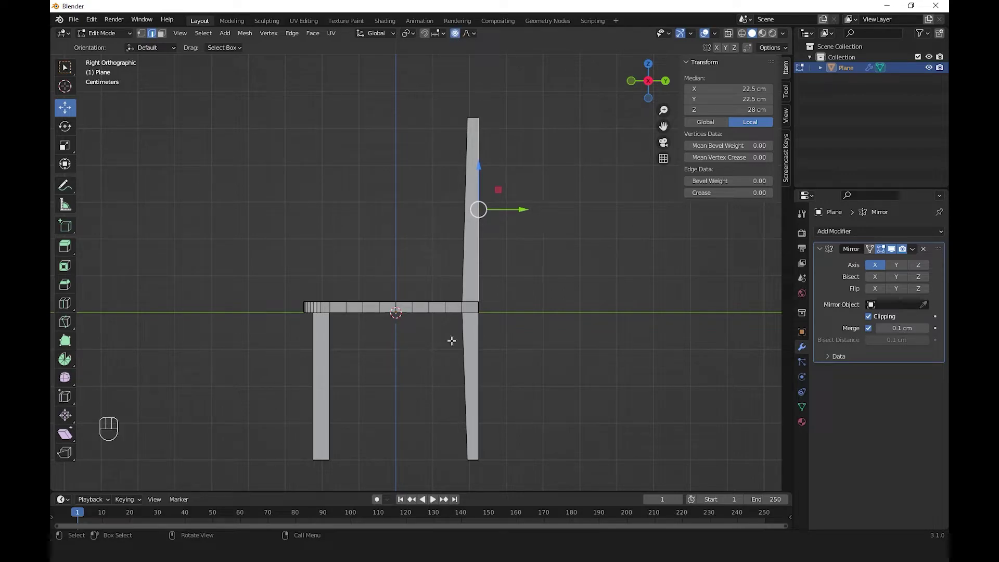
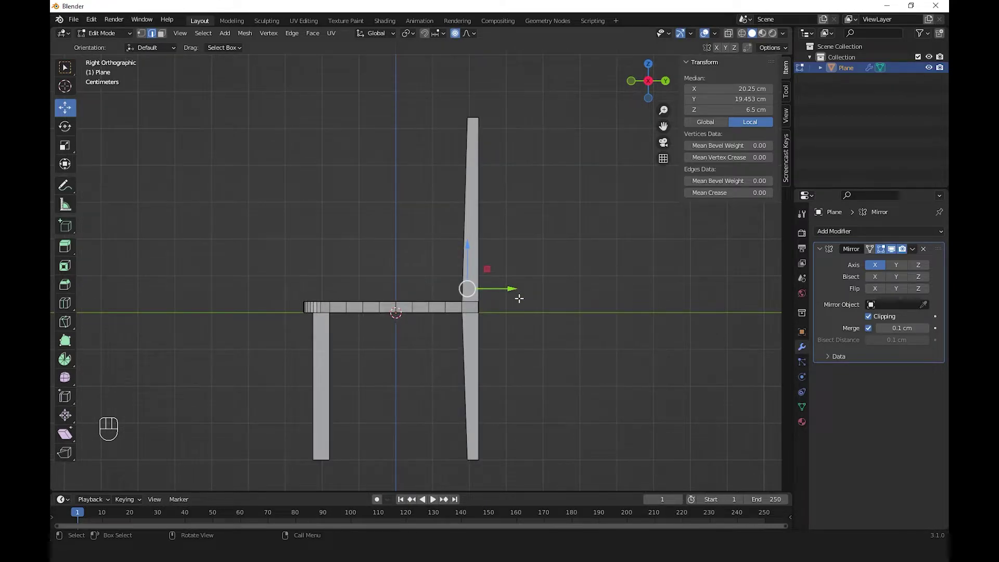
key(g)
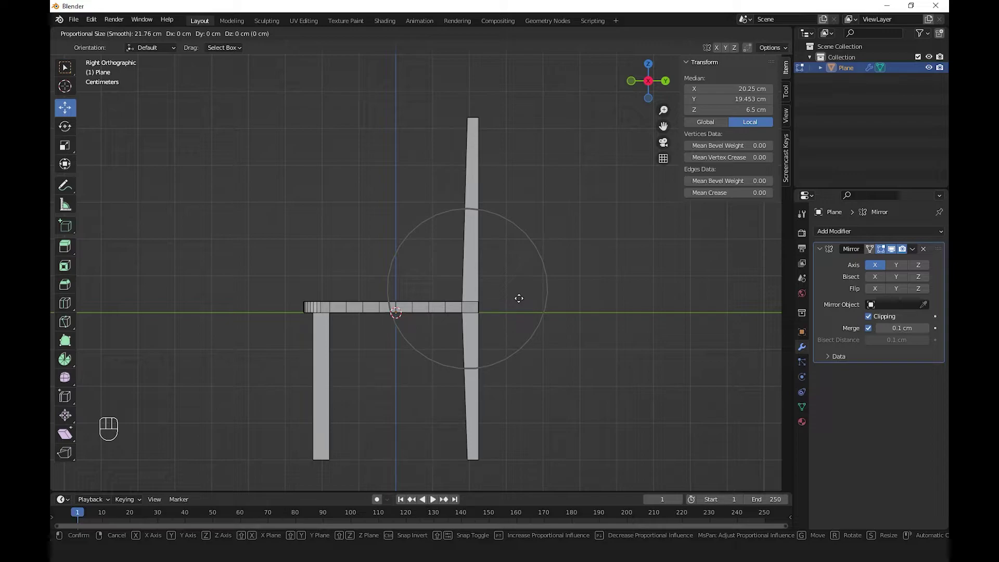
key(y)
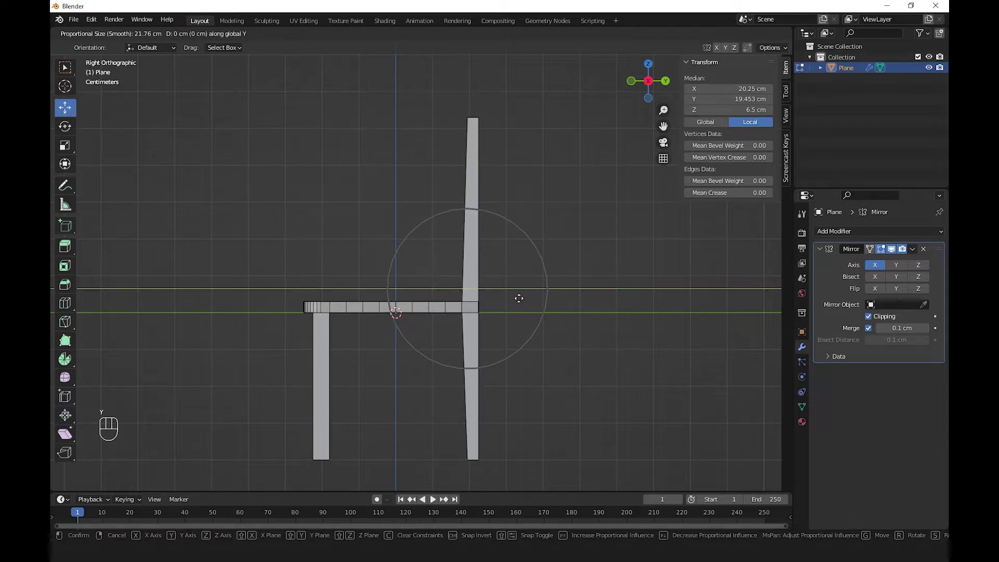
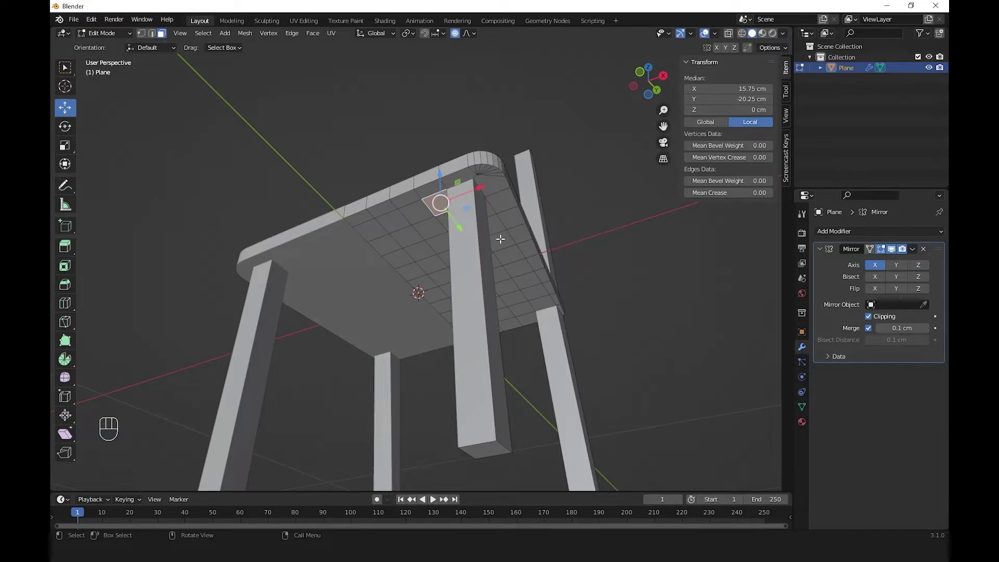
Step: Orbit under the seat to inspect and adjust the rear corner and back posts
drag(411, 233, 432, 228)
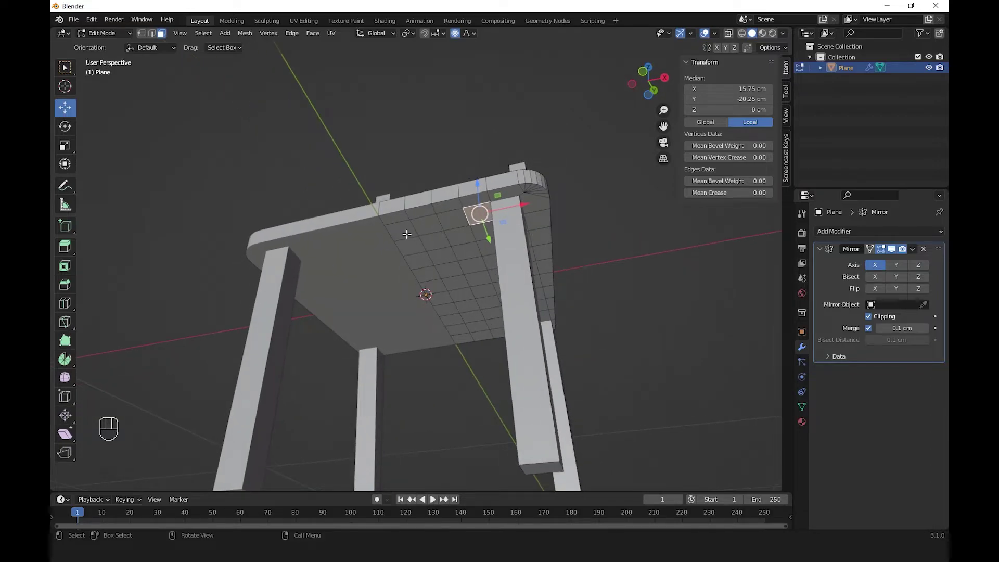
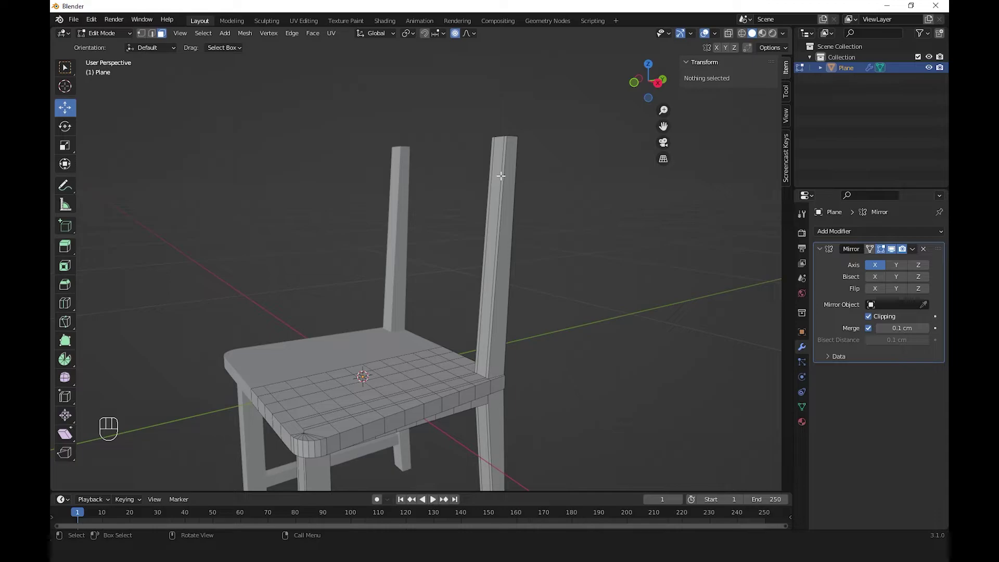
Step: From Front view, cut an edge loop across the back post and slide it near the top, redoing once
key(KP_3)
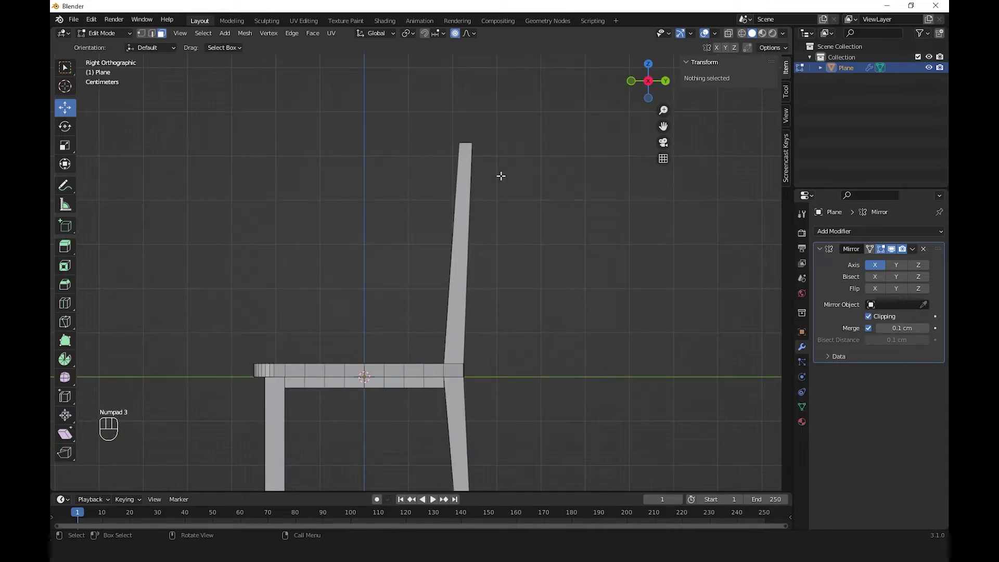
key(KP_1)
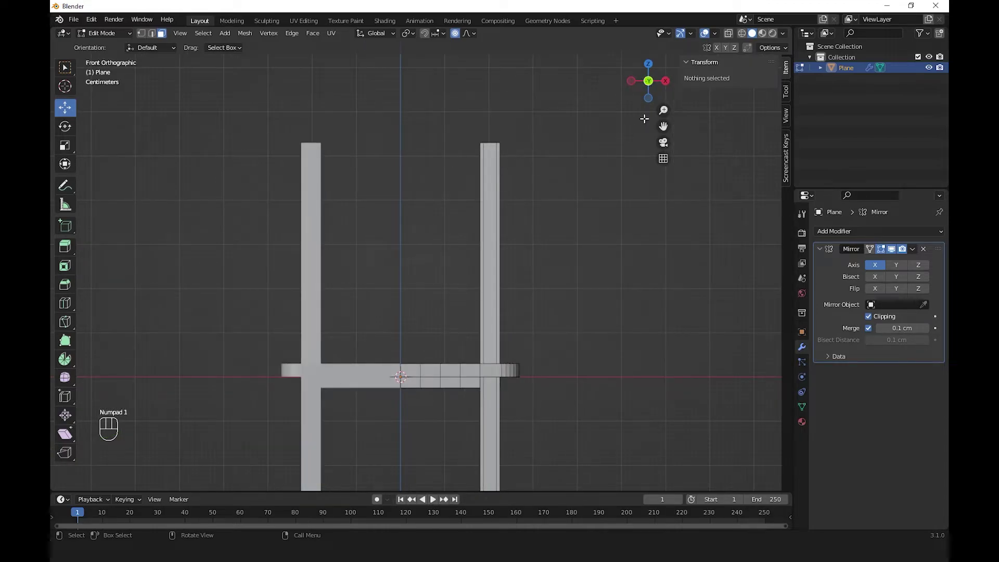
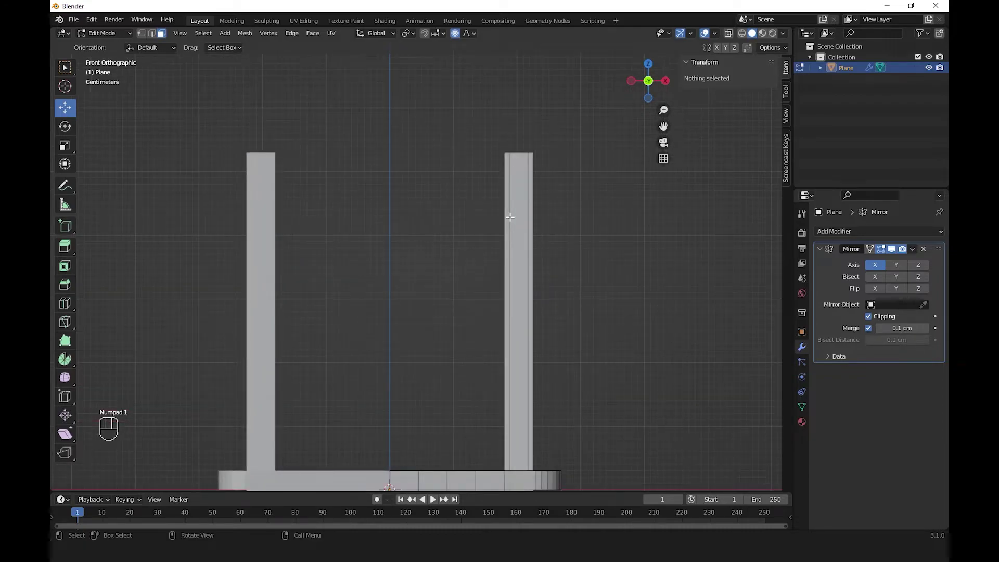
key(ctrl+r)
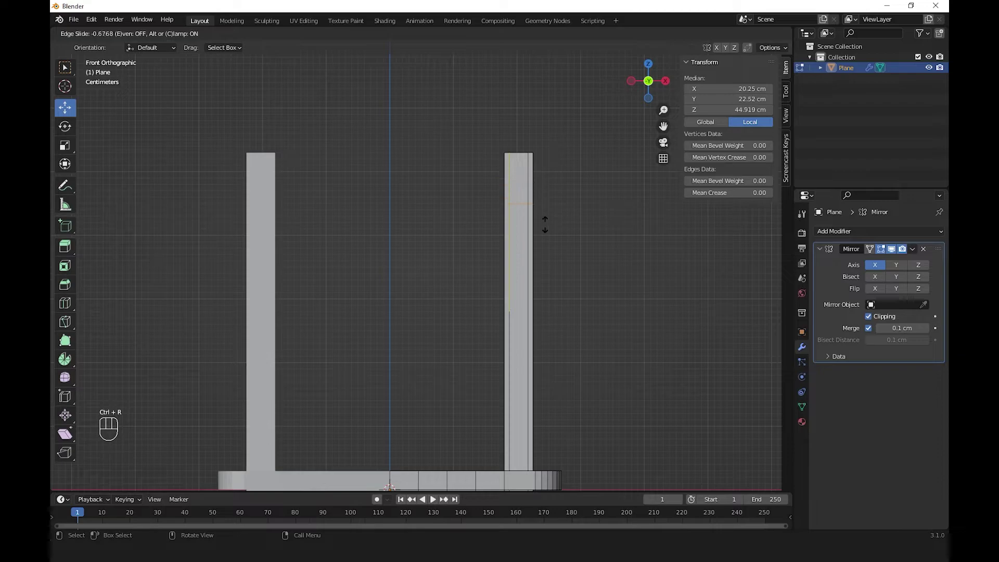
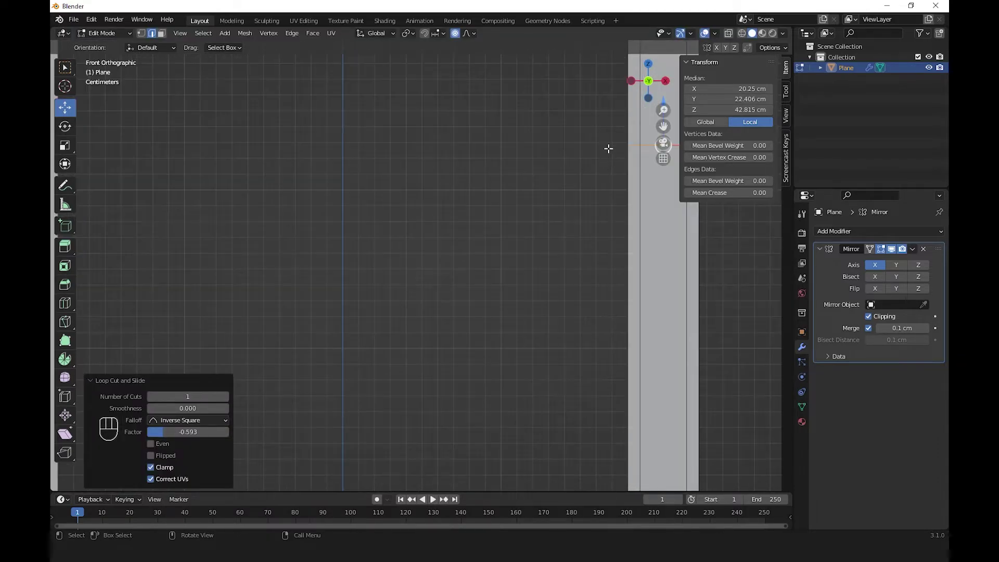
key(ctrl+z)
key(ctrl+r)
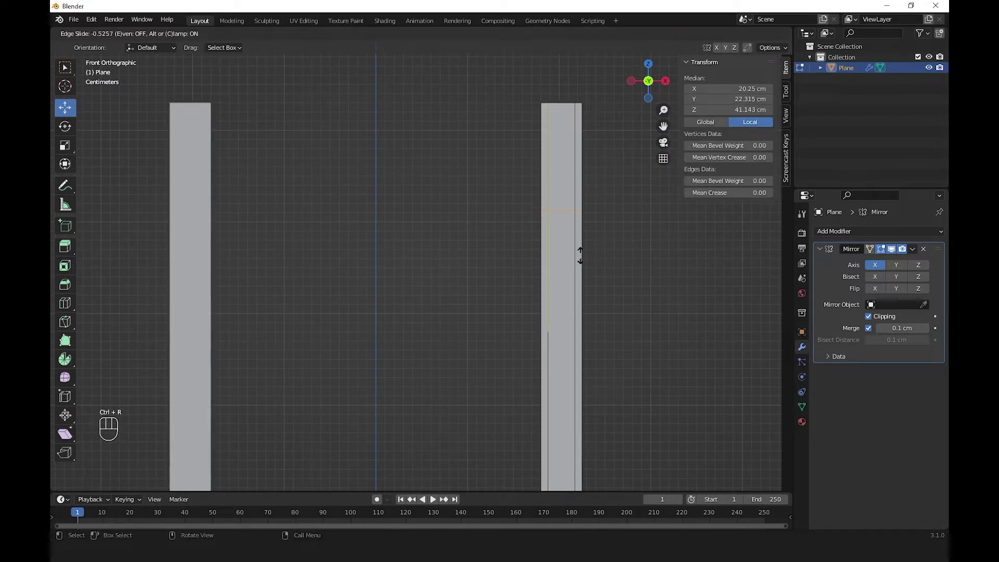
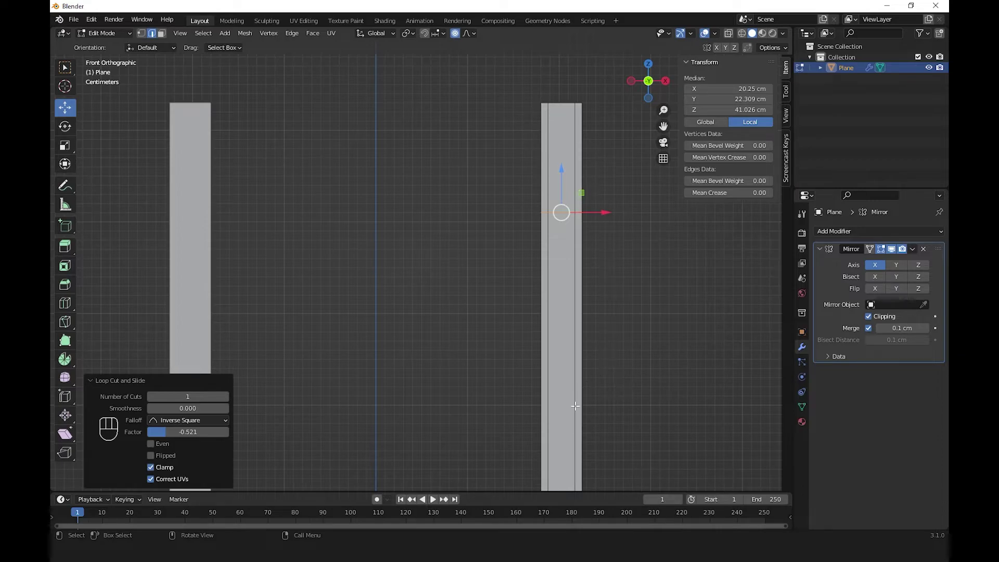
Step: Cut two more edge loops lower down the back leg and slide them into place
key(ctrl+r)
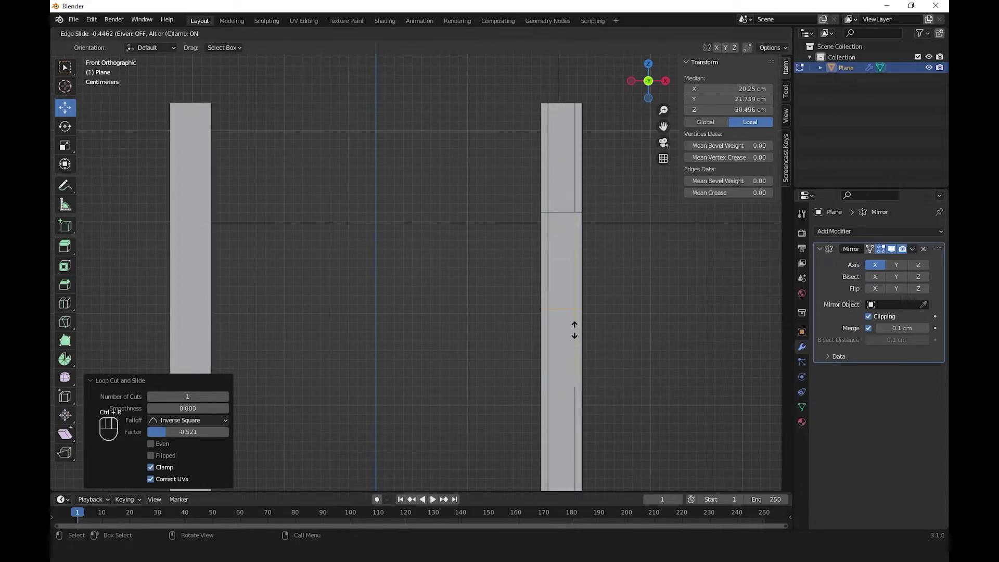
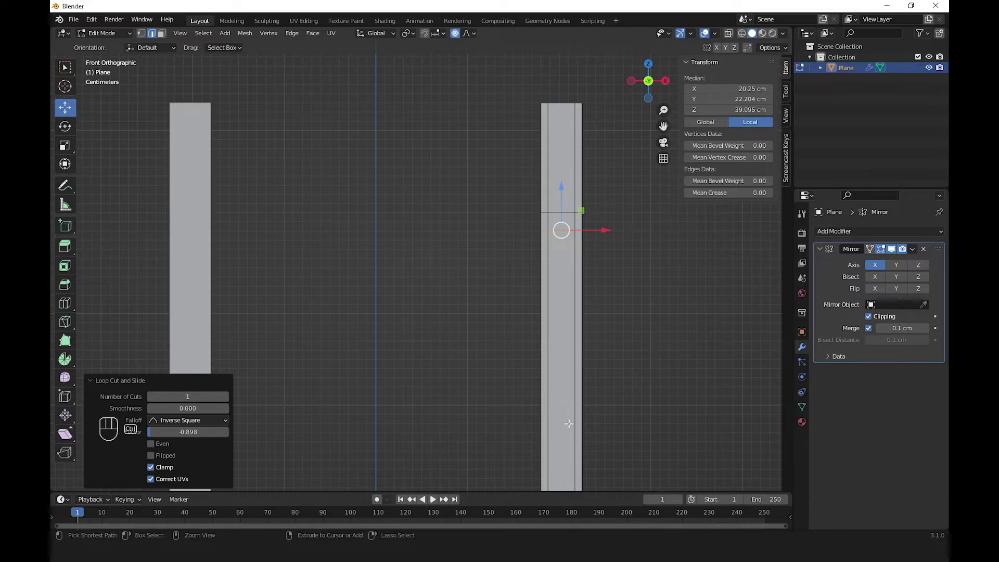
key(ctrl+r)
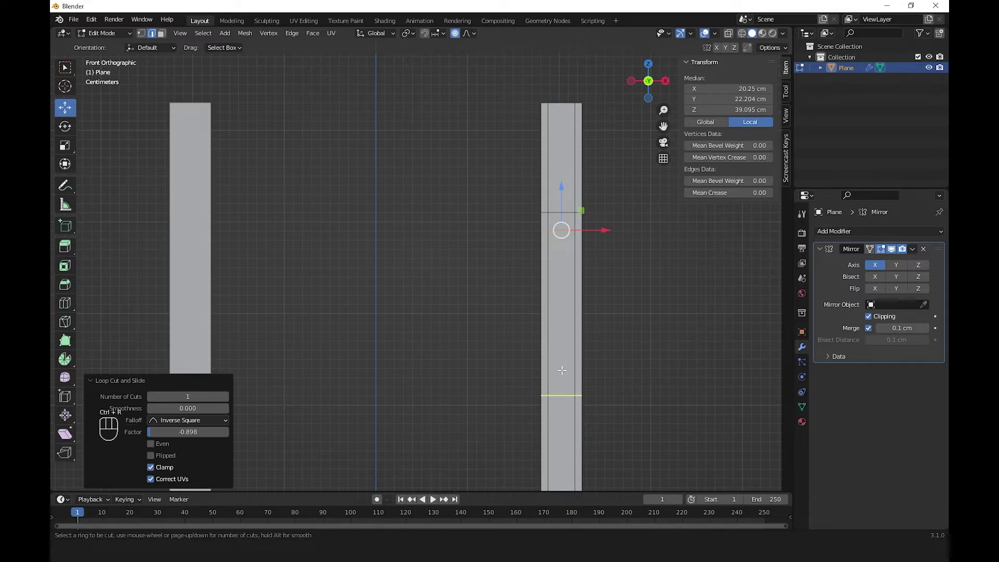
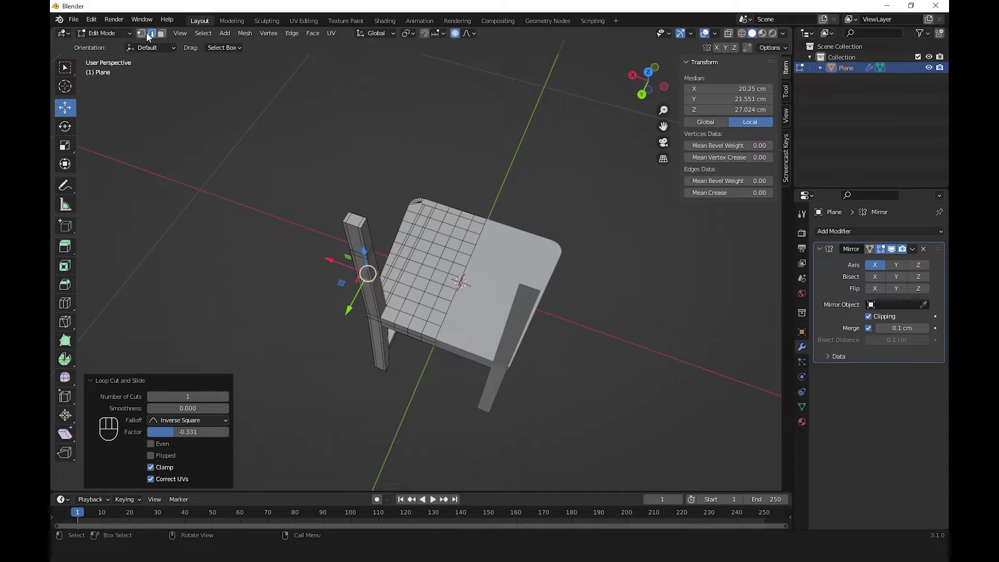
Step: In face select mode clear the selection, face the chair from the front and leave Edit Mode
click(162, 36)
click(391, 266)
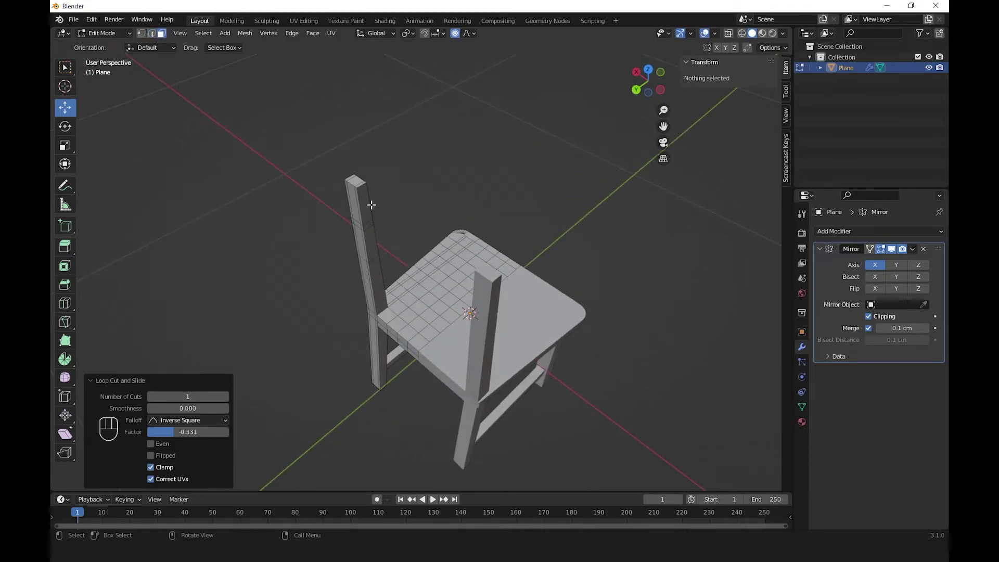
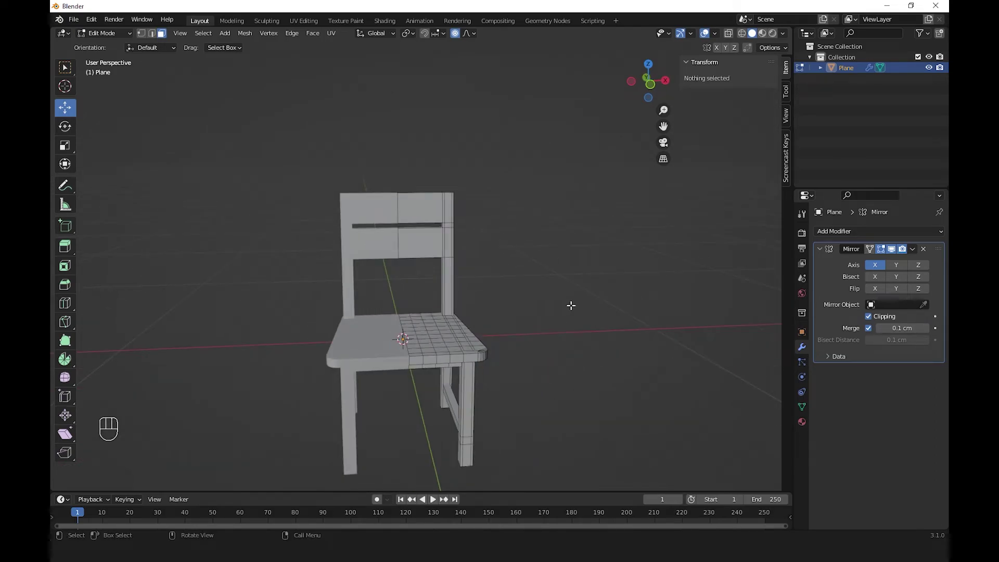
key(KP_1)
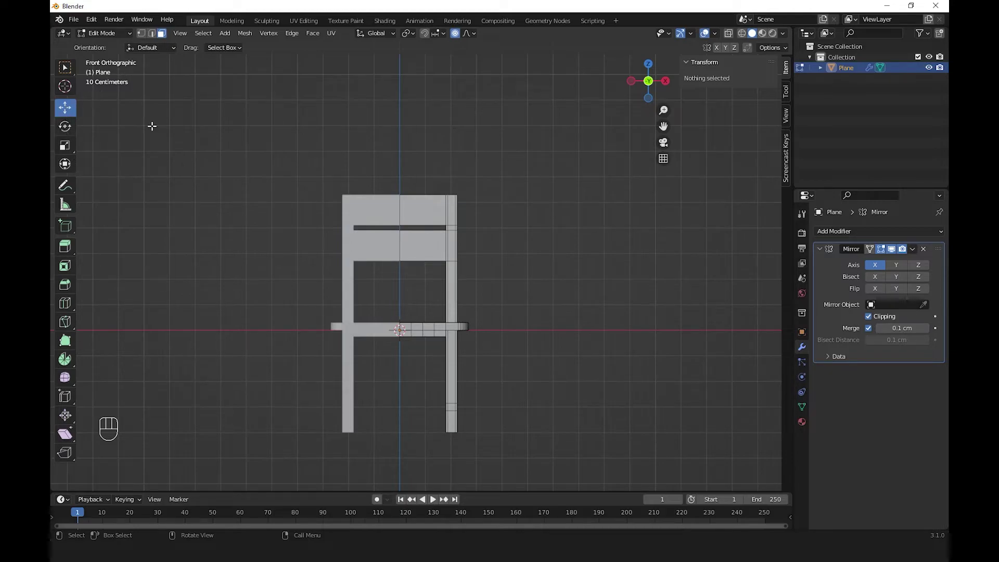
key(Tab)
Step: With the Move tool, raise the chair along Z so its legs rest on the ground
click(331, 163)
click(423, 214)
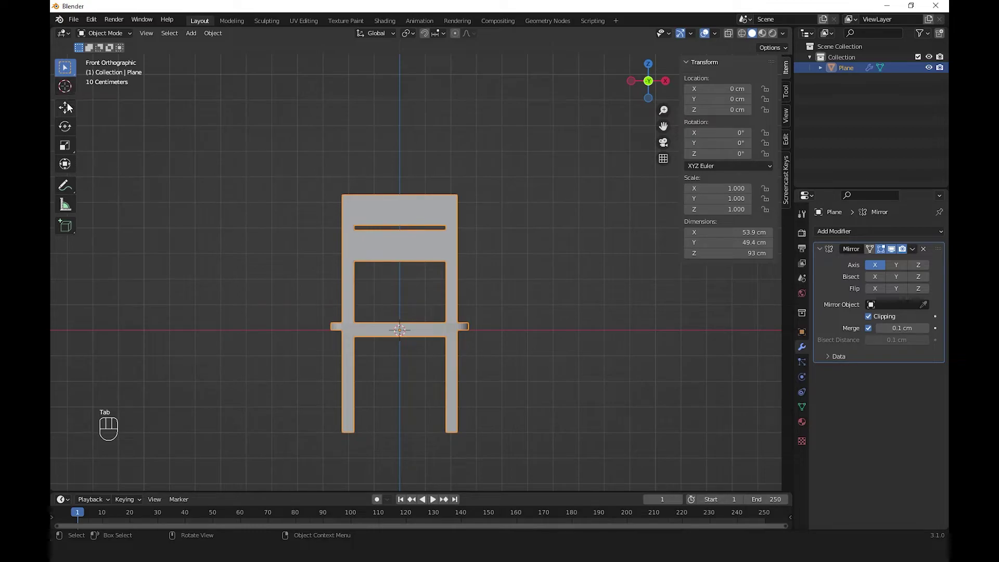
click(69, 109)
drag(402, 292, 408, 185)
click(533, 211)
Step: Add a floor plane under the chair and scale it to 539 × 539 cm
drag(460, 313, 463, 346)
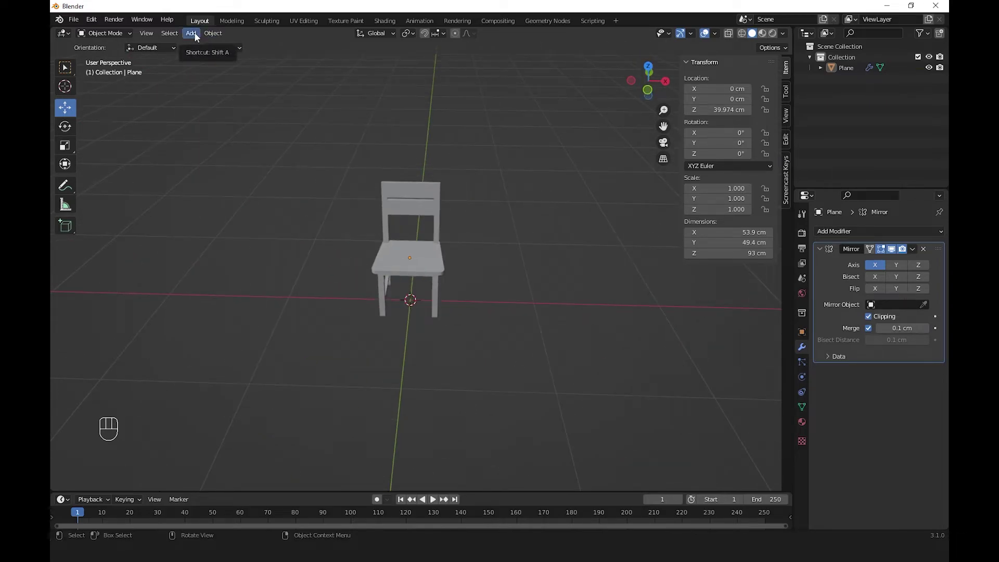
drag(198, 36, 526, 315)
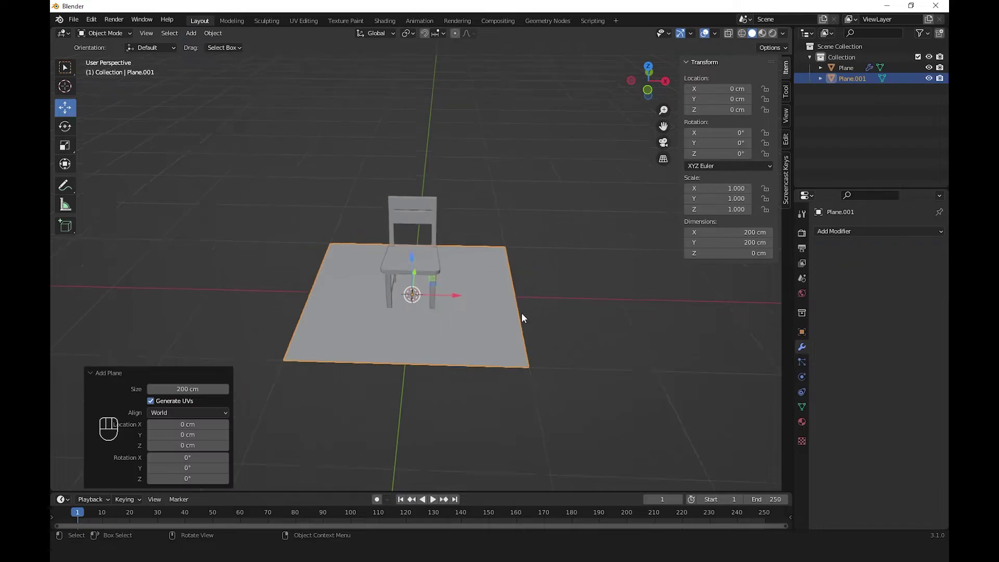
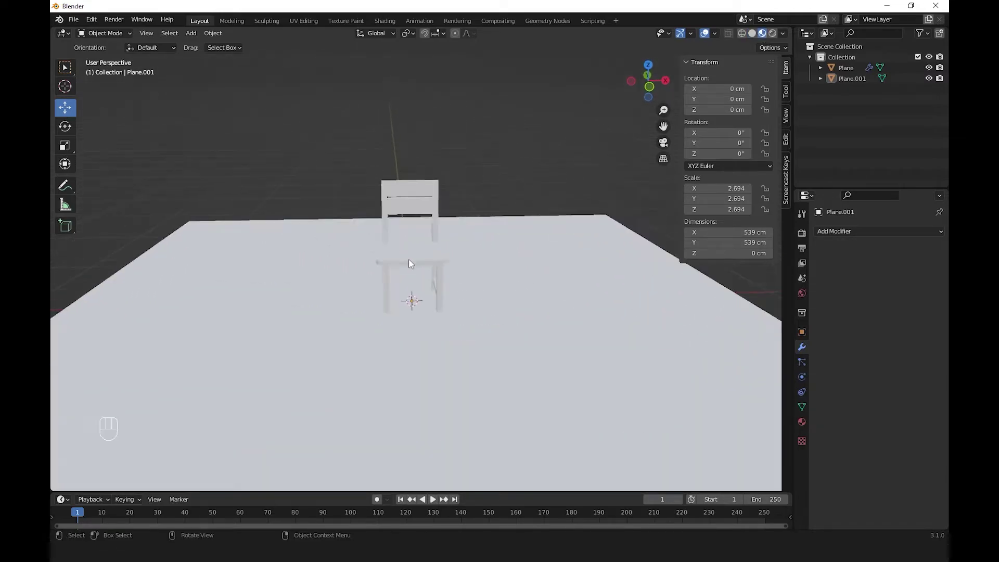
drag(445, 307, 399, 310)
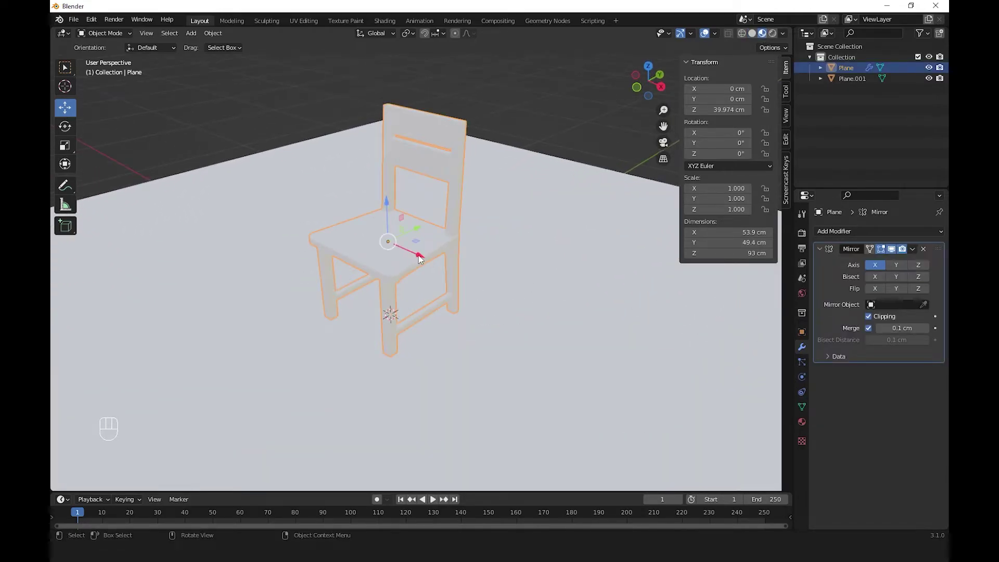
click(807, 428)
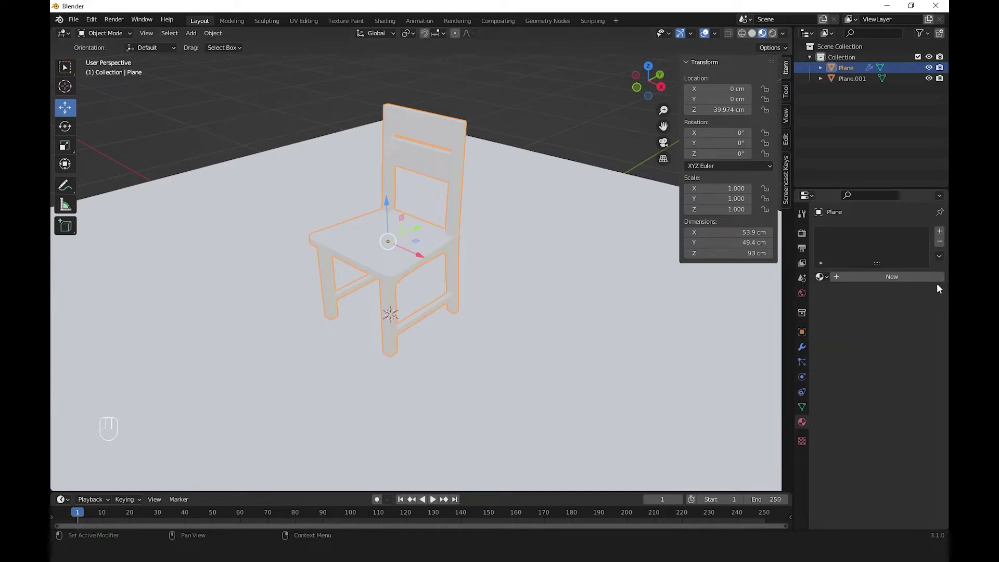
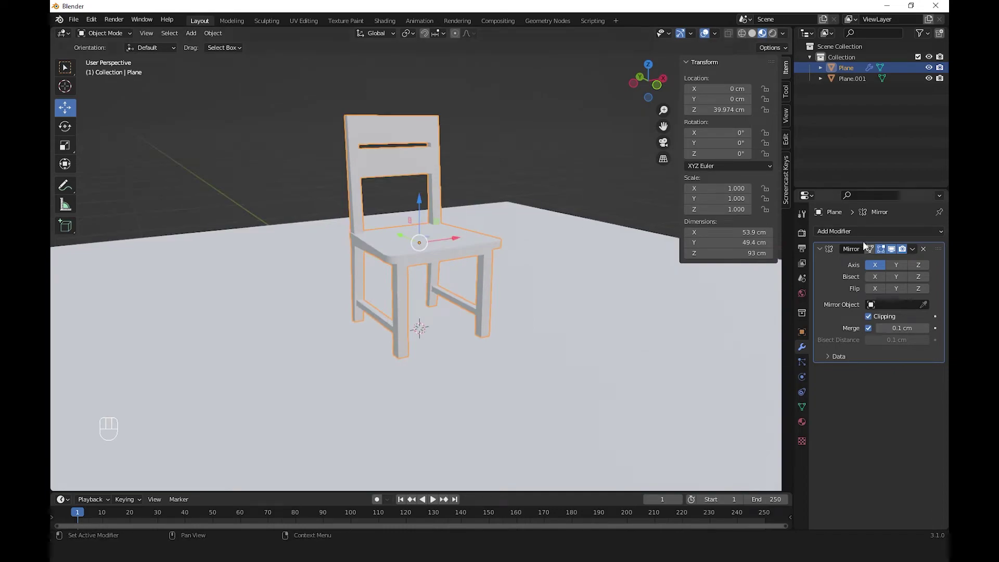
Step: Apply the chair's Mirror modifier and bring up its Material Properties
drag(917, 249, 901, 265)
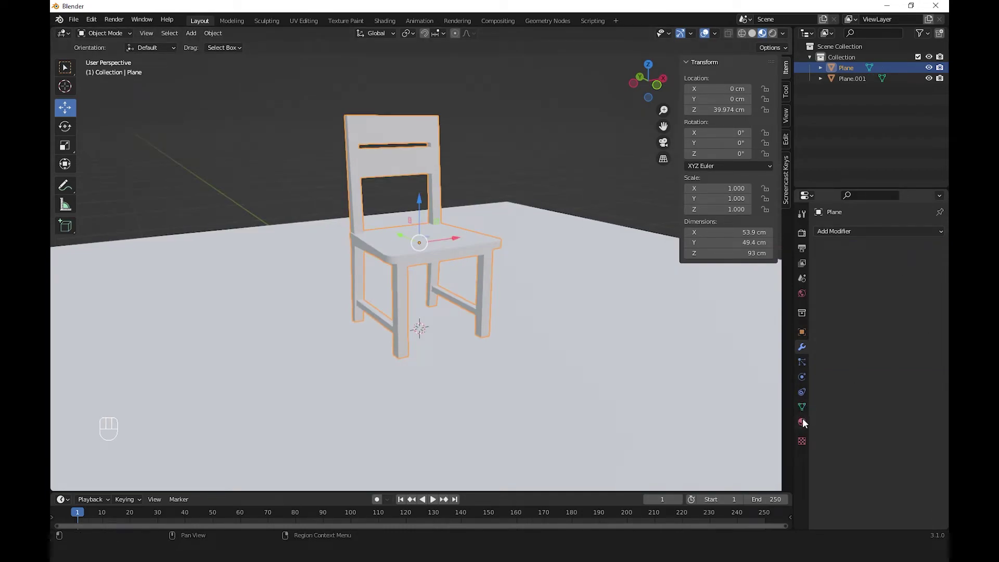
click(484, 250)
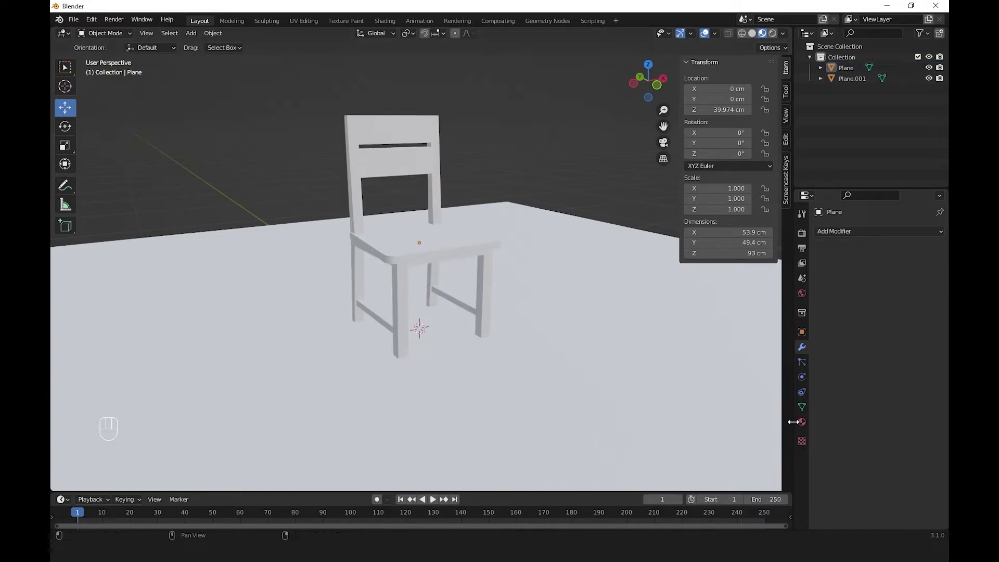
click(801, 425)
Step: Create a new material with the kayu-jati light wood image as its Base Color image texture
drag(865, 282, 905, 308)
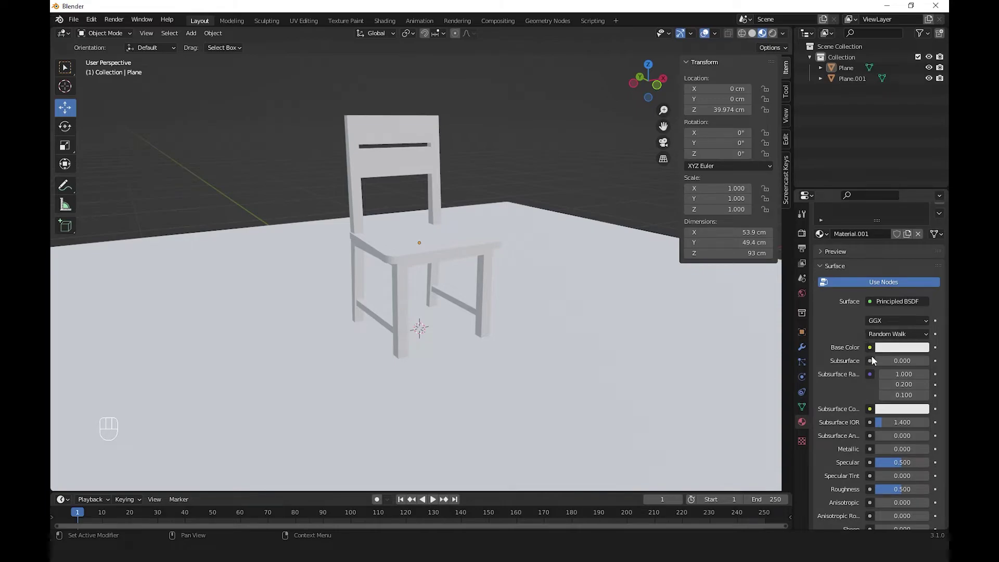
drag(875, 355, 670, 419)
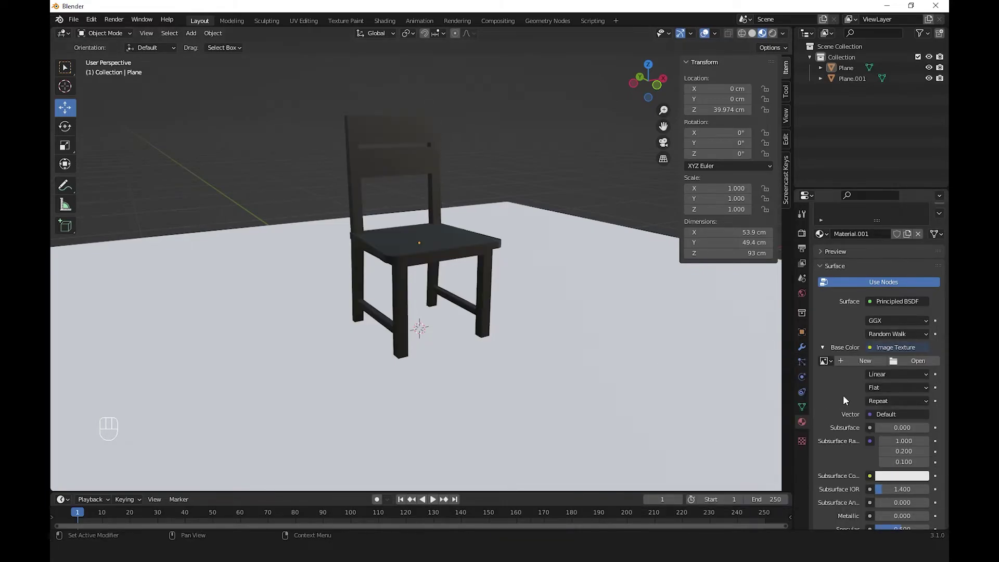
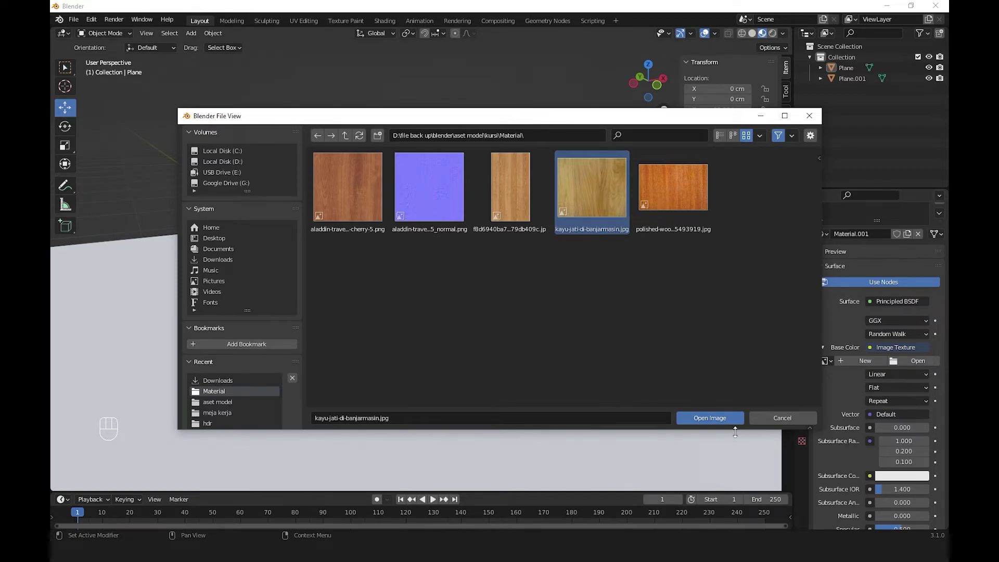
drag(643, 404, 566, 419)
click(434, 260)
drag(392, 304, 387, 317)
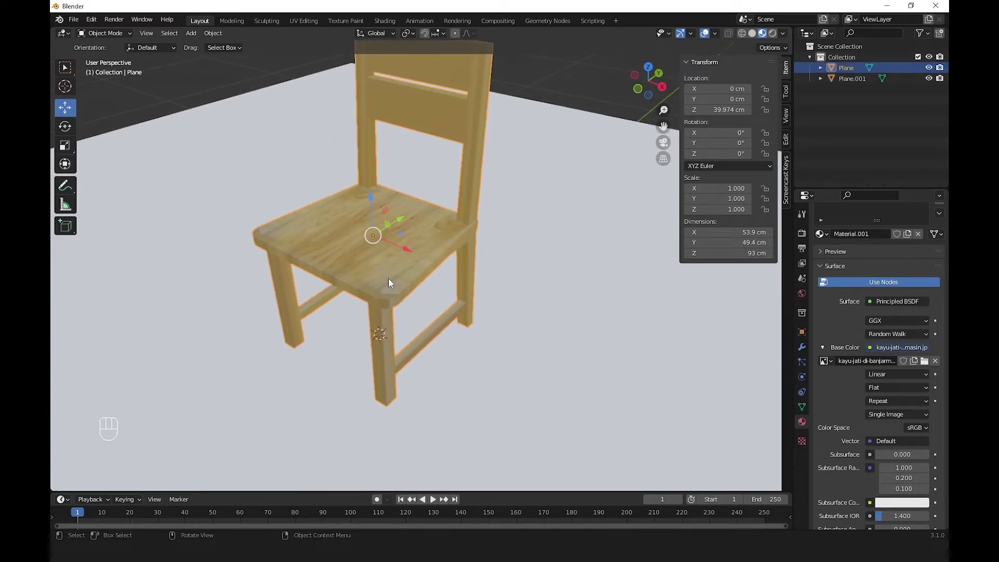
Step: Enter Edit Mode on the chair and select all its faces for UV unwrapping
key(Tab)
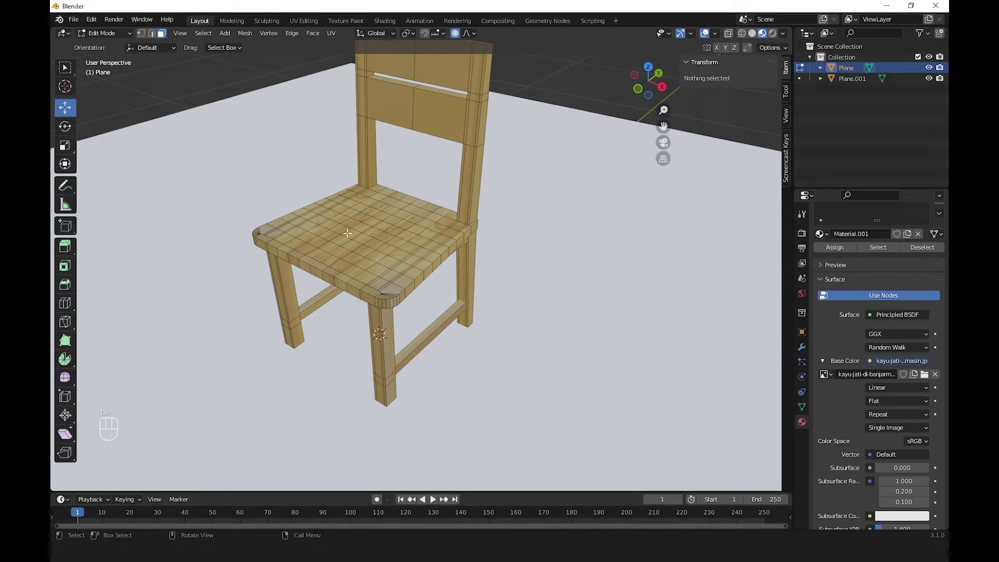
key(a)
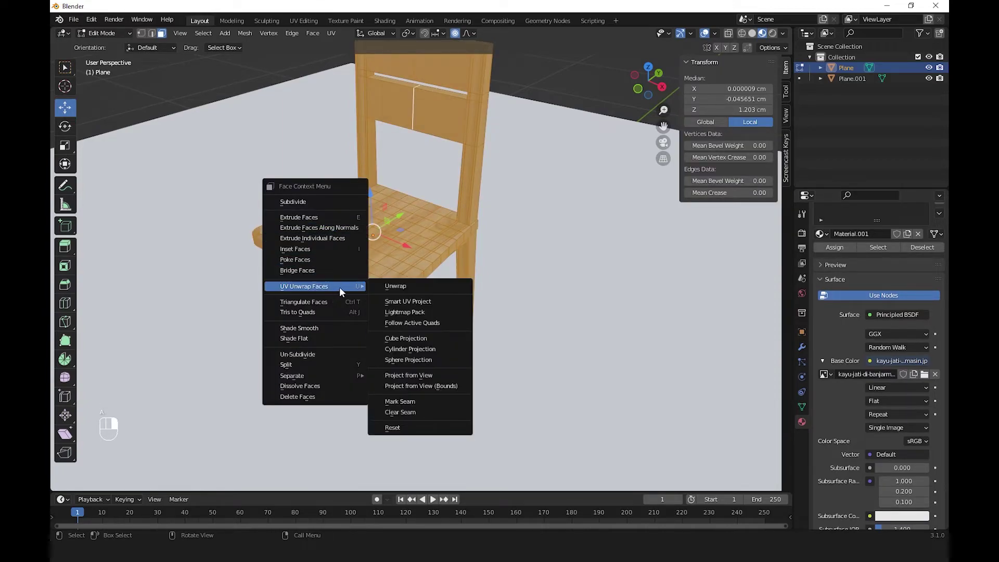
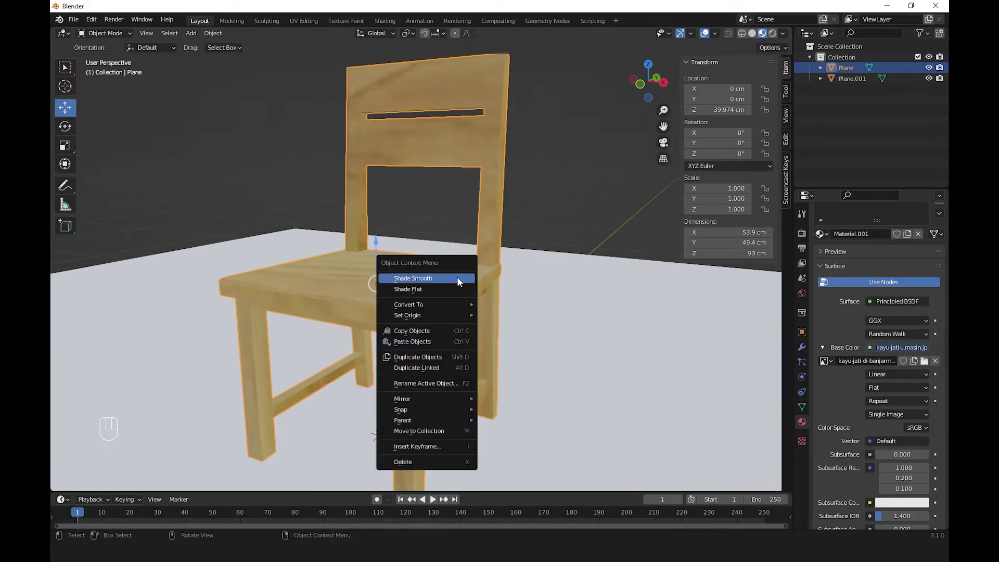
drag(486, 301, 519, 318)
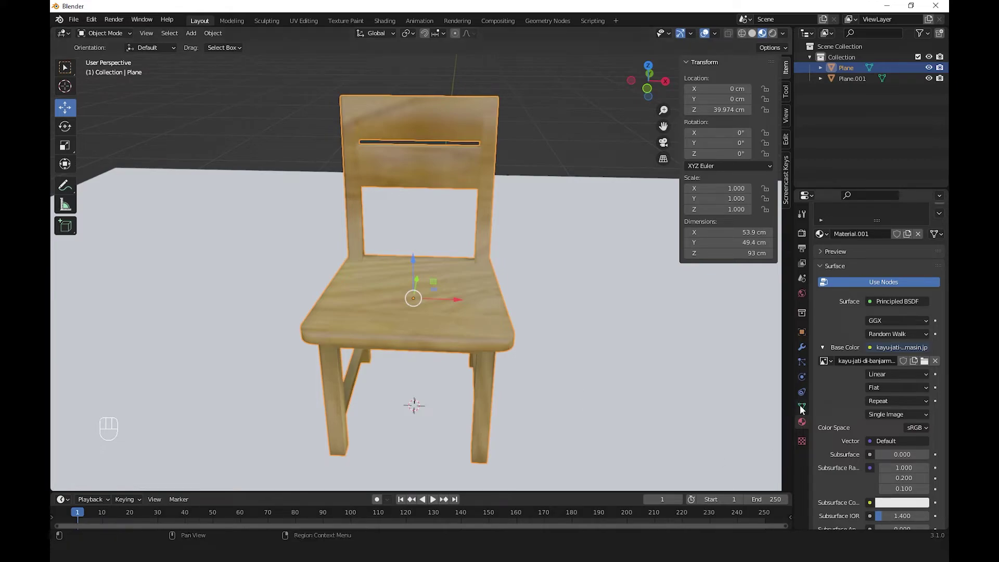
click(804, 411)
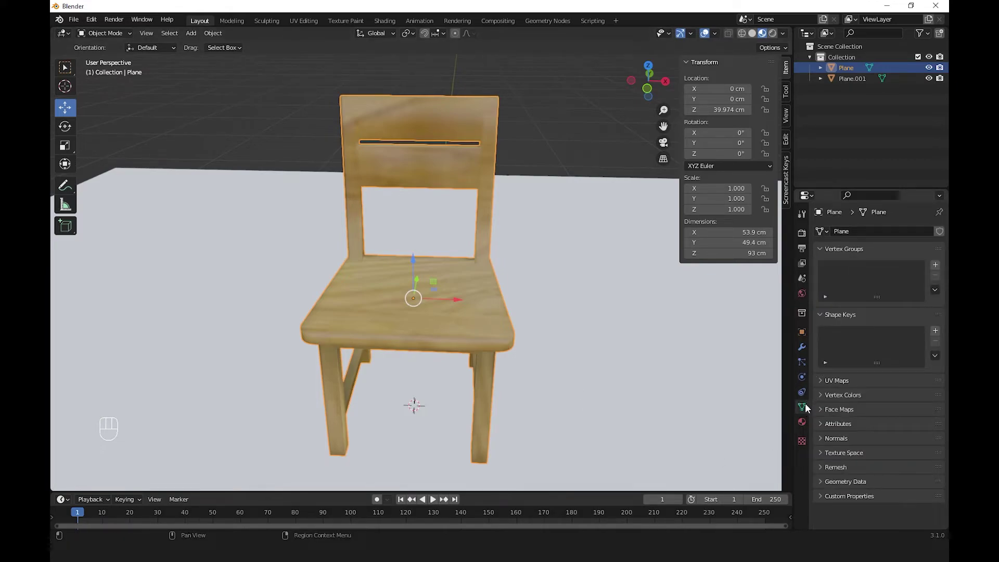
click(823, 442)
click(872, 461)
drag(578, 385, 565, 385)
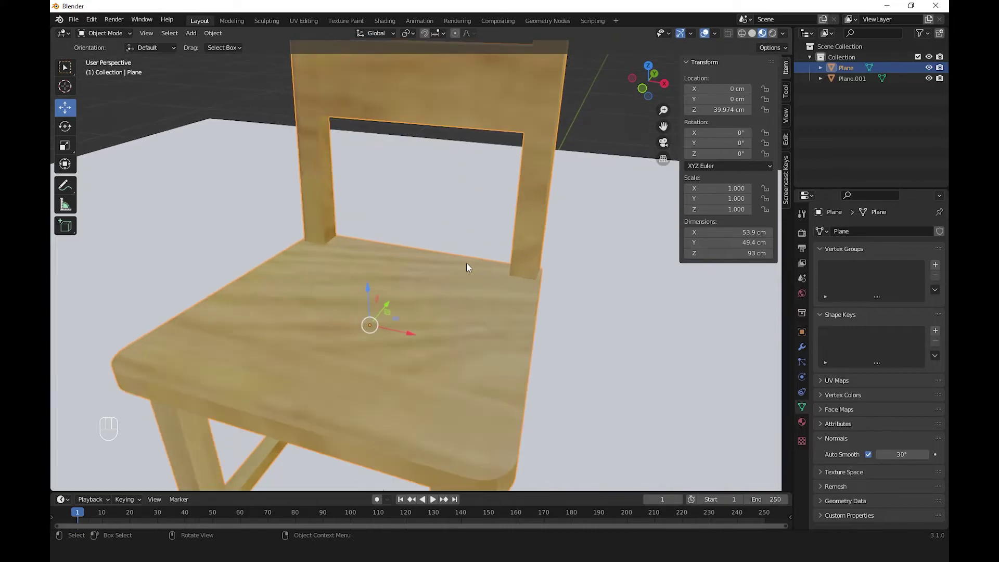
drag(485, 358, 541, 360)
Step: Show the floor plane's white material, lower the view onto the chair and bring up the Add menu
middle_click(471, 350)
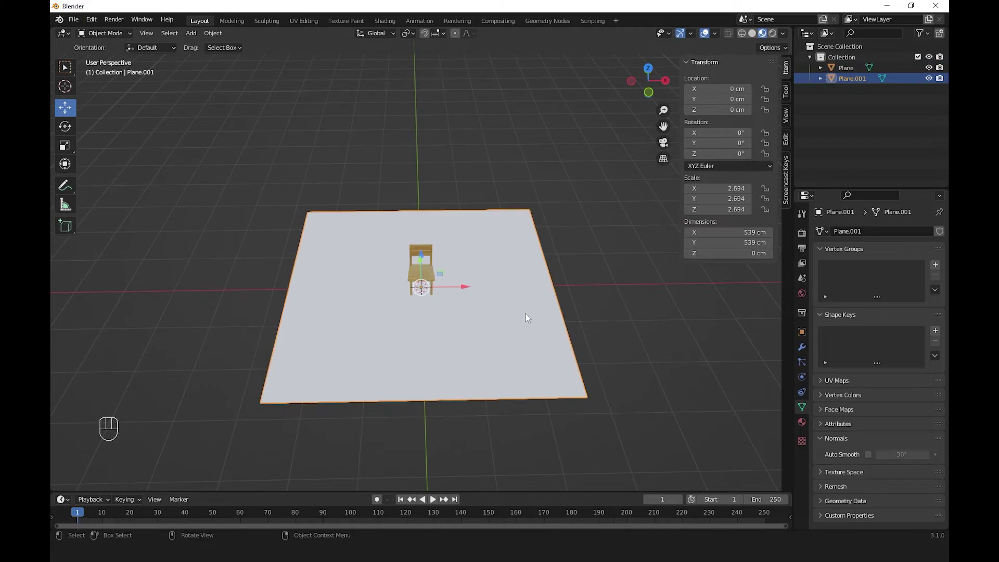
click(863, 278)
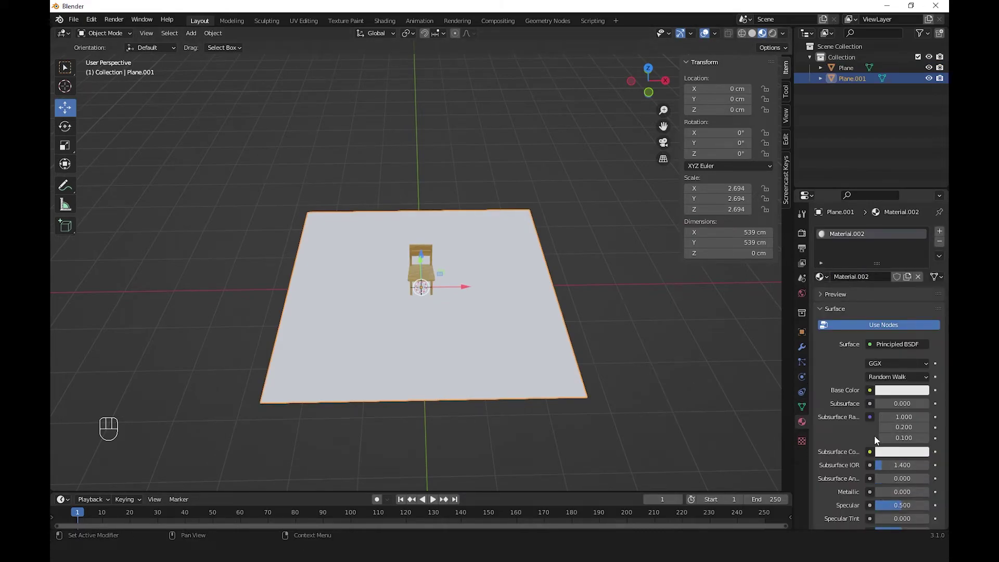
drag(538, 387, 529, 335)
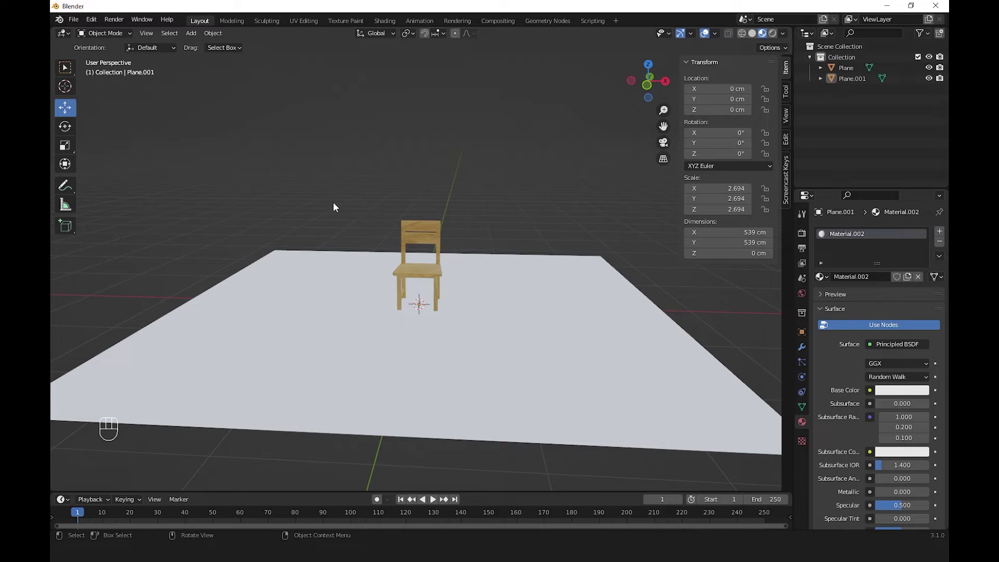
drag(198, 36, 241, 209)
middle_click(410, 337)
click(394, 341)
Step: Add a camera and look through it from a front view with Lock Camera to View
drag(390, 341, 374, 341)
click(374, 340)
key(KP_1)
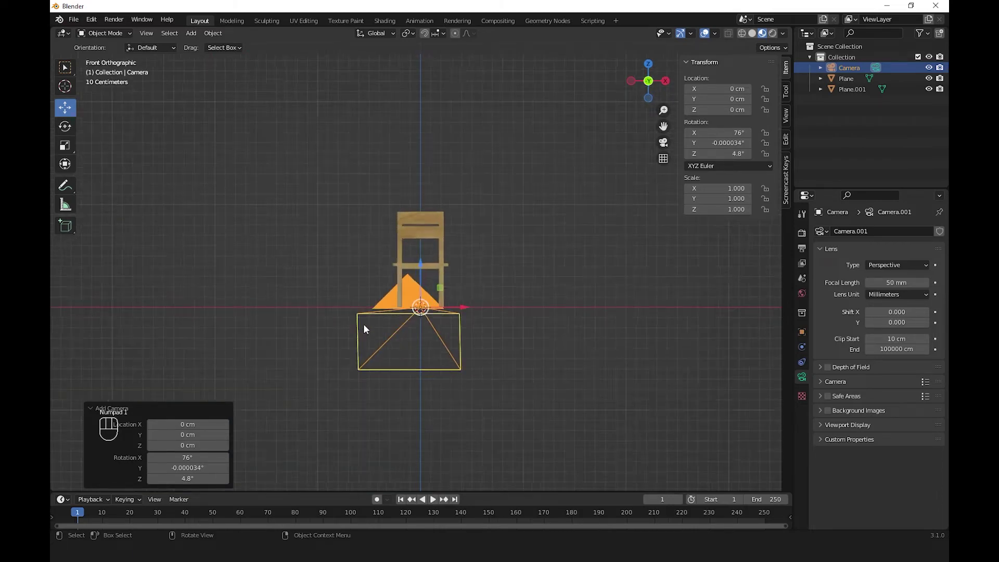
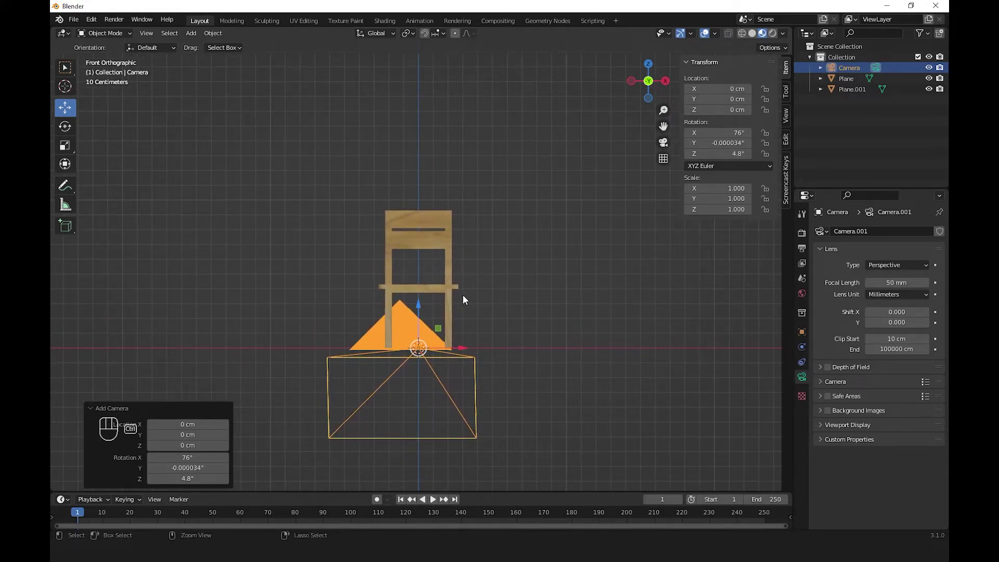
key(ctrl+shift+KP_0)
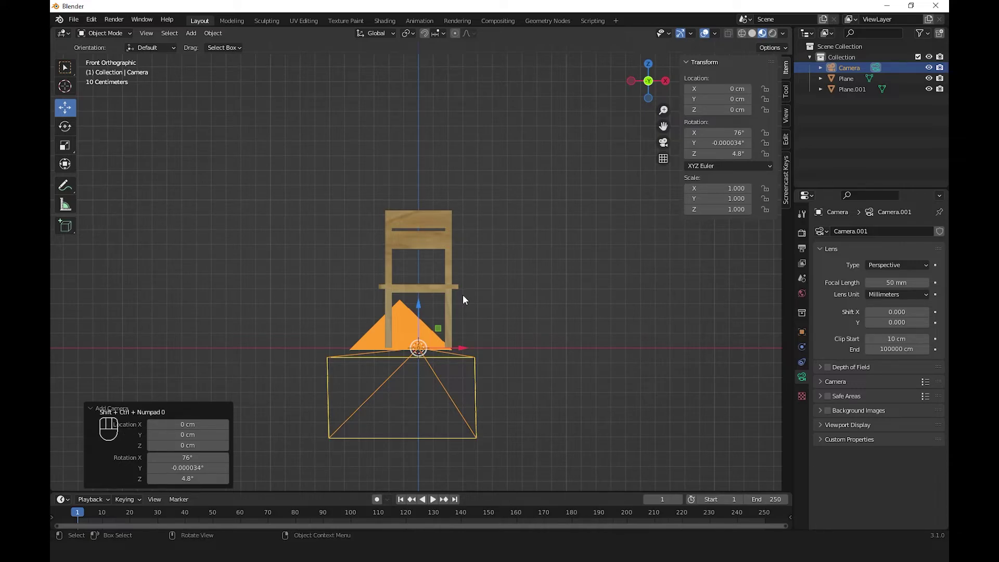
key(ctrl+alt+KP_0)
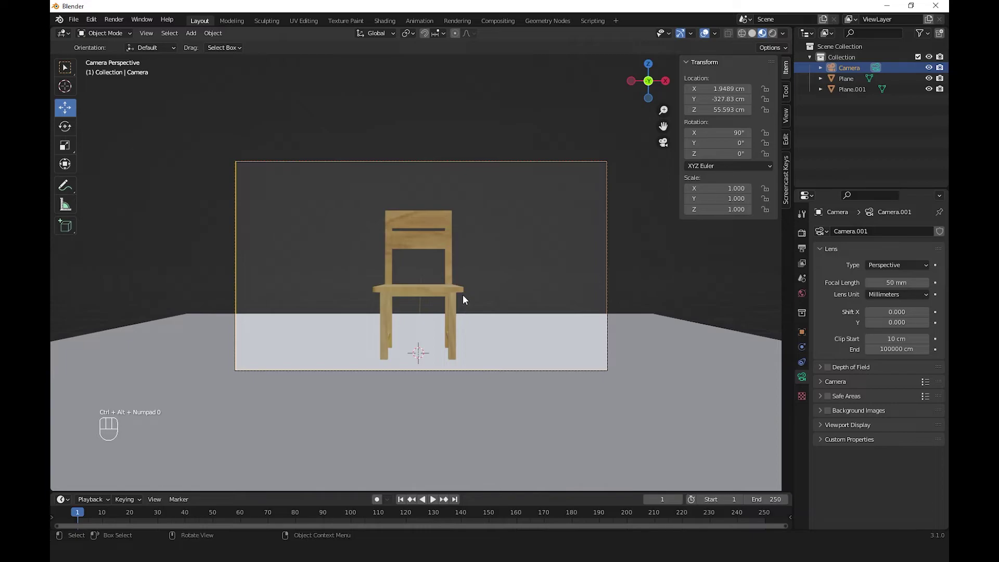
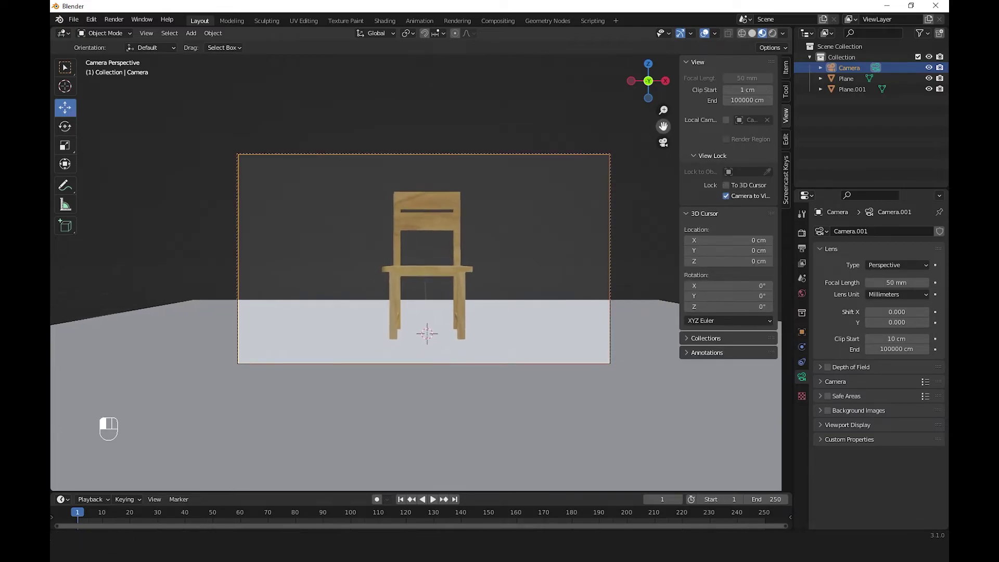
Step: Orbit the camera to a raised three-quarter framing of the chair and confirm it
drag(492, 294, 448, 310)
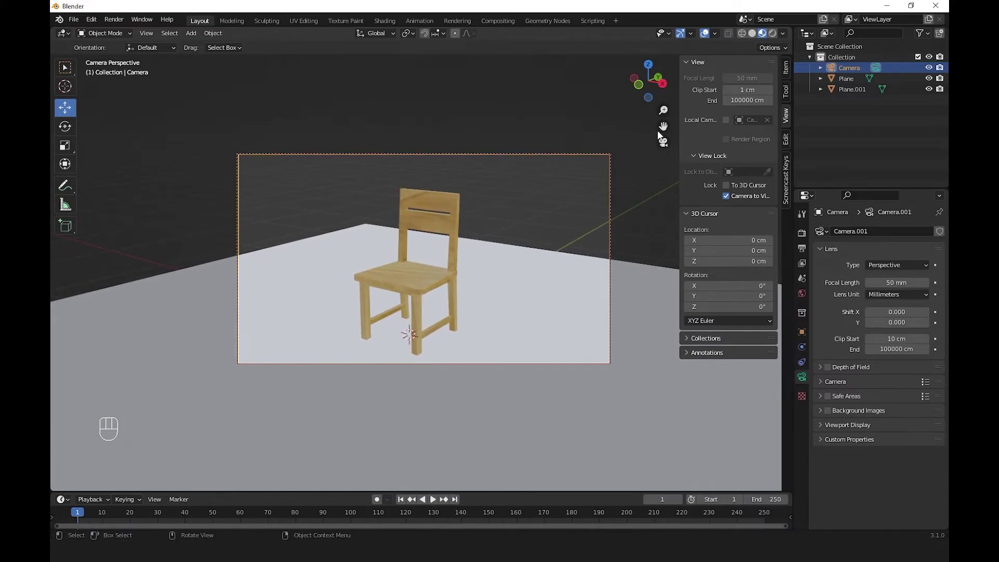
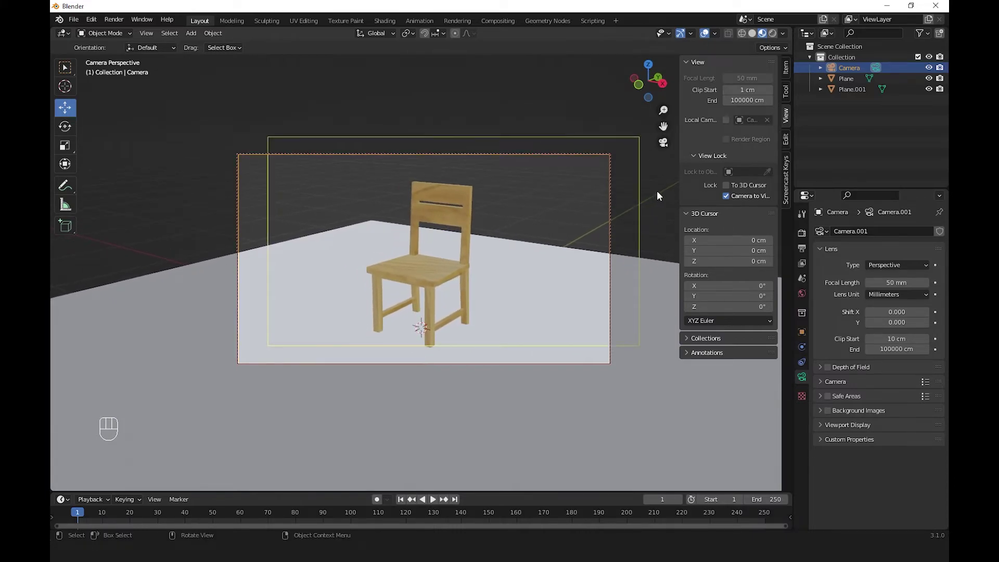
click(659, 197)
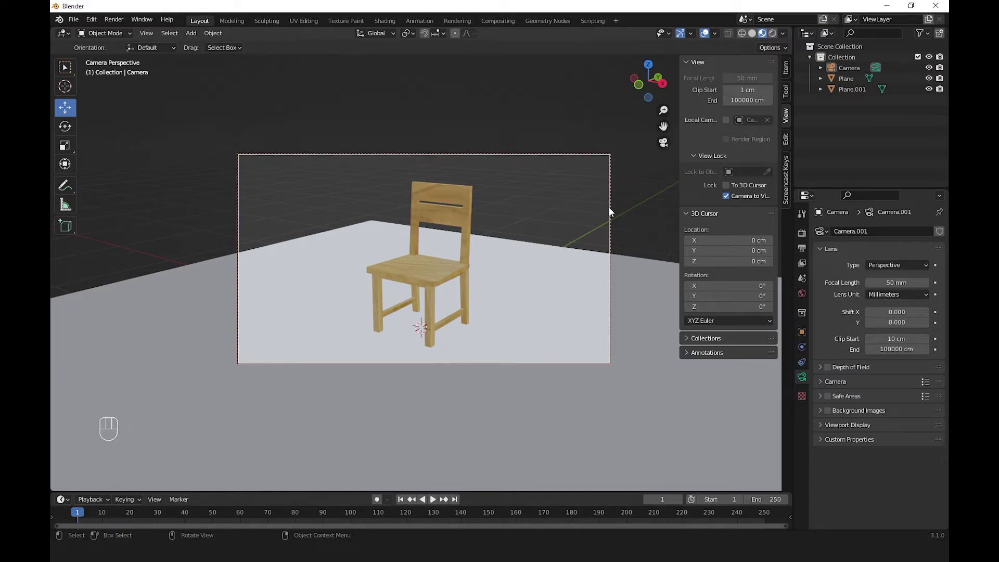
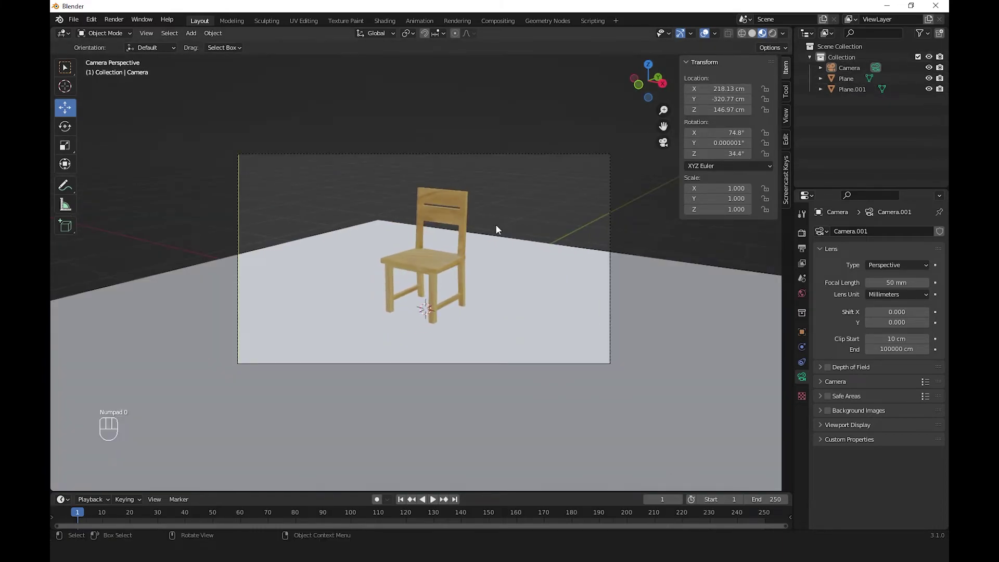
Step: Bring up the viewport shading pie menu before splitting the viewport
key(z)
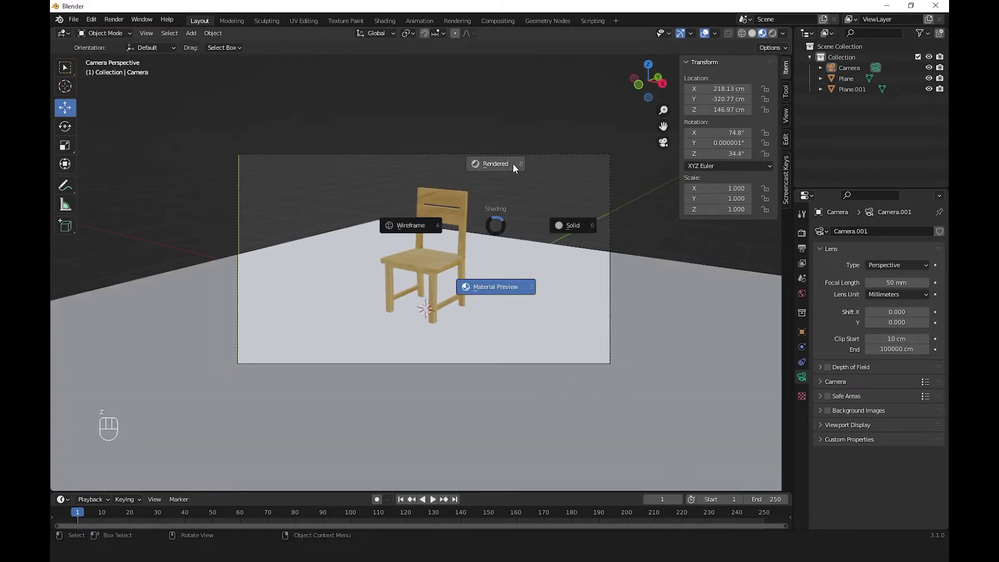
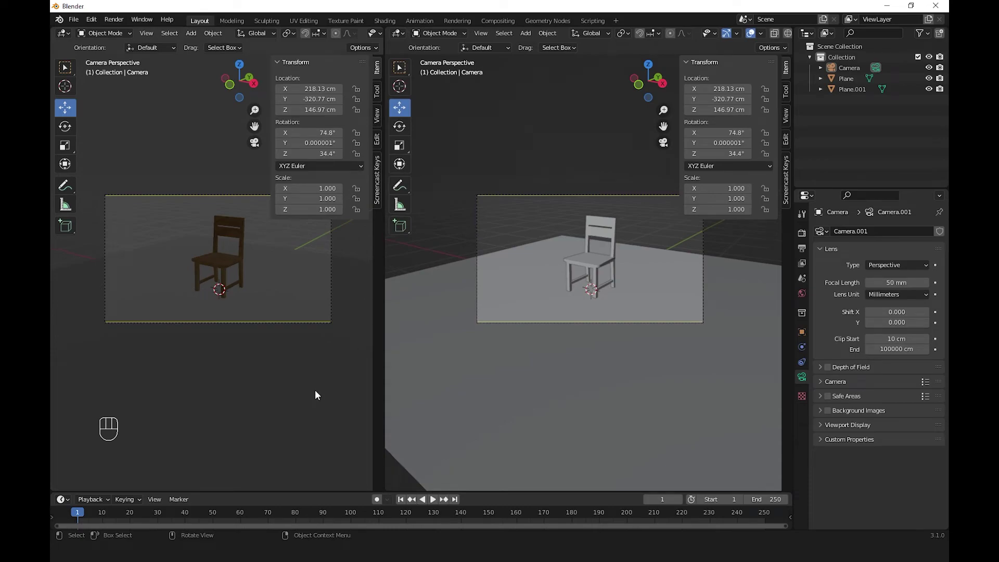
Step: Add a Sun light and raise it along Z to about 167 cm above the chair
key(n)
drag(542, 421, 555, 416)
drag(528, 36, 638, 191)
drag(569, 346, 610, 297)
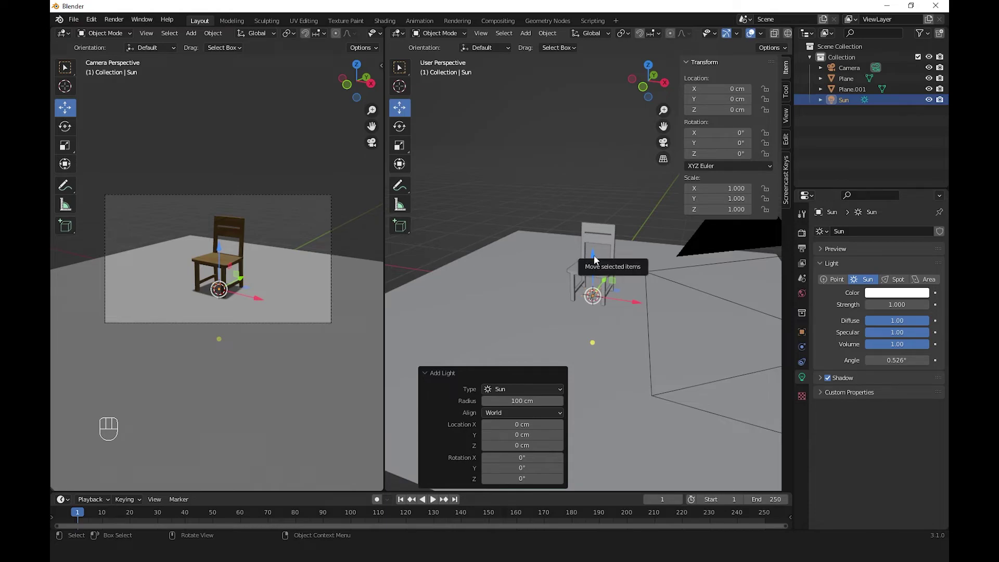
drag(599, 259, 594, 127)
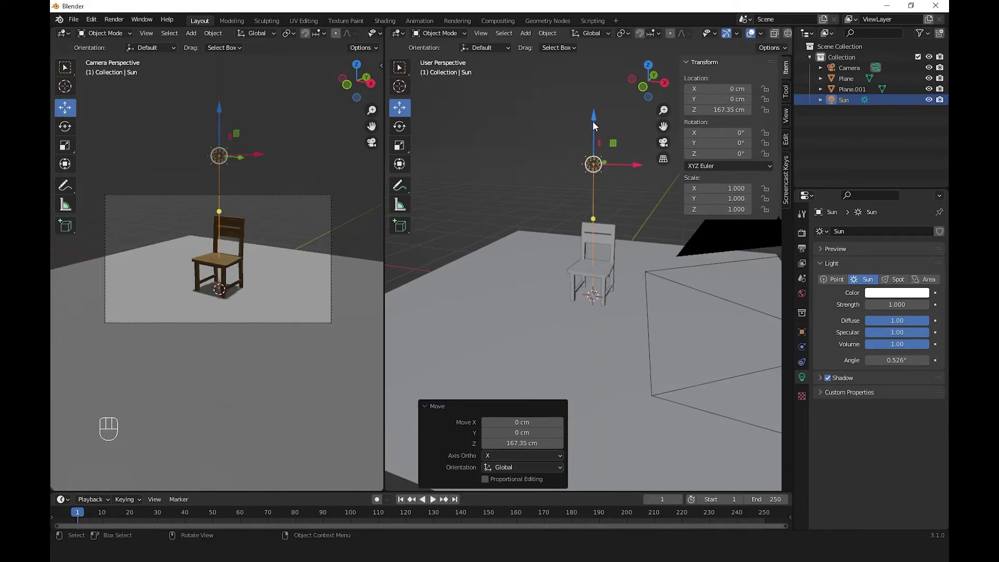
Step: Move the sun light back along Y to about -142 cm so it shadows the floor
drag(547, 280, 533, 276)
click(616, 168)
drag(533, 317, 535, 334)
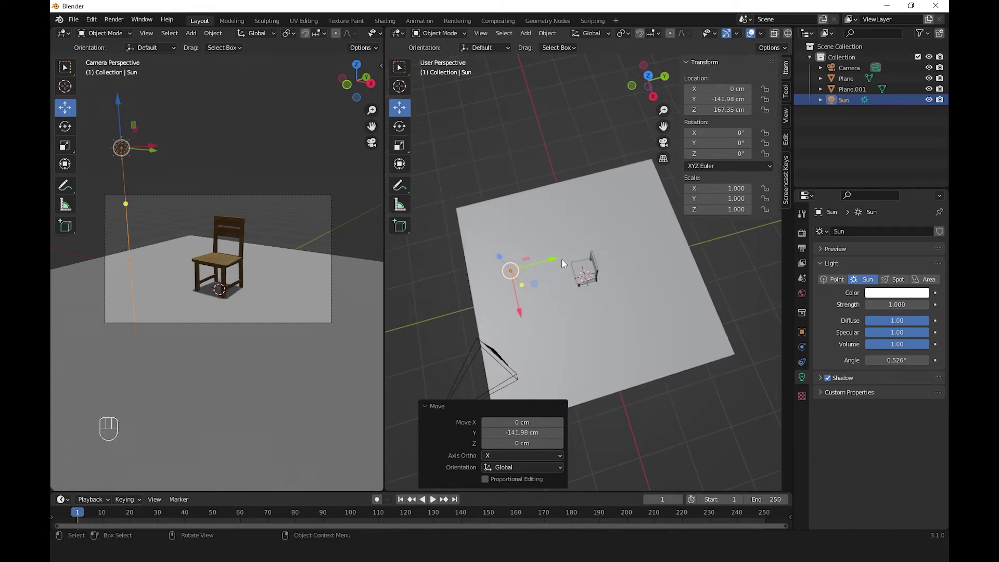
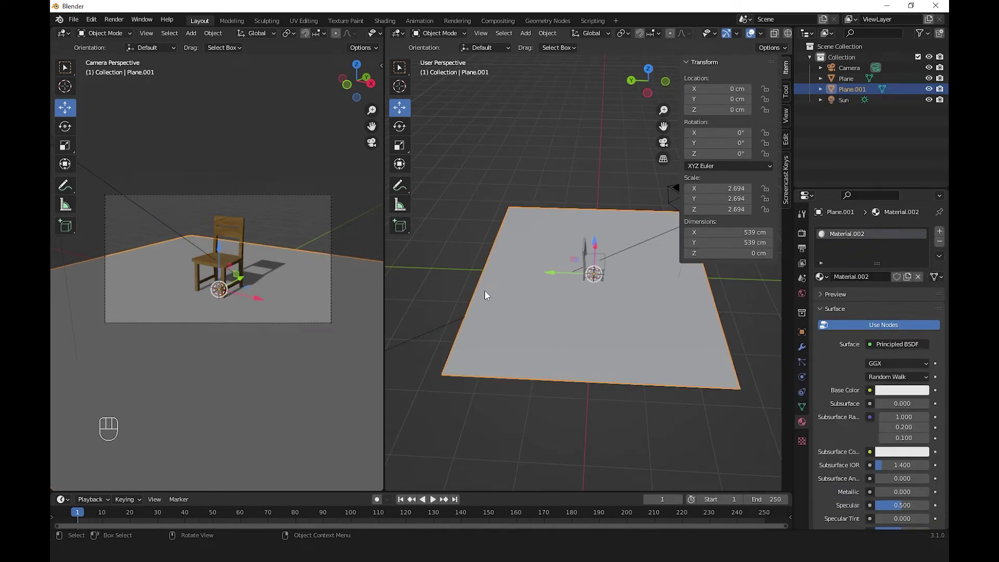
Step: Extrude the floor's back edge up into a wall and bevel the fold into a smooth curve
key(Tab)
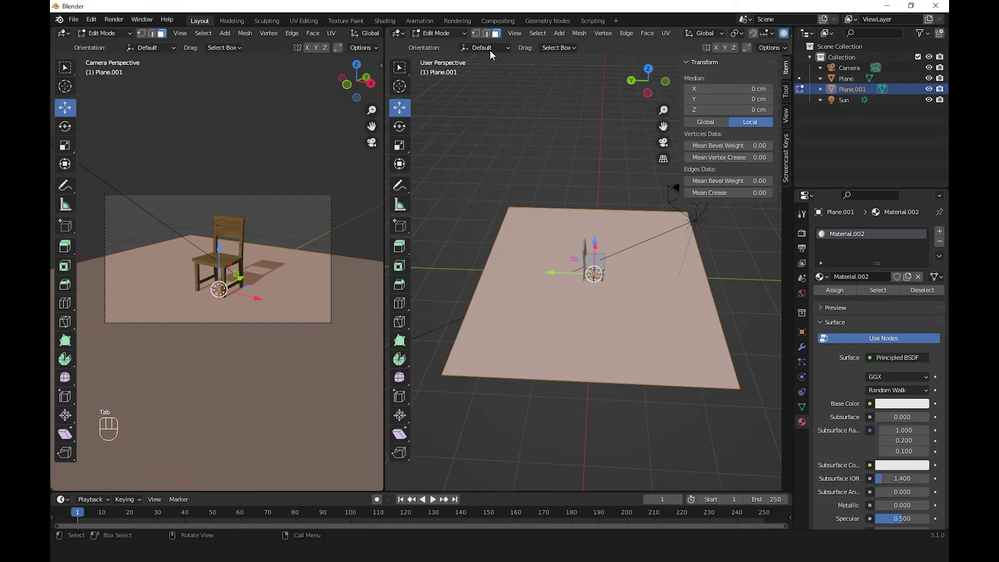
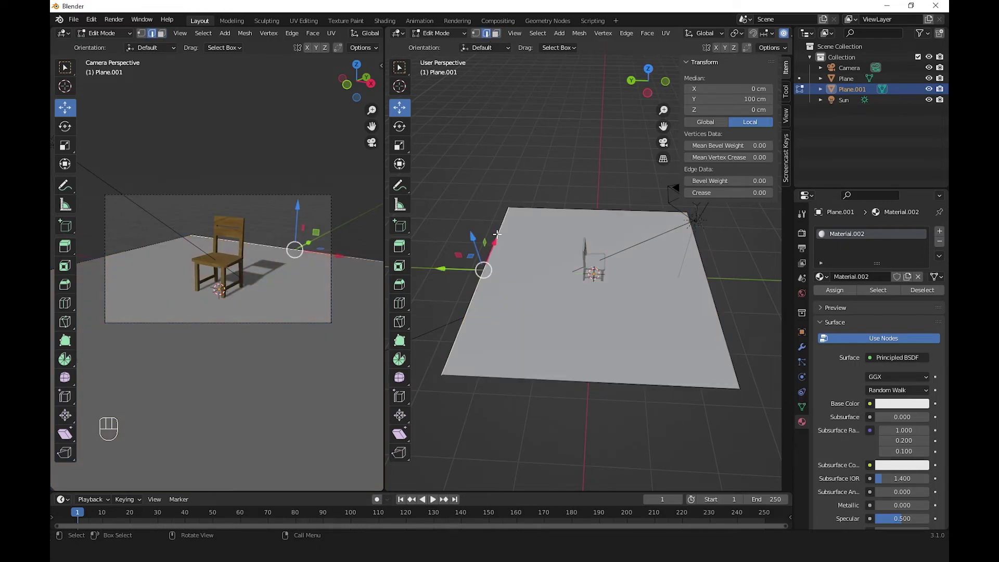
key(e)
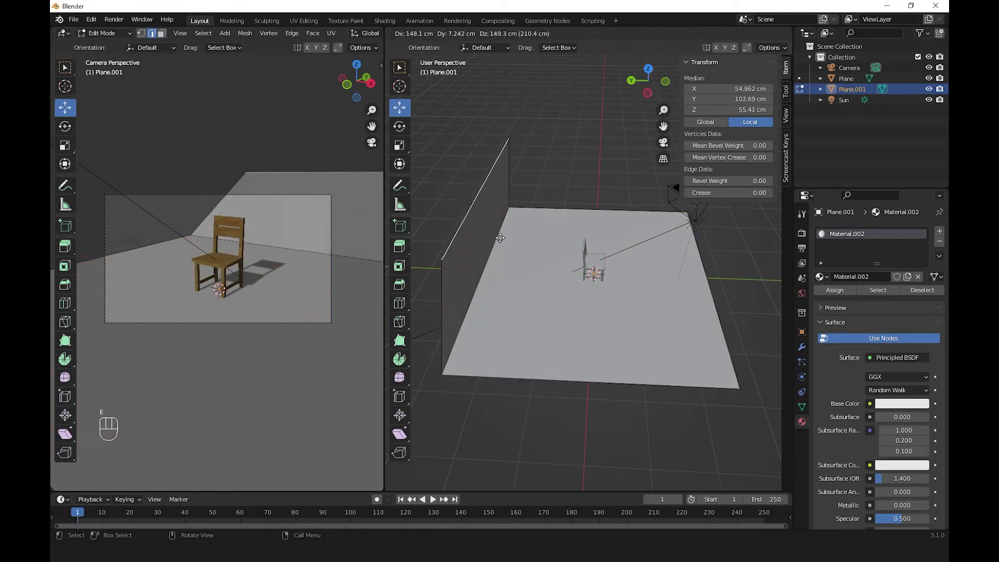
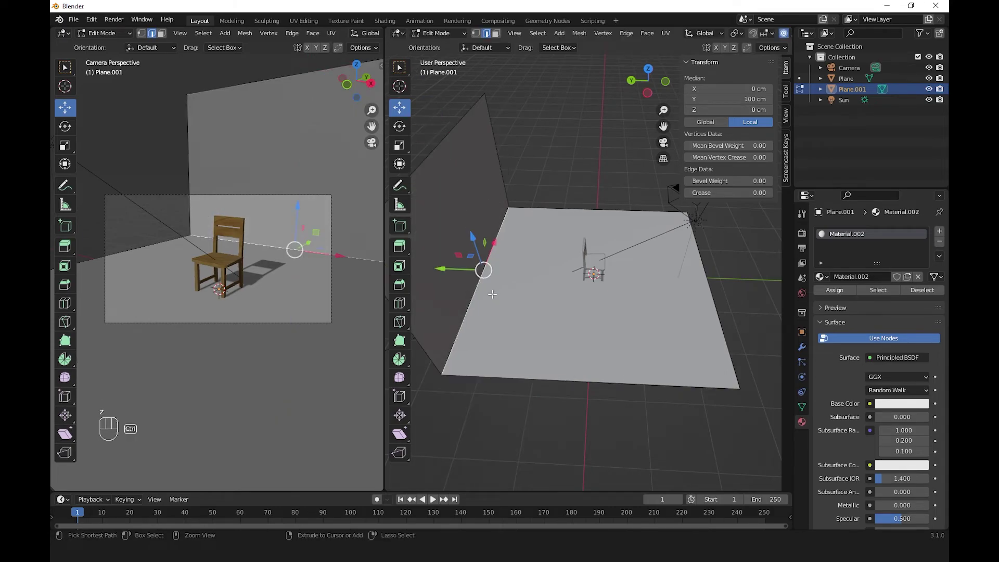
key(ctrl+b)
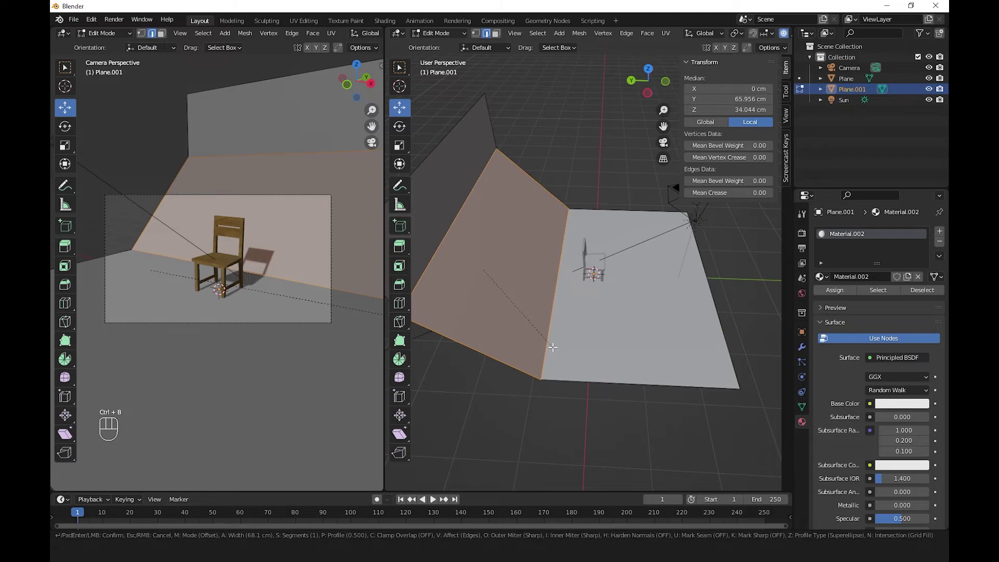
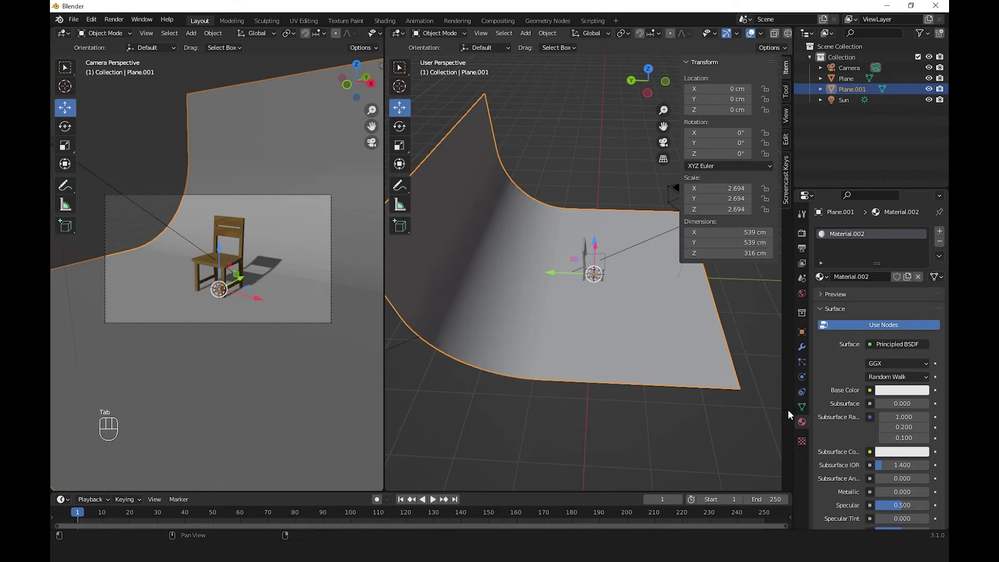
Step: Add a material slot to the Plane.001 backdrop in Material Properties
click(803, 411)
click(872, 459)
click(803, 426)
click(673, 451)
Step: Stretch the backdrop along X to about 1258 cm wide and set its Base Color to white
drag(610, 371, 550, 362)
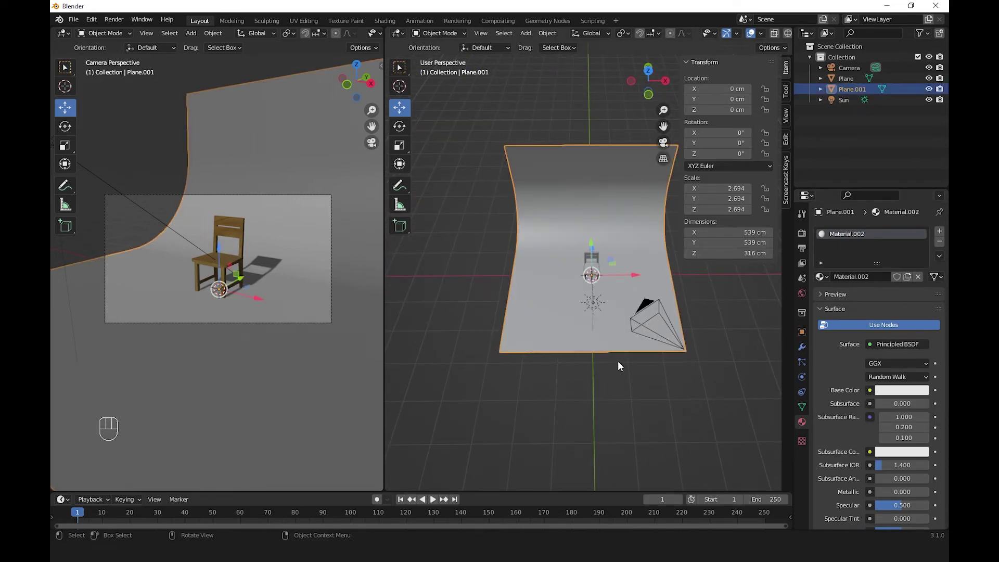
key(s)
key(x)
click(789, 397)
click(689, 413)
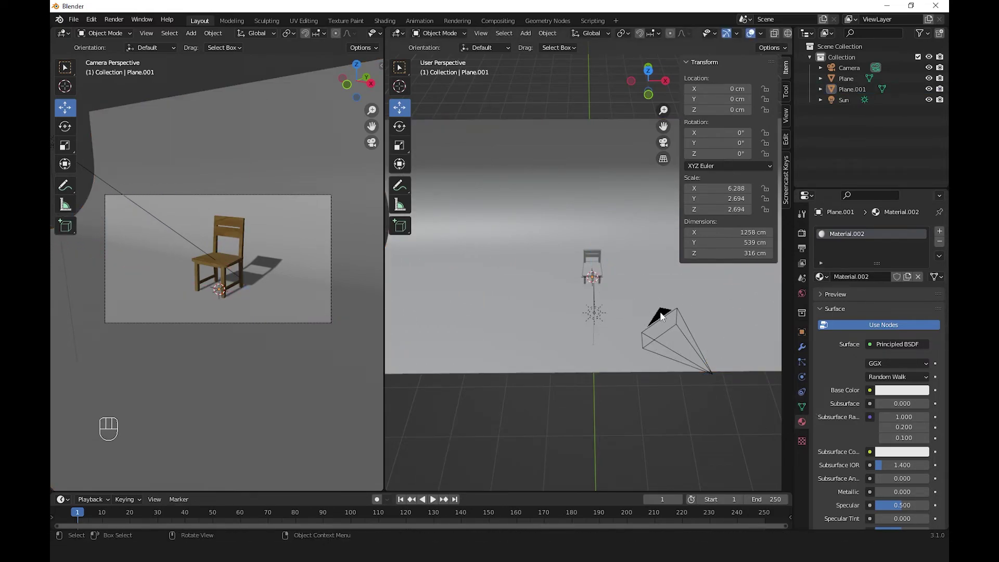
Step: Set the render engine to Cycles on GPU Compute with viewport denoising enabled
click(803, 236)
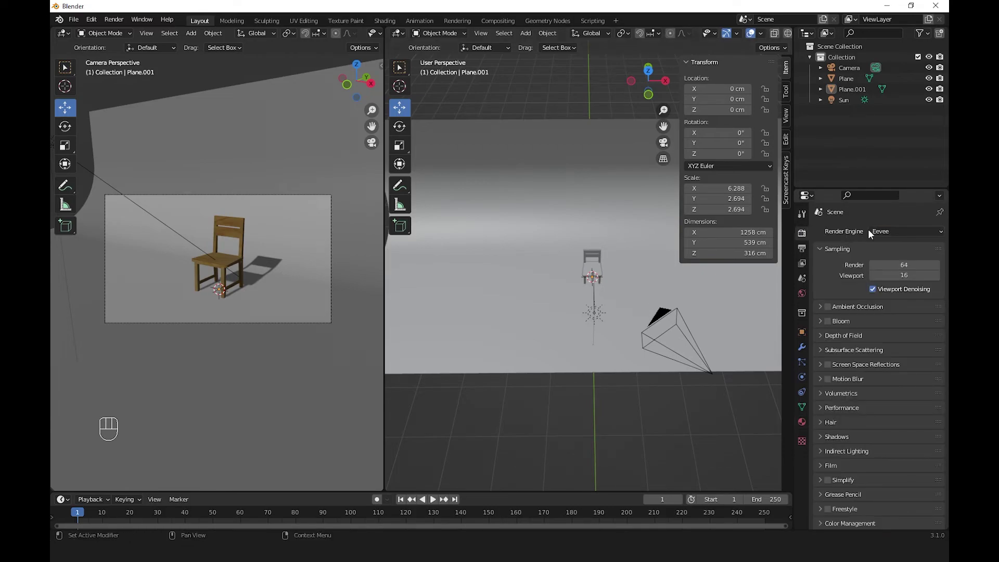
drag(874, 234, 884, 268)
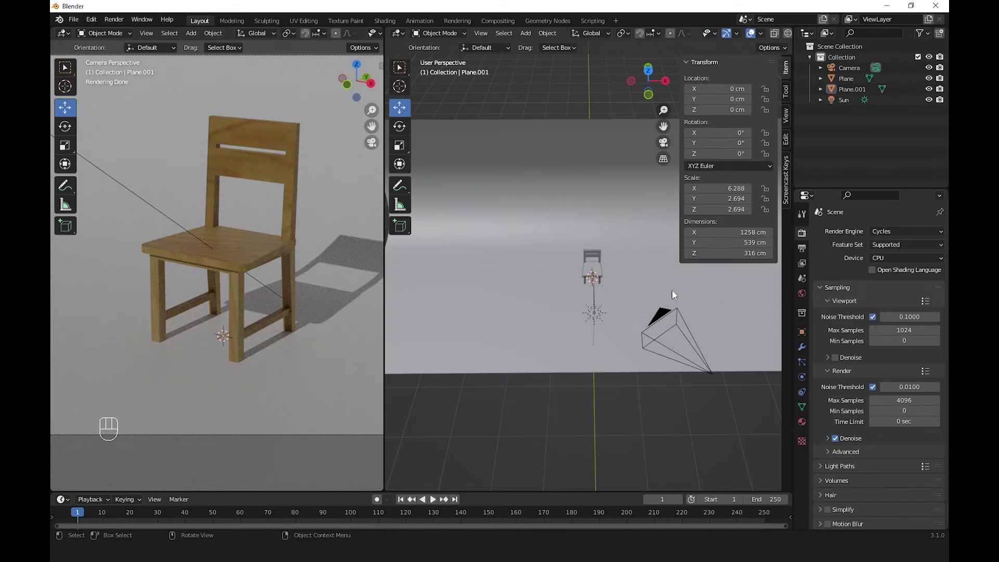
drag(883, 264, 838, 300)
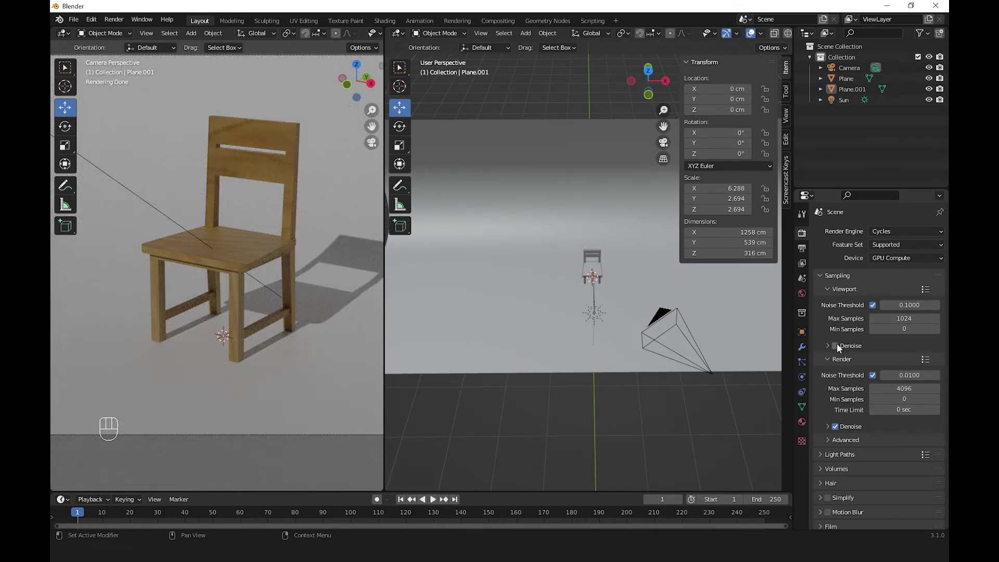
click(841, 348)
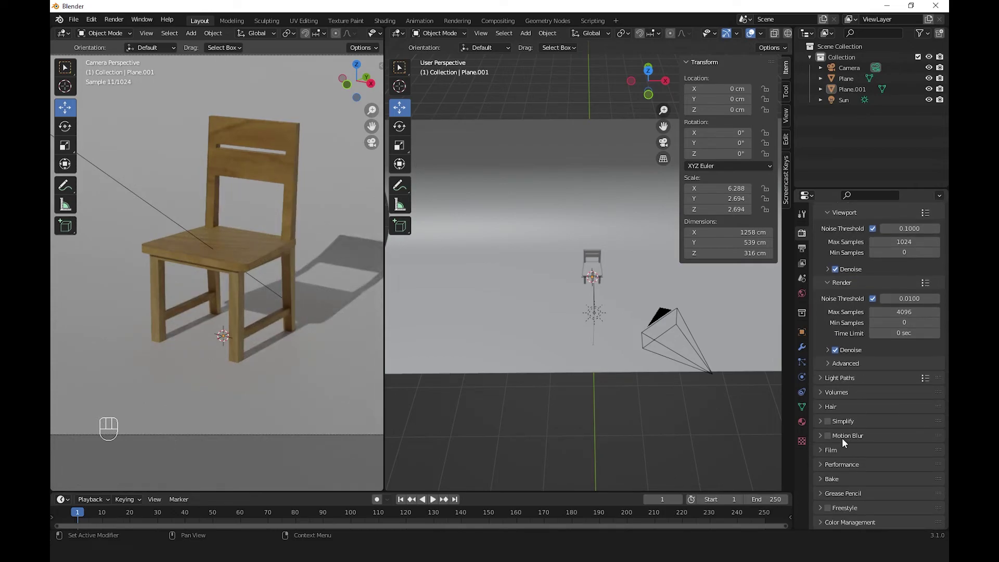
Step: Enable Simplify and Motion Blur and expand the Color Management panel
click(834, 426)
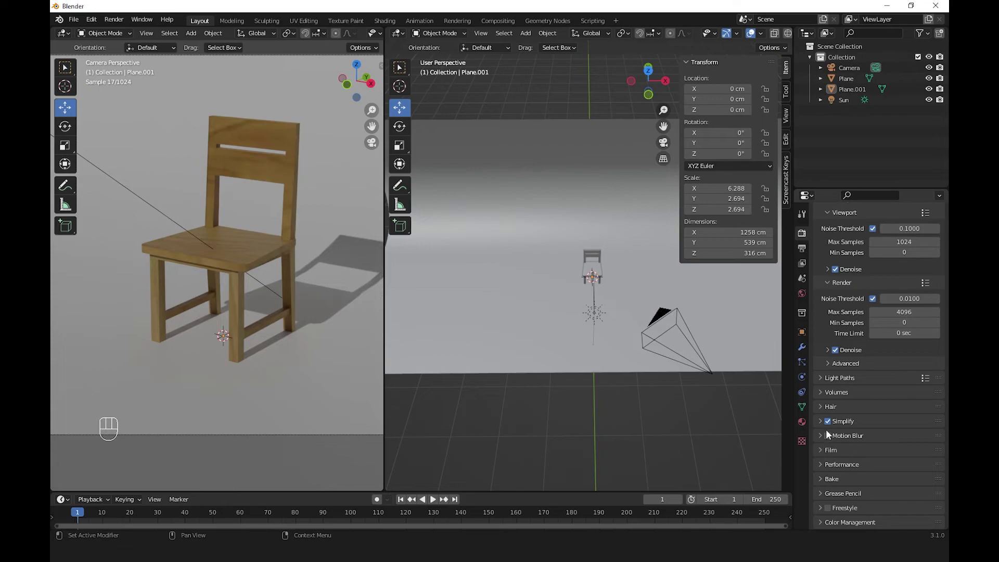
click(833, 437)
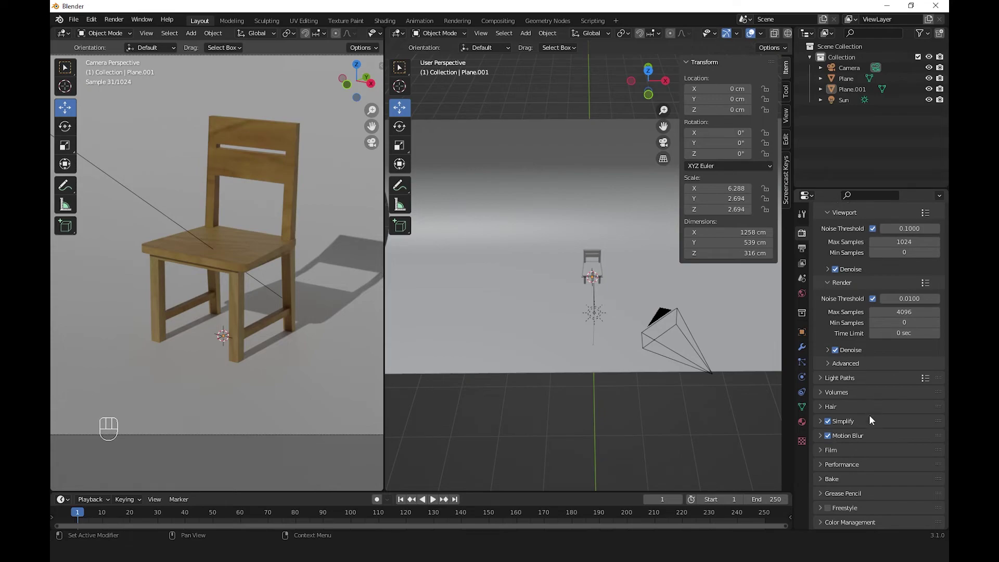
click(828, 525)
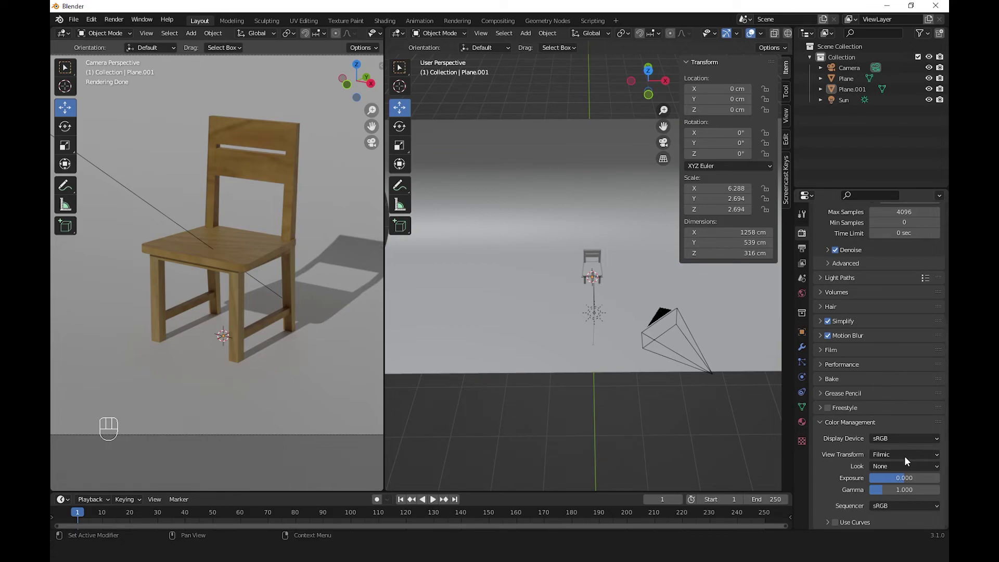
Step: Set the view transform to Standard with a High Contrast look, then select the Sun light
drag(897, 460, 907, 474)
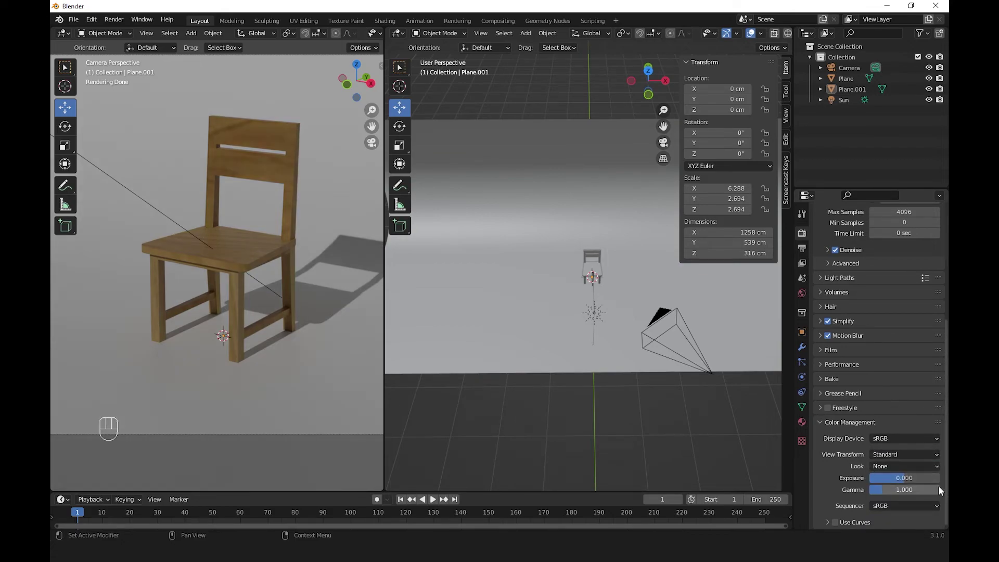
drag(901, 474, 901, 434)
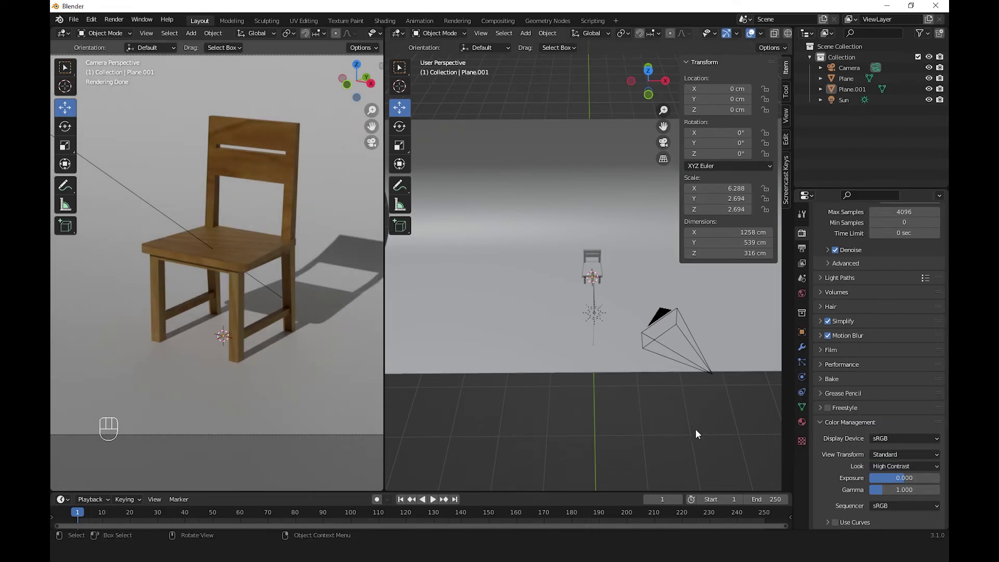
click(699, 436)
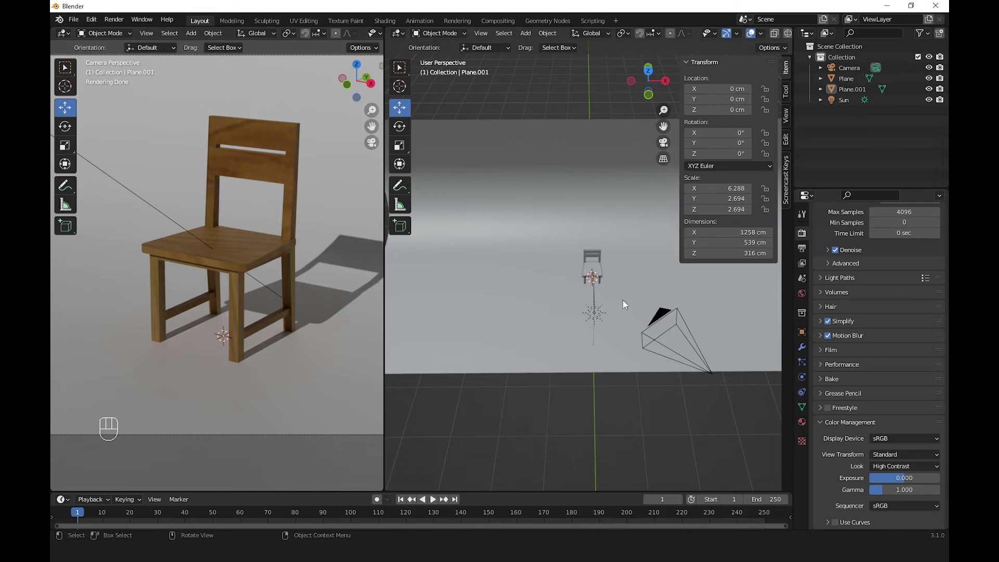
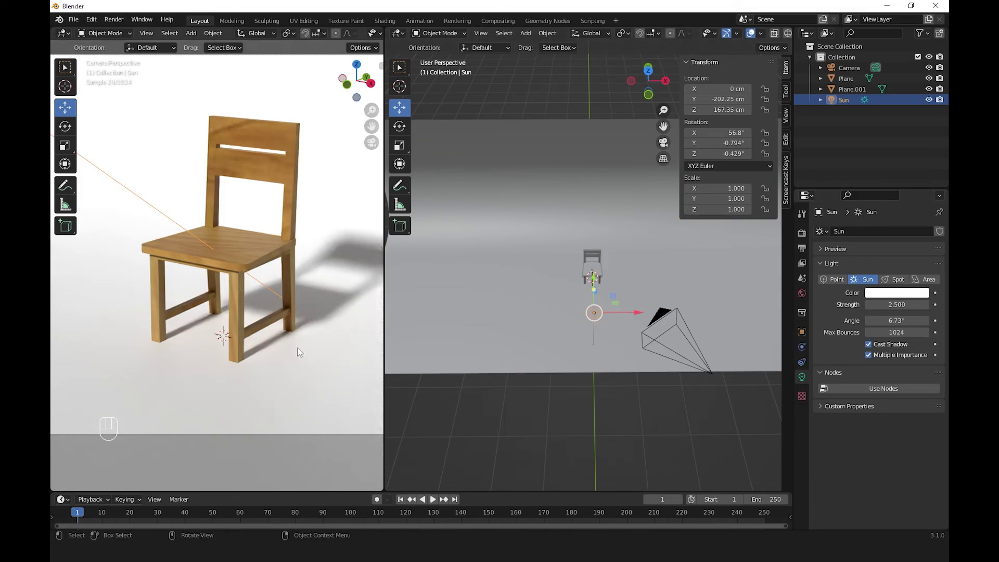
Step: Review the 1920×1080 PNG output format and view layer passes, then return to Render Properties
click(482, 420)
click(807, 251)
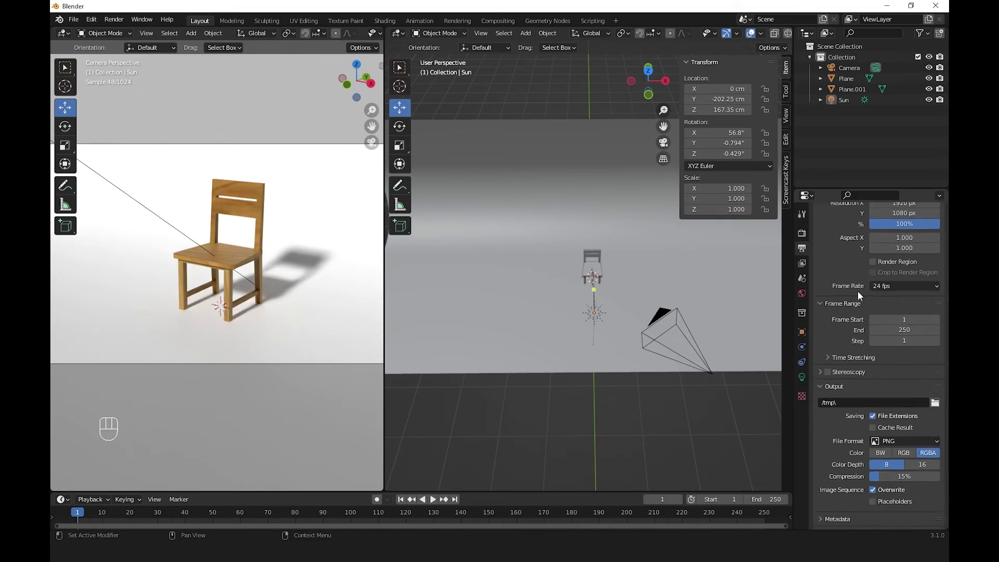
drag(925, 231, 909, 313)
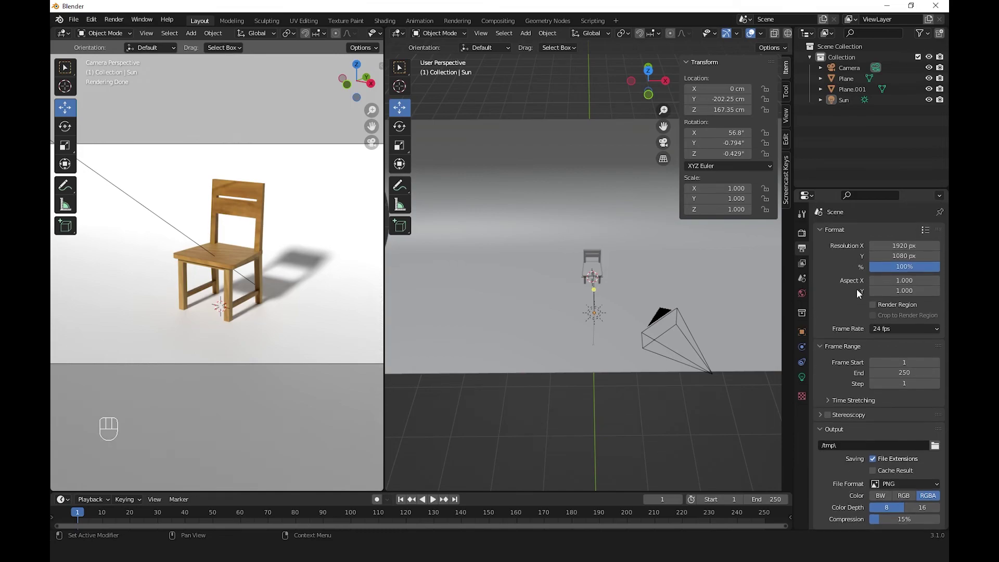
click(804, 269)
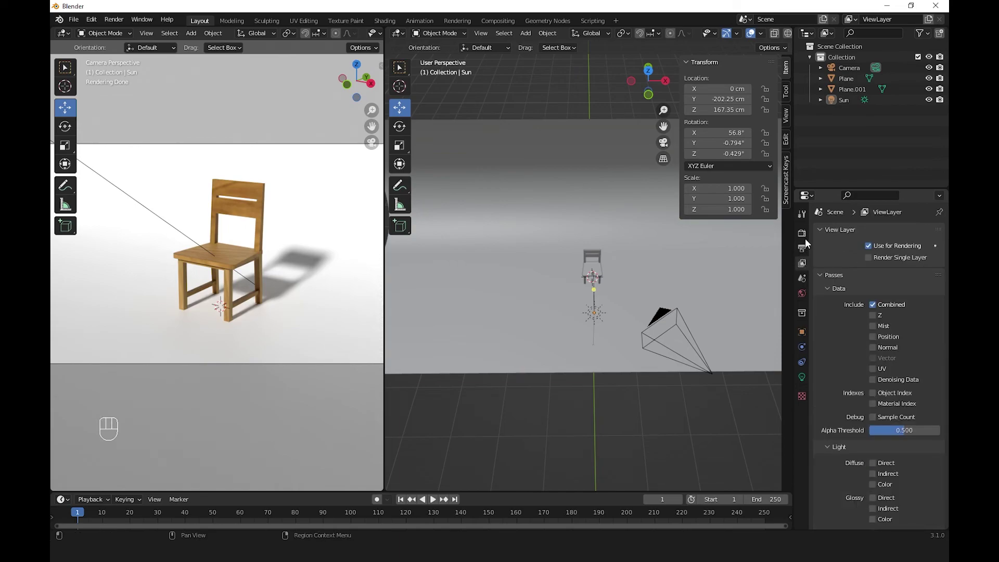
click(805, 240)
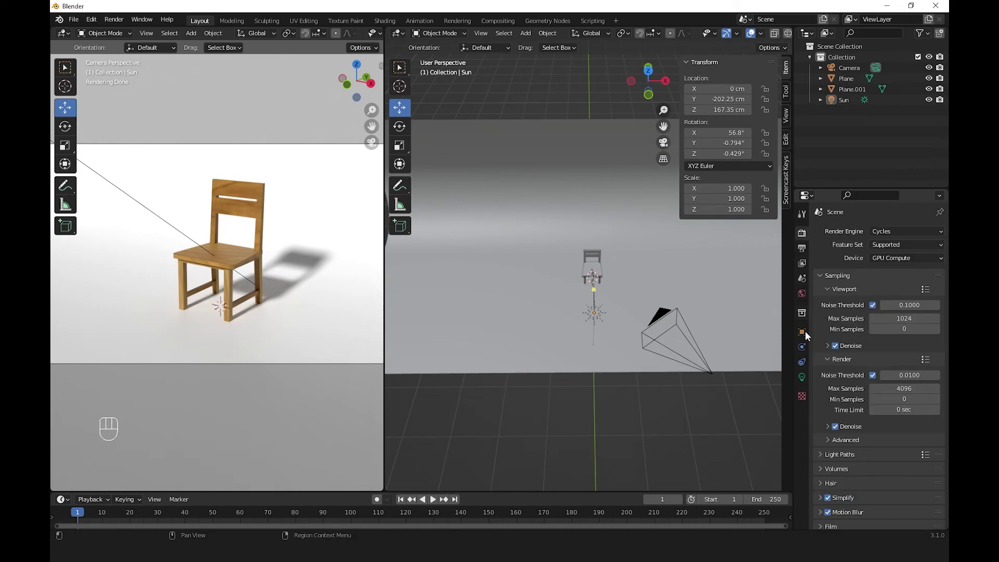
Step: Select the camera and show its clipping limits in the viewport display options
click(847, 71)
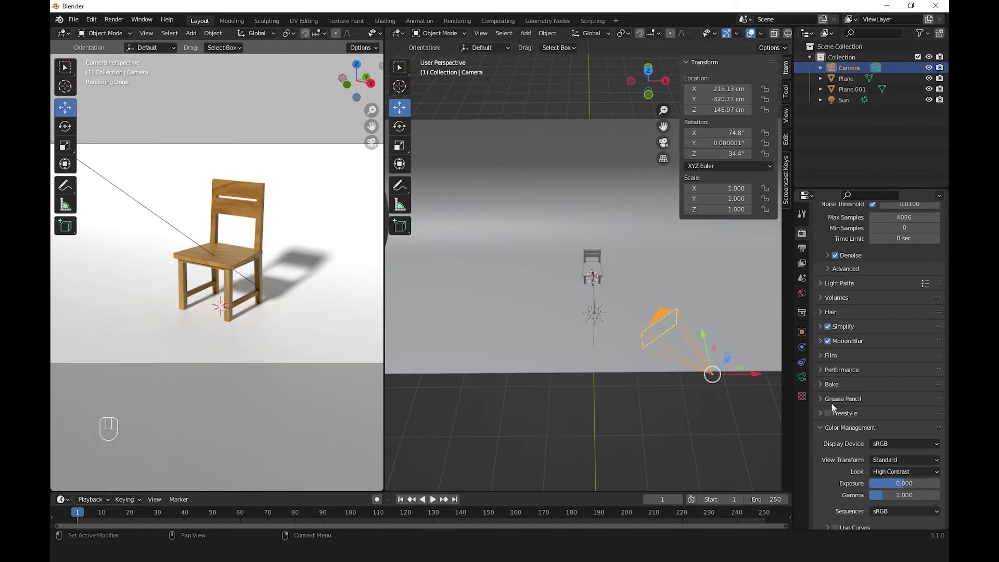
click(830, 359)
click(837, 390)
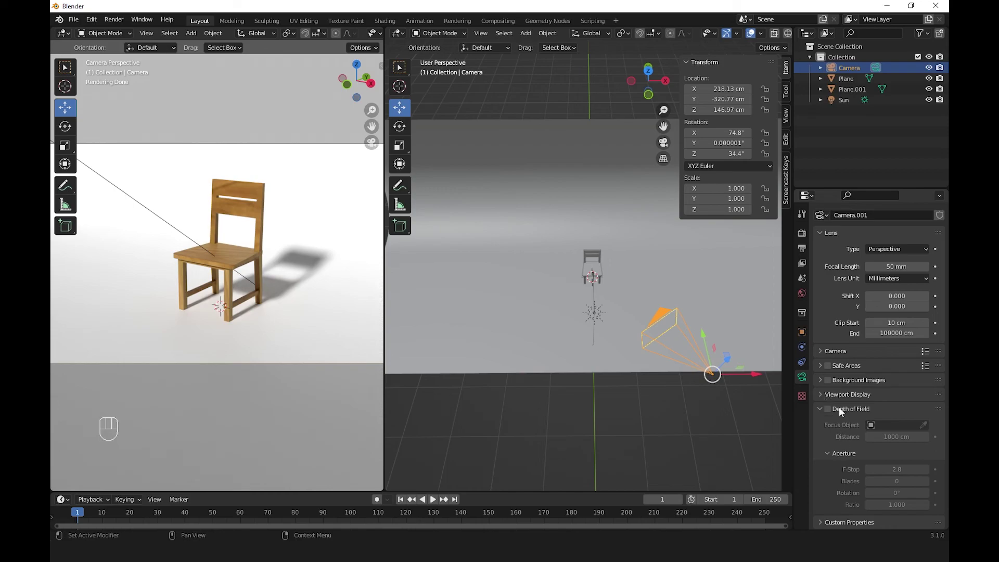
click(821, 372)
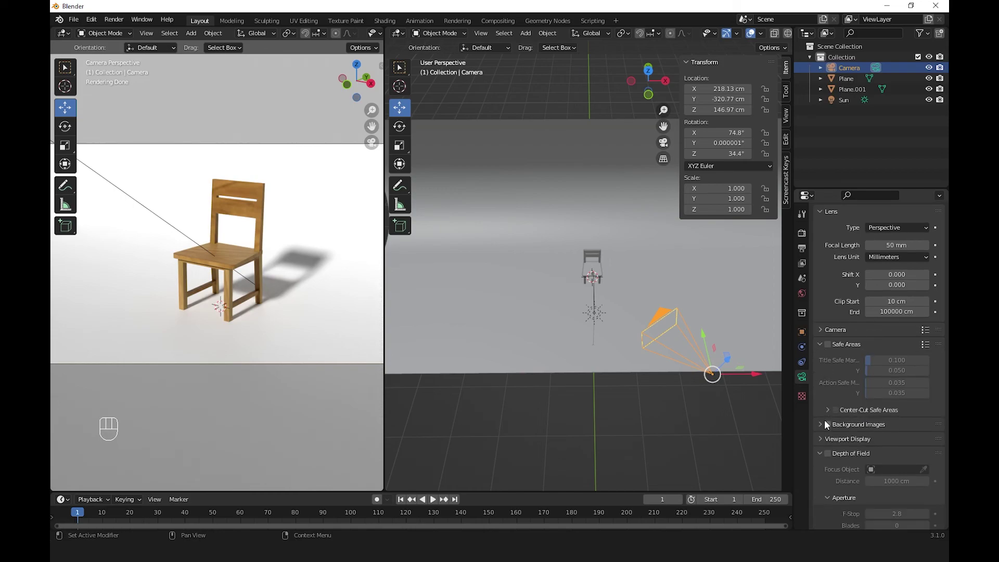
click(825, 445)
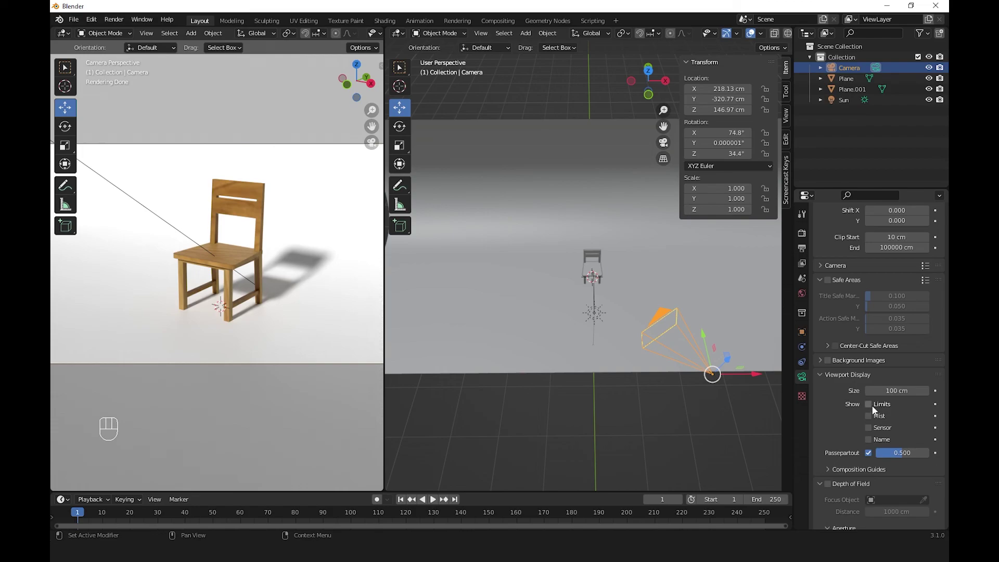
click(876, 412)
Step: Enable the camera's depth of field with a 407 cm focus distance
drag(592, 321, 682, 268)
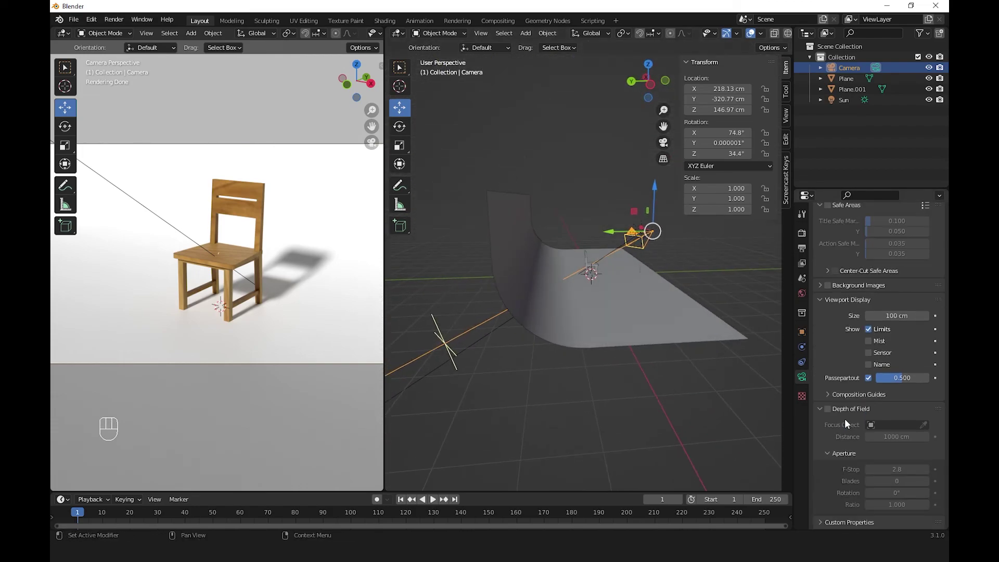
click(831, 413)
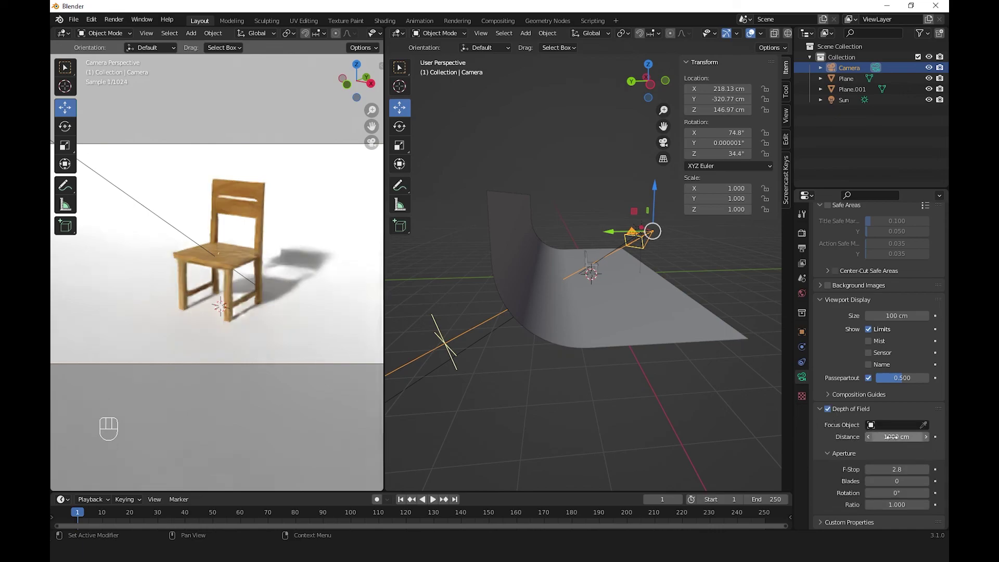
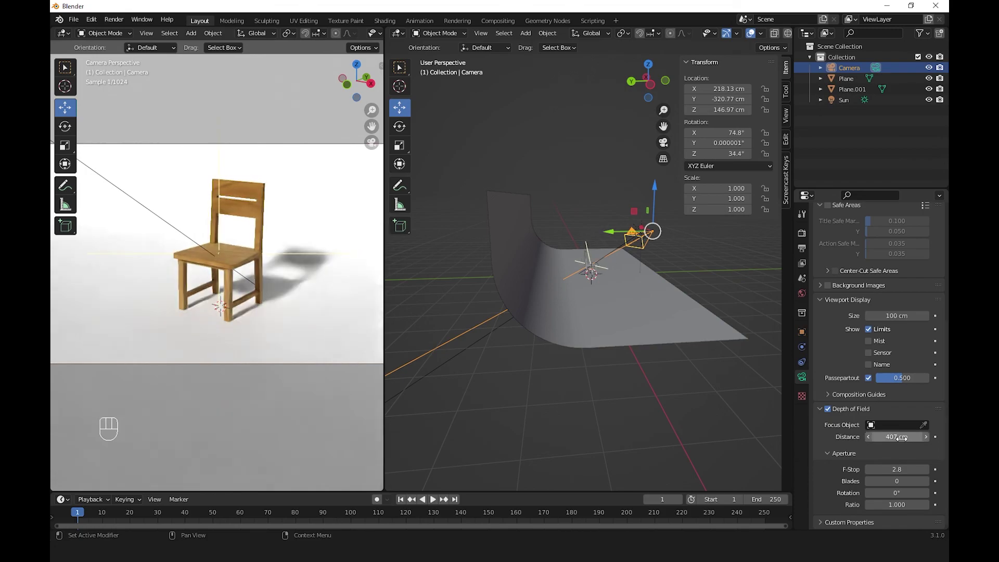
click(649, 438)
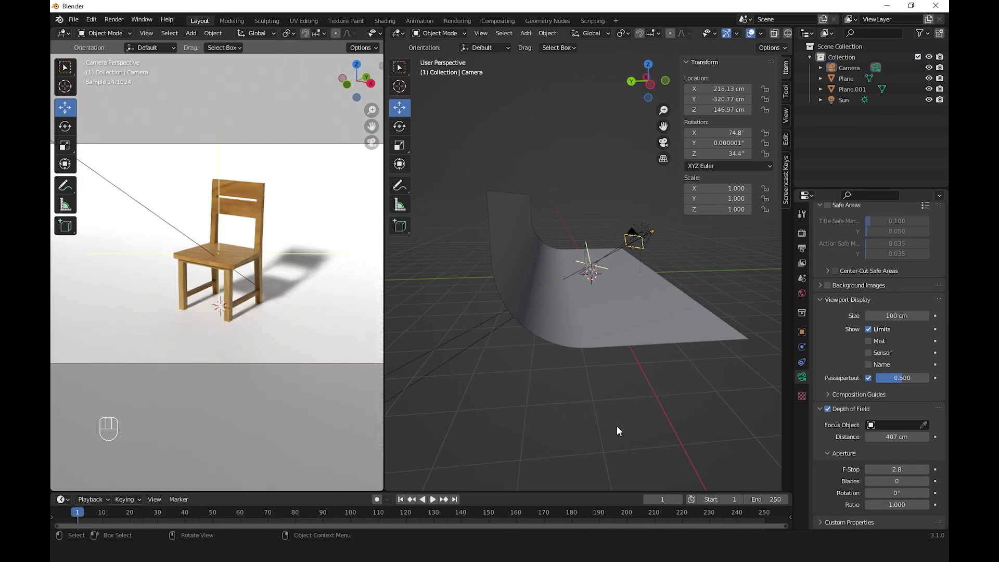
drag(535, 445, 497, 387)
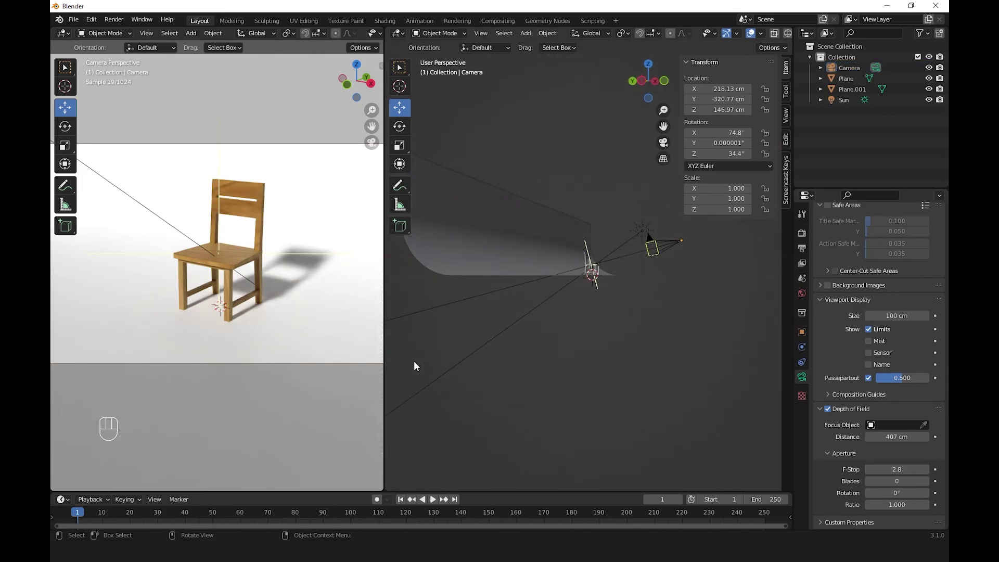